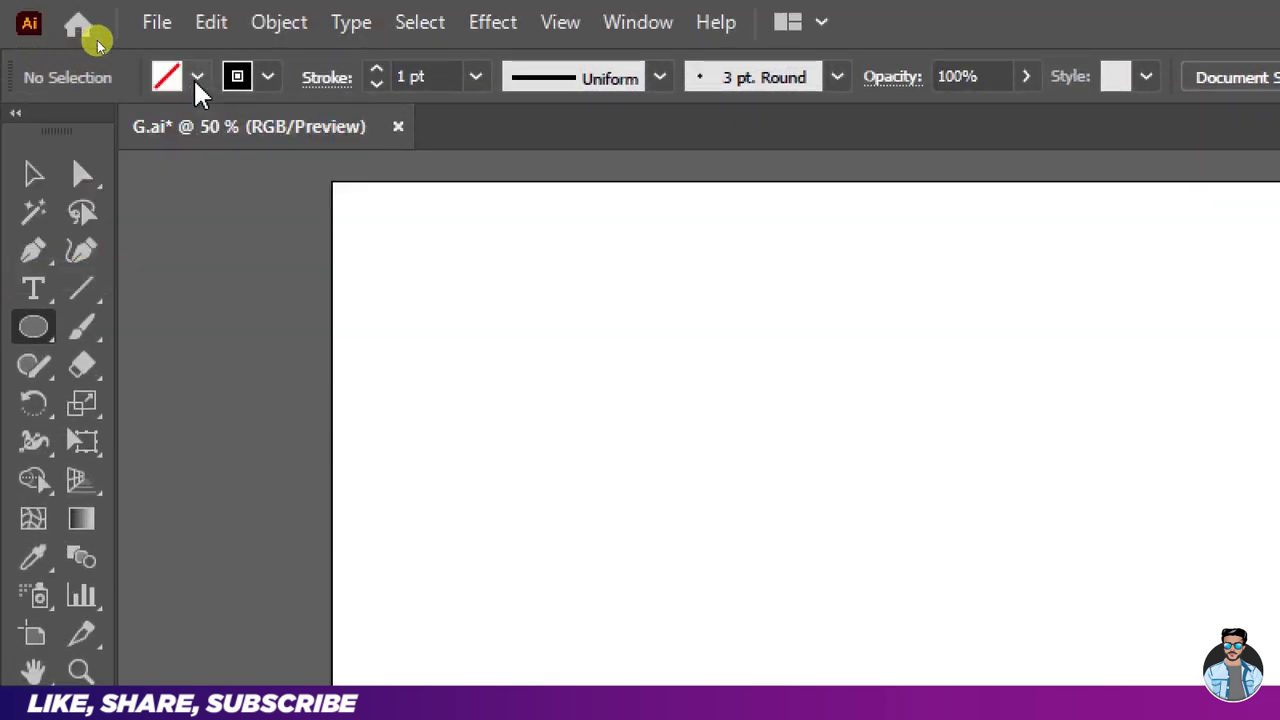
# Step: Draw a large circle, then paste a copy scaled to about 417 px as a concentric inner circle
pyautogui.press('ctrl+w')
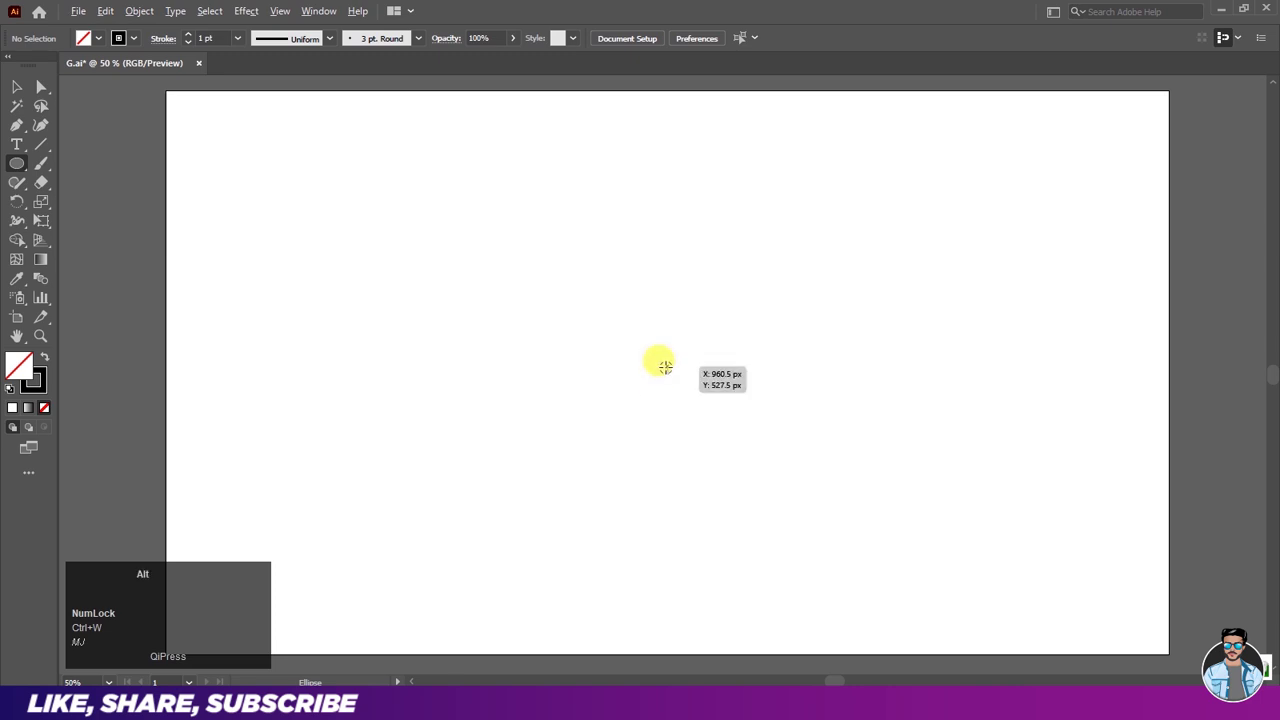
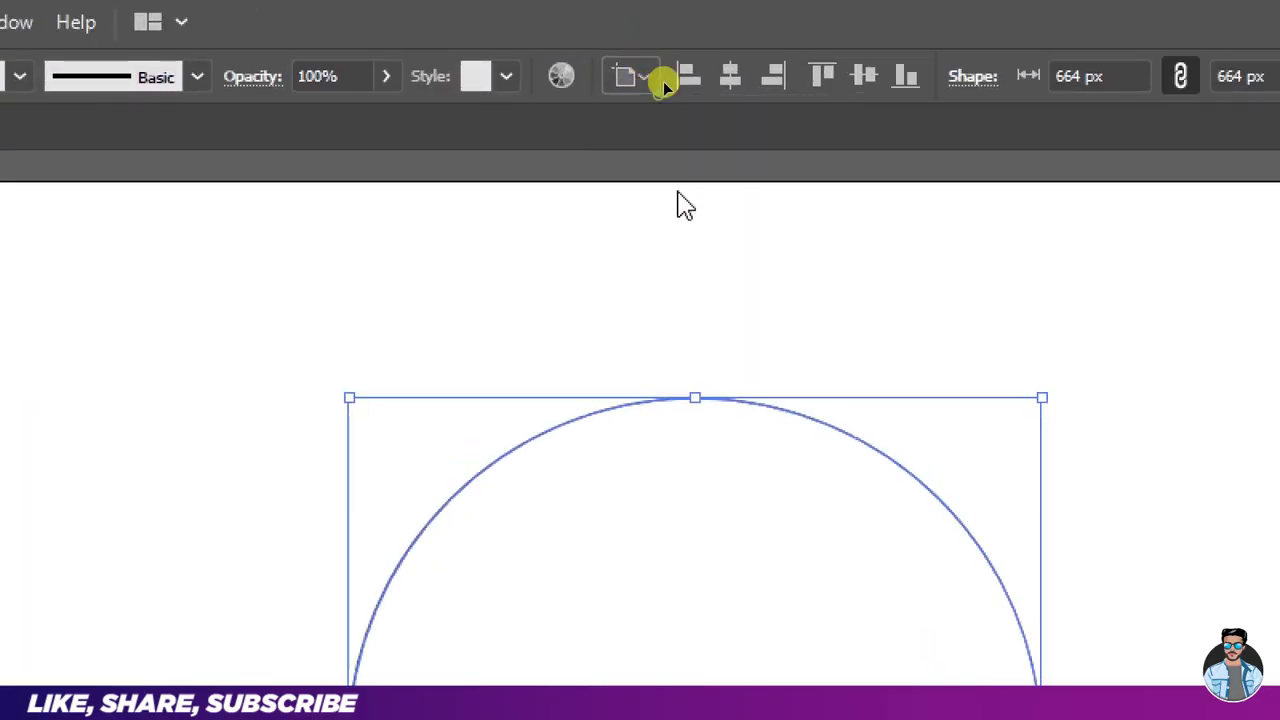
pyautogui.write('mj')
pyautogui.press('ctrl+w')
pyautogui.write('mj')
pyautogui.click(742, 124)
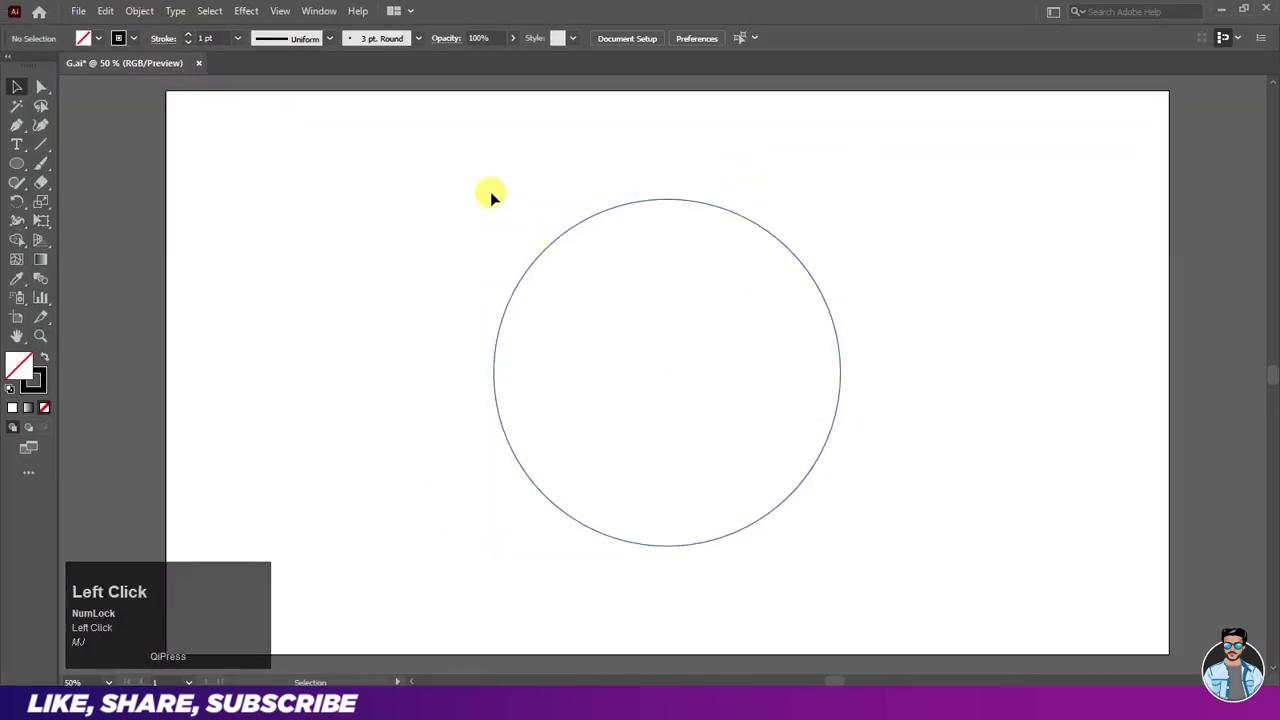
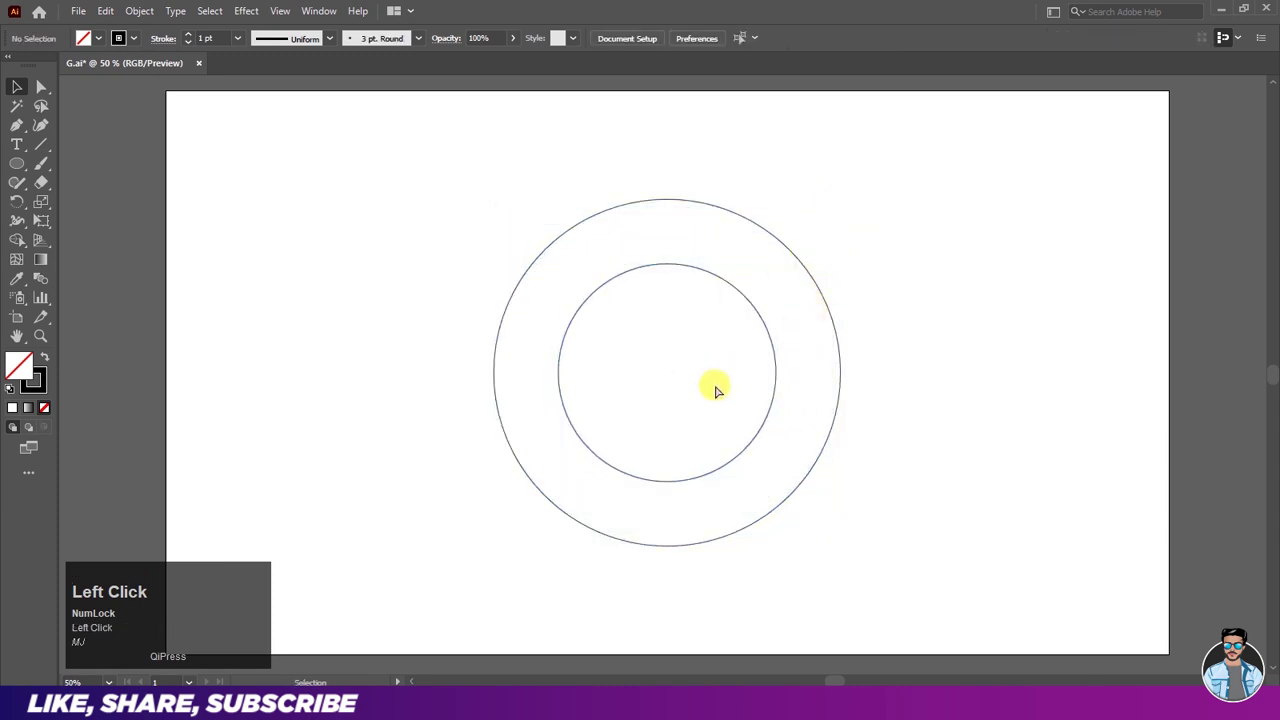
pyautogui.scroll(3)
# Step: Draw a horizontal line about 670 px long centred through both circles
pyautogui.click(907, 297)
pyautogui.press('ctrl+w')
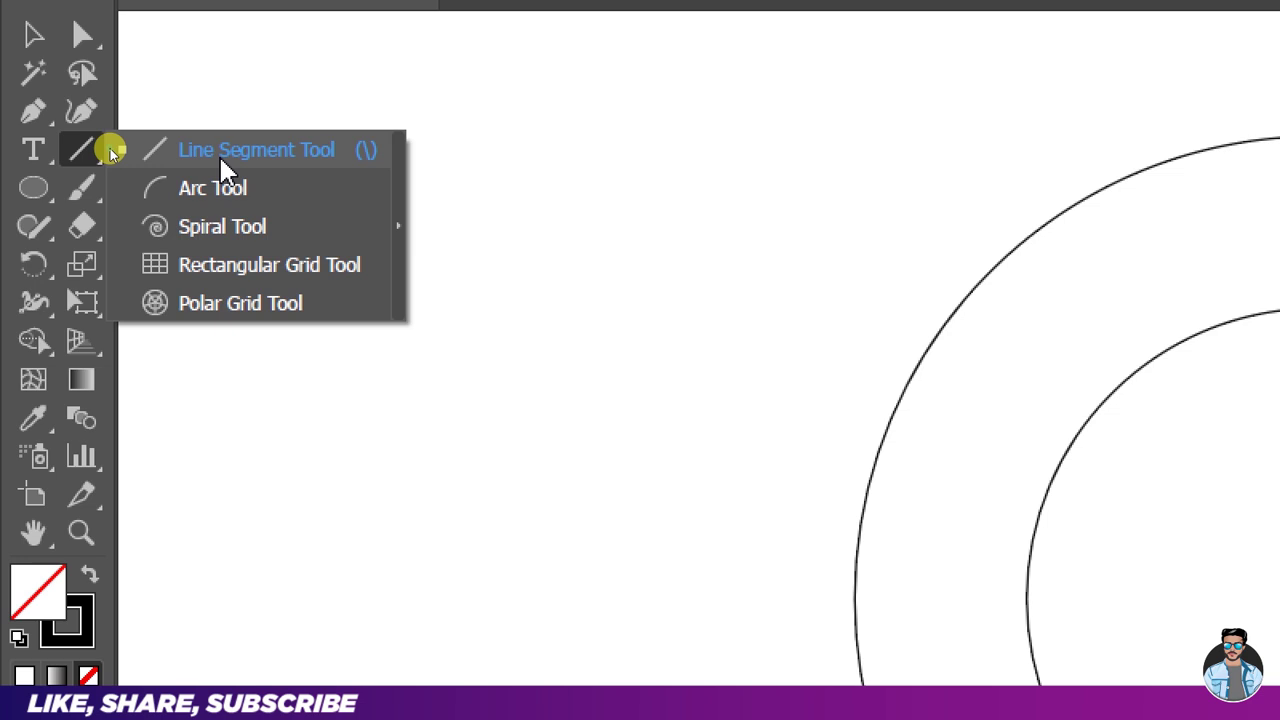
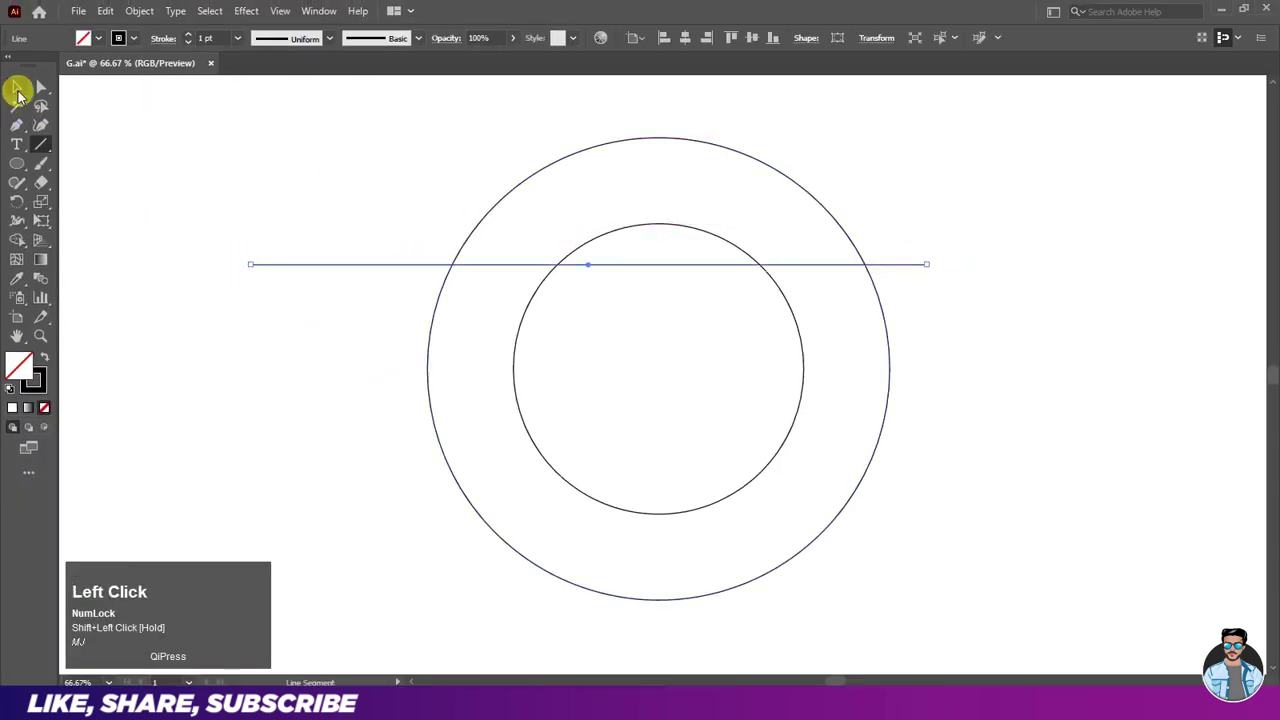
pyautogui.press('ctrl+w')
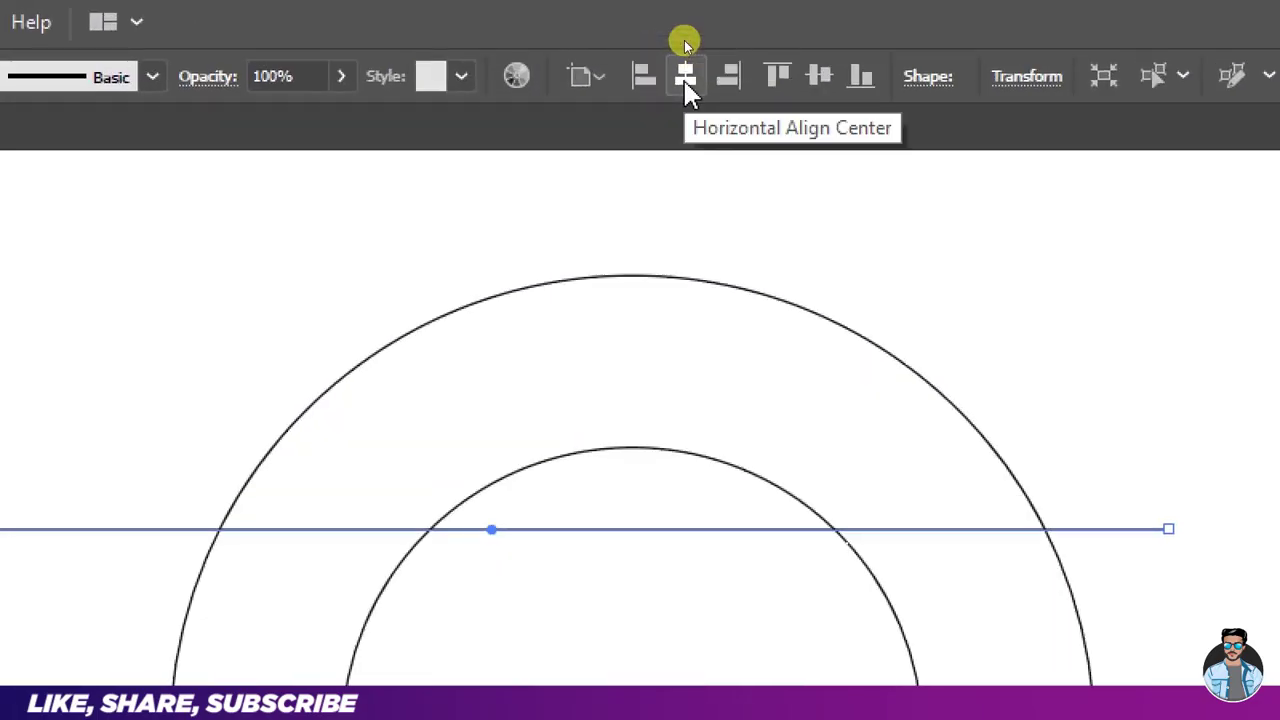
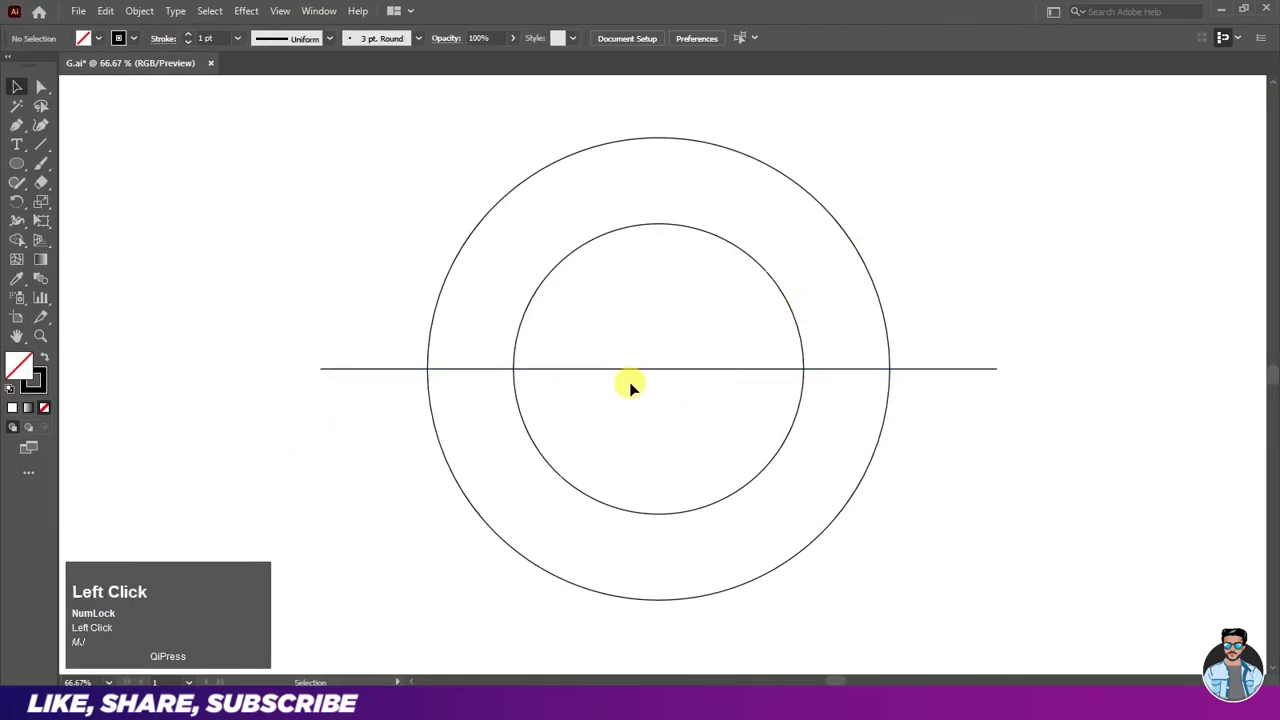
# Step: Copy and paste the inner circle, scaling it to about 209 px between the line and inner circle's bottom
pyautogui.click(780, 286)
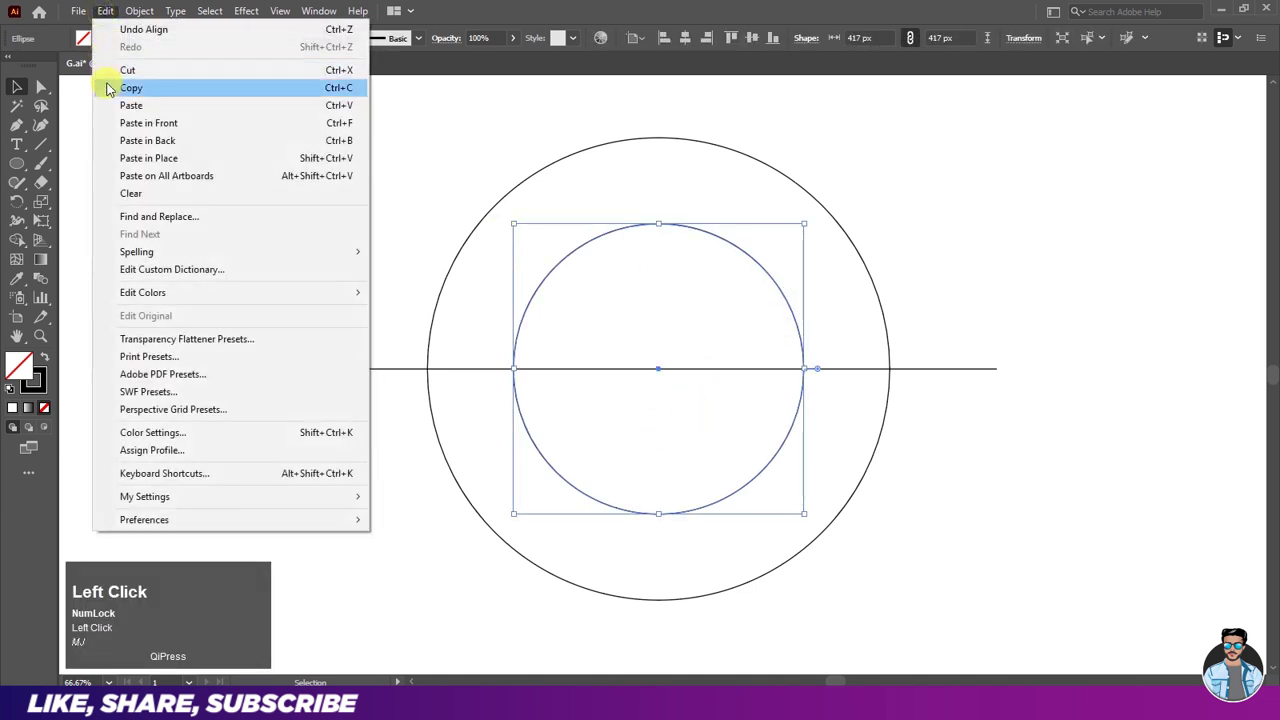
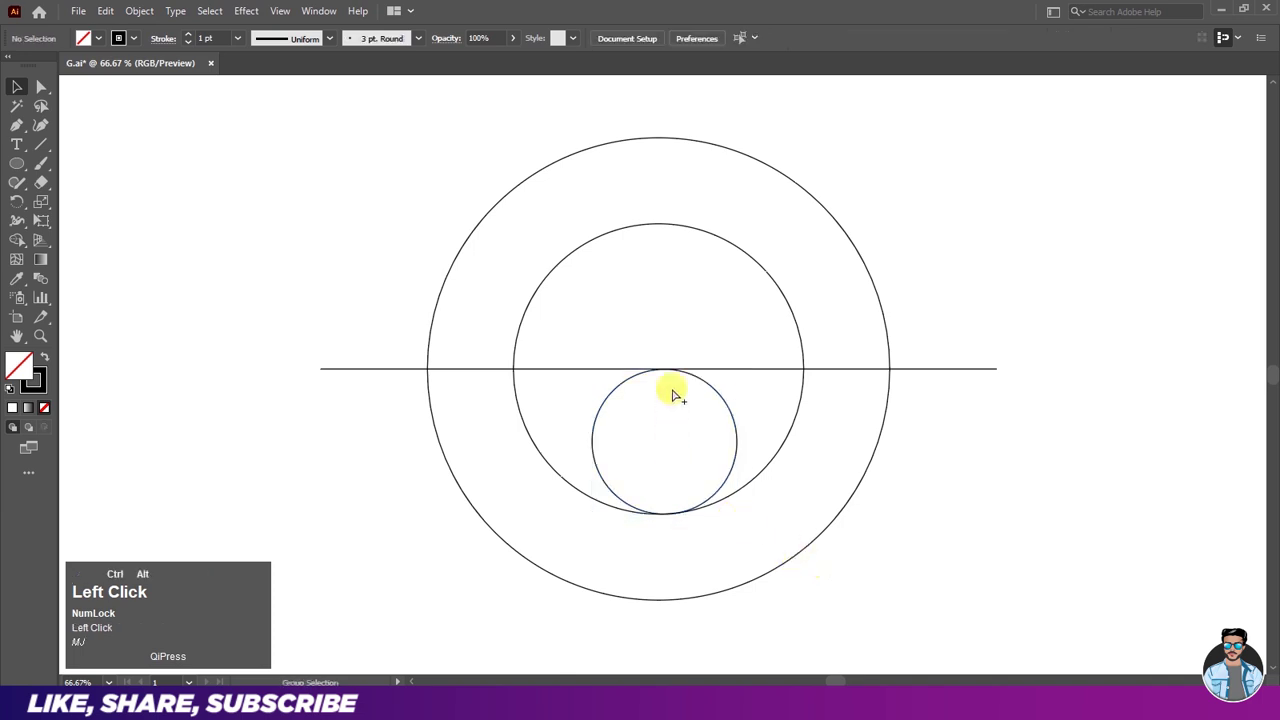
pyautogui.scroll(3)
pyautogui.scroll(3)
pyautogui.click(636, 274)
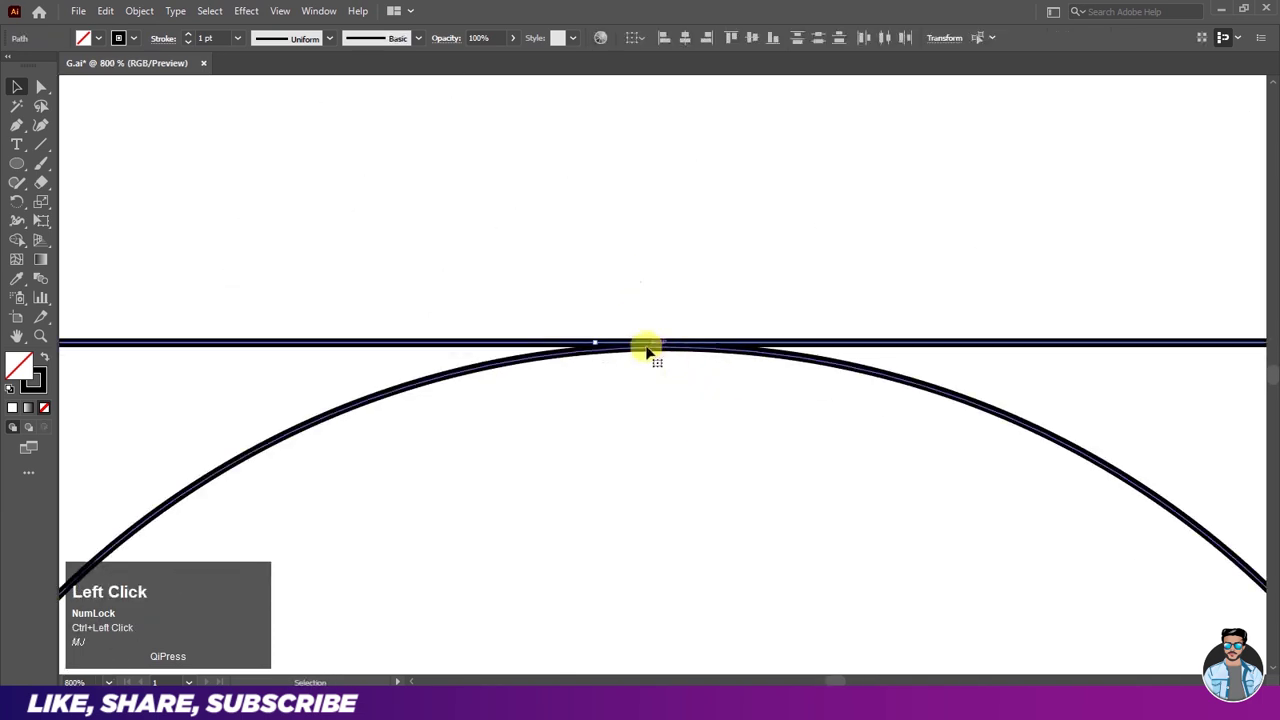
pyautogui.scroll(3)
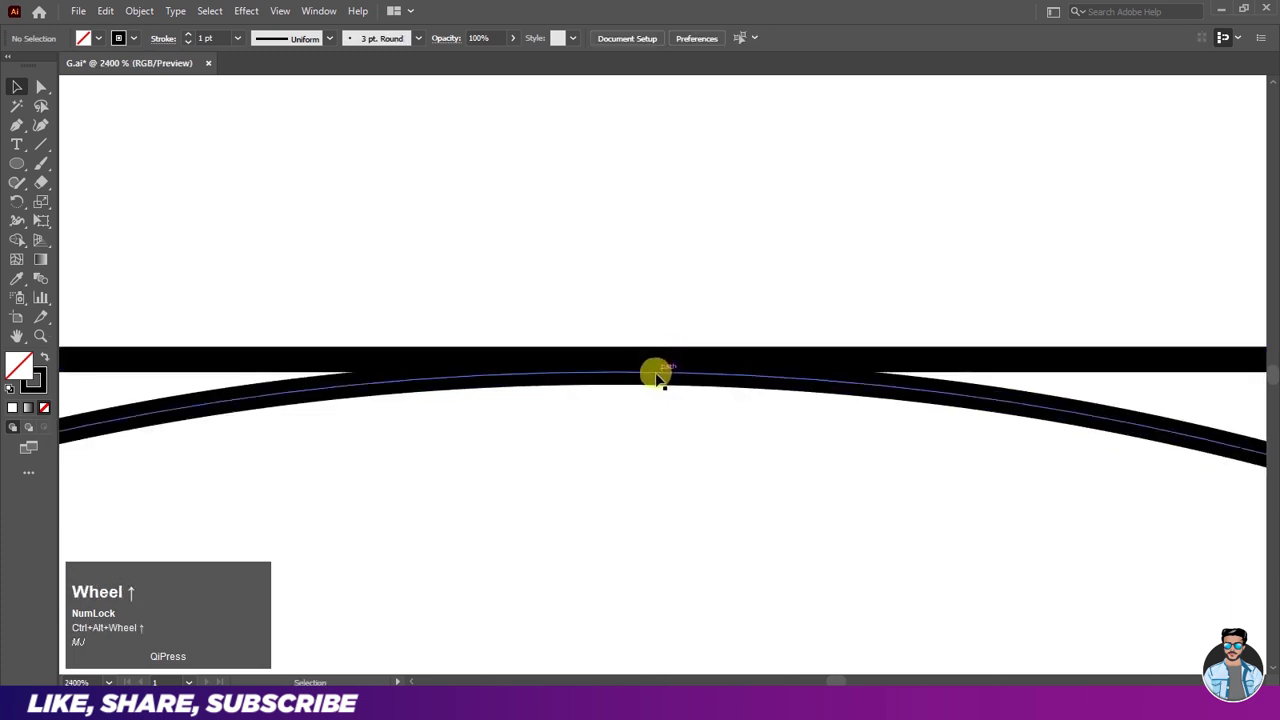
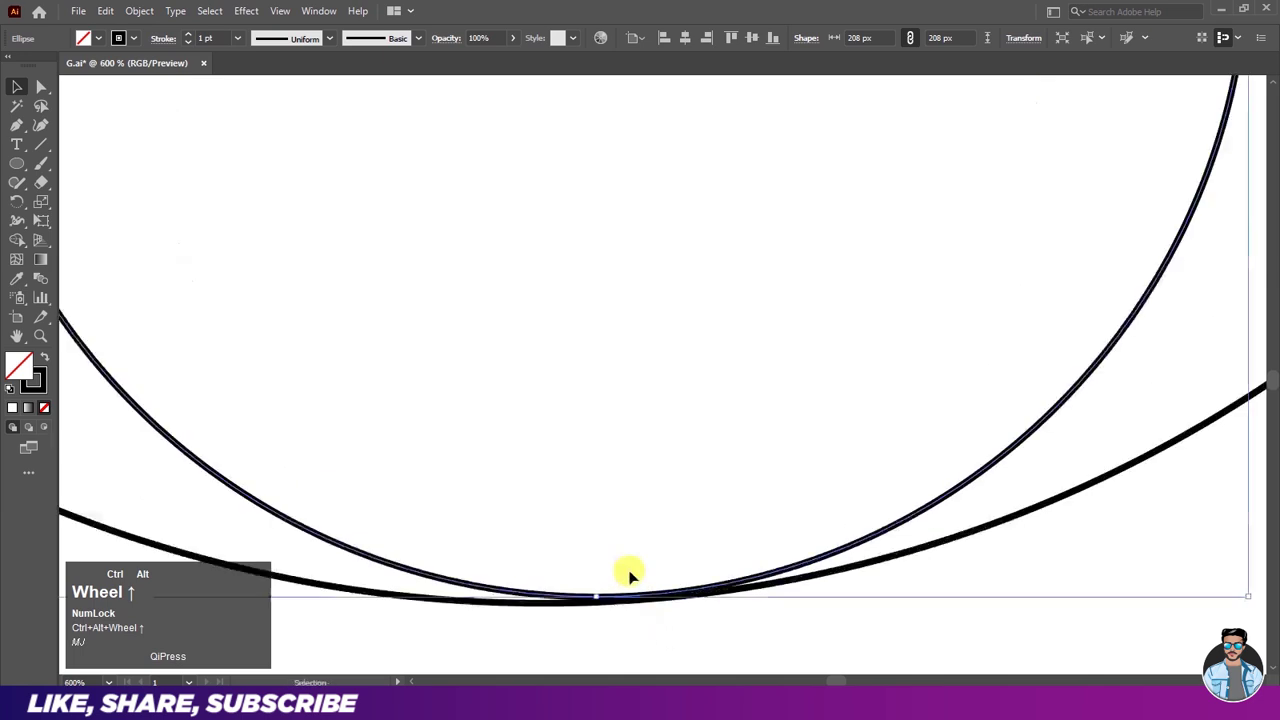
pyautogui.scroll(-3)
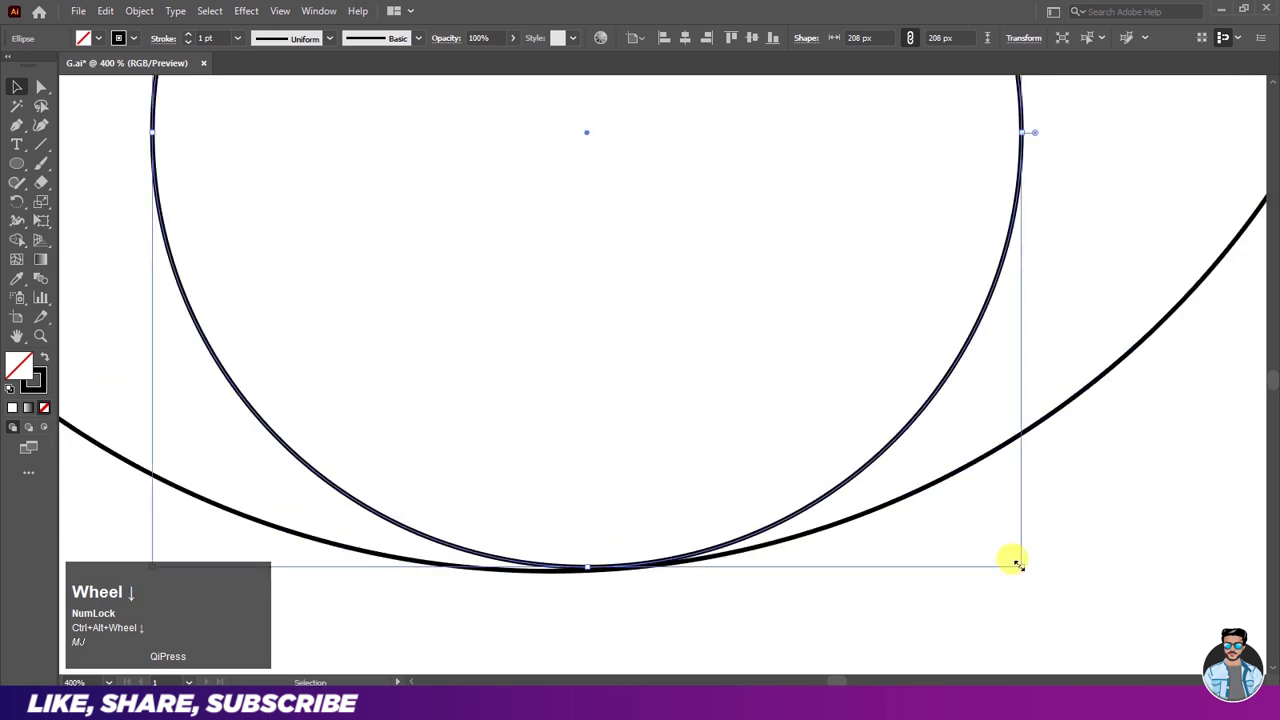
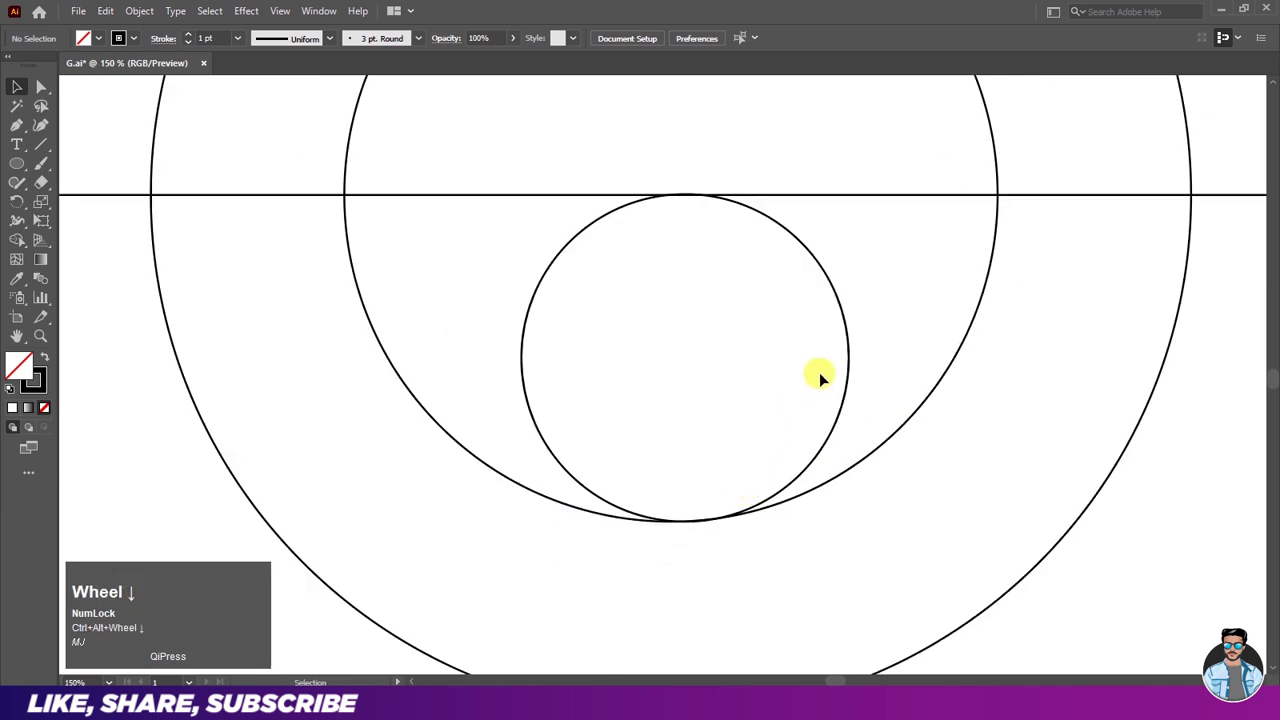
# Step: Nudge the small circle left so it touches the line and the inner circle's bottom edge
pyautogui.click(852, 381)
pyautogui.press('Left')
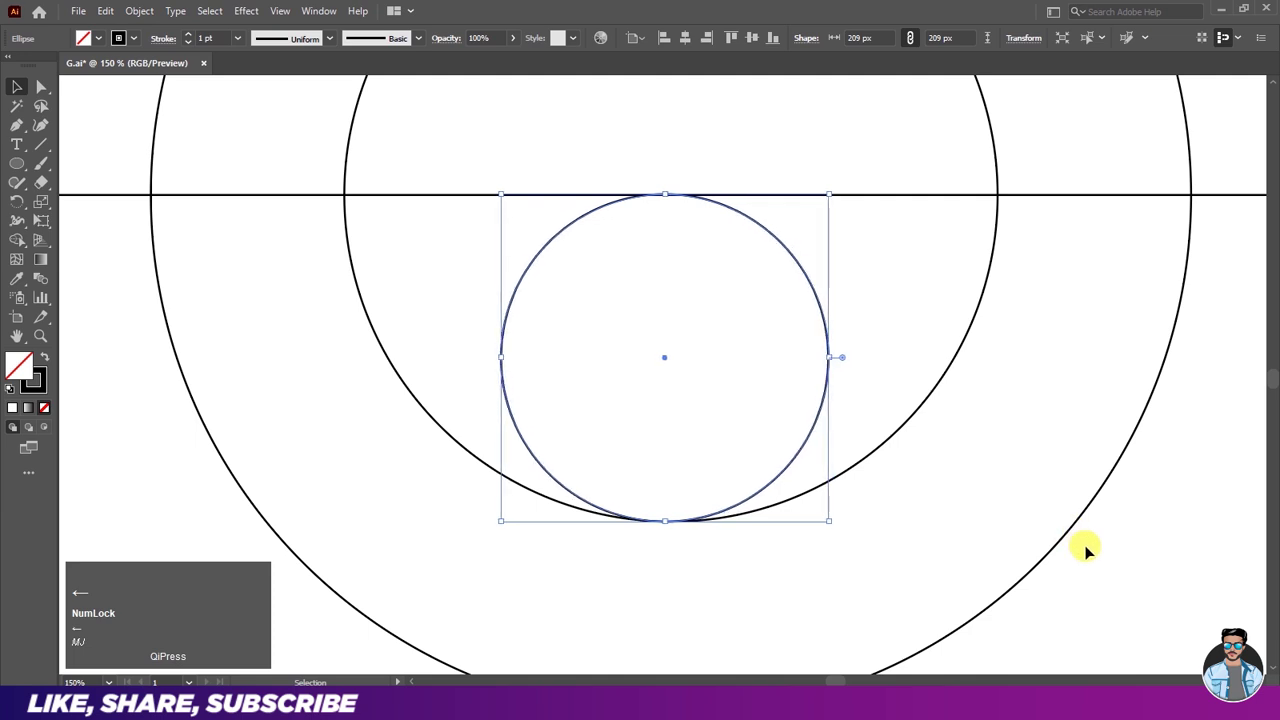
pyautogui.click(1090, 549)
pyautogui.scroll(-3)
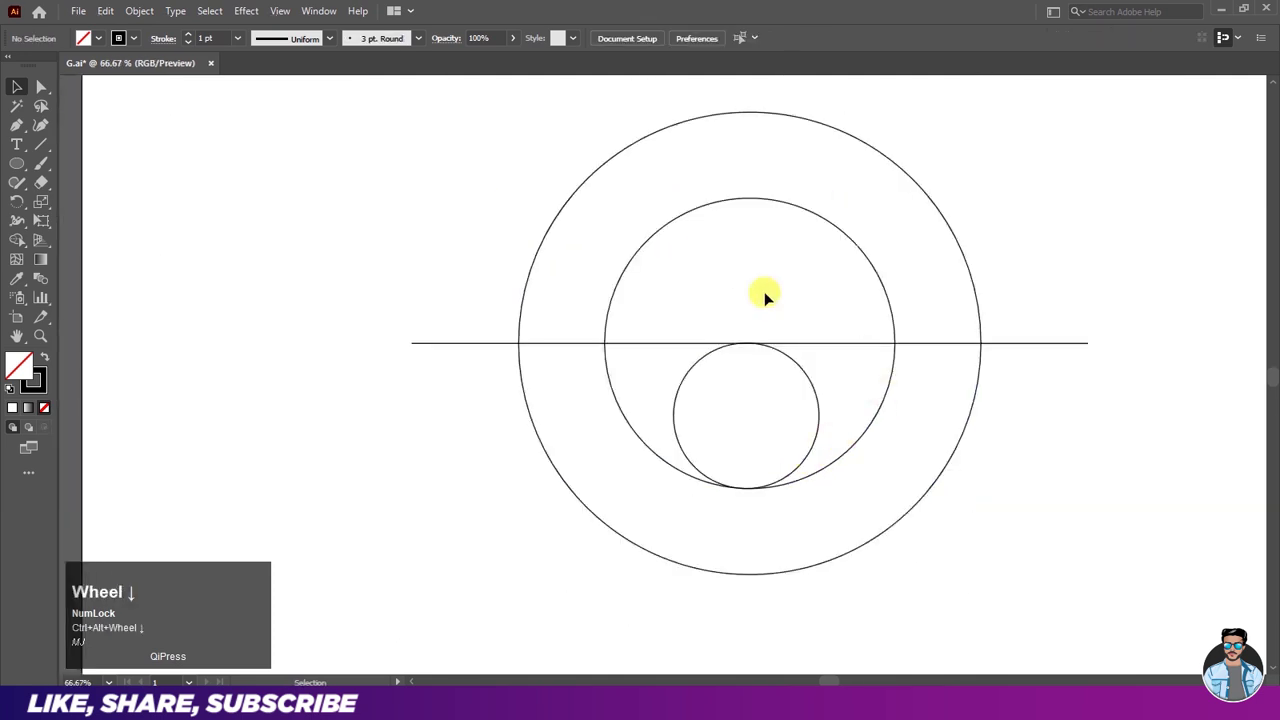
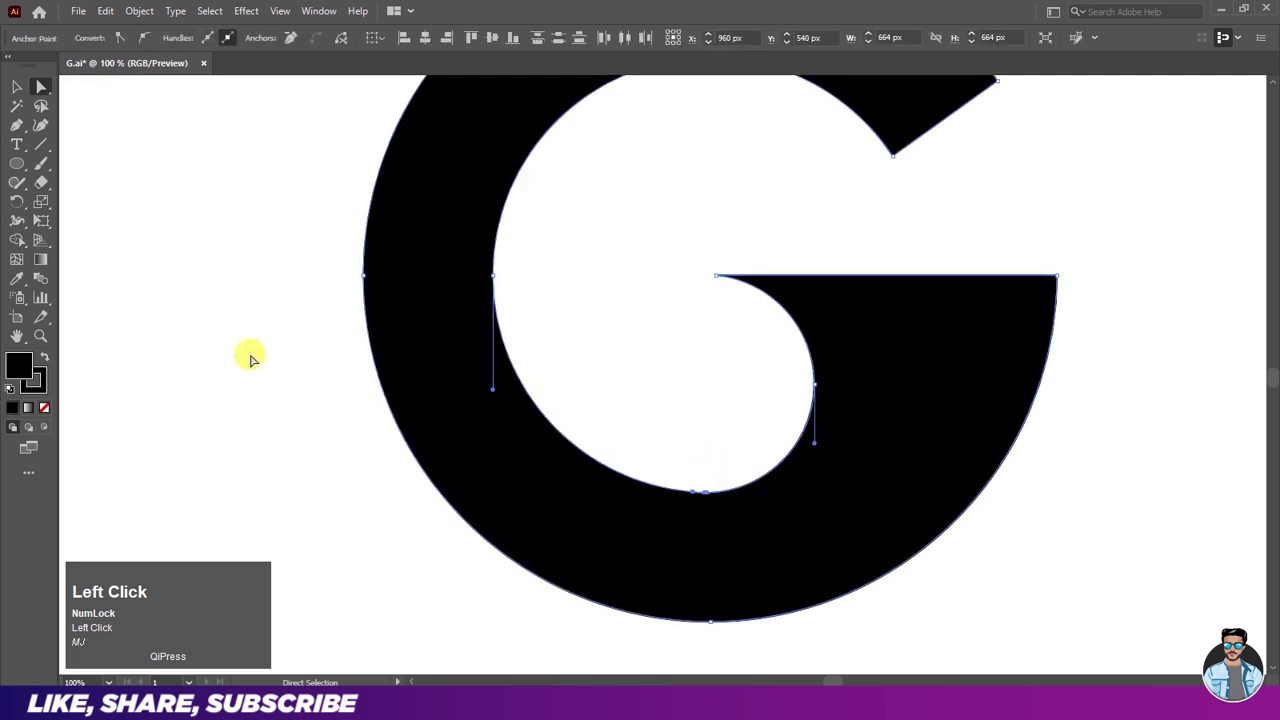
# Step: Round the G's sharp corner tips by dragging their live corner widgets
pyautogui.scroll(-3)
pyautogui.scroll(3)
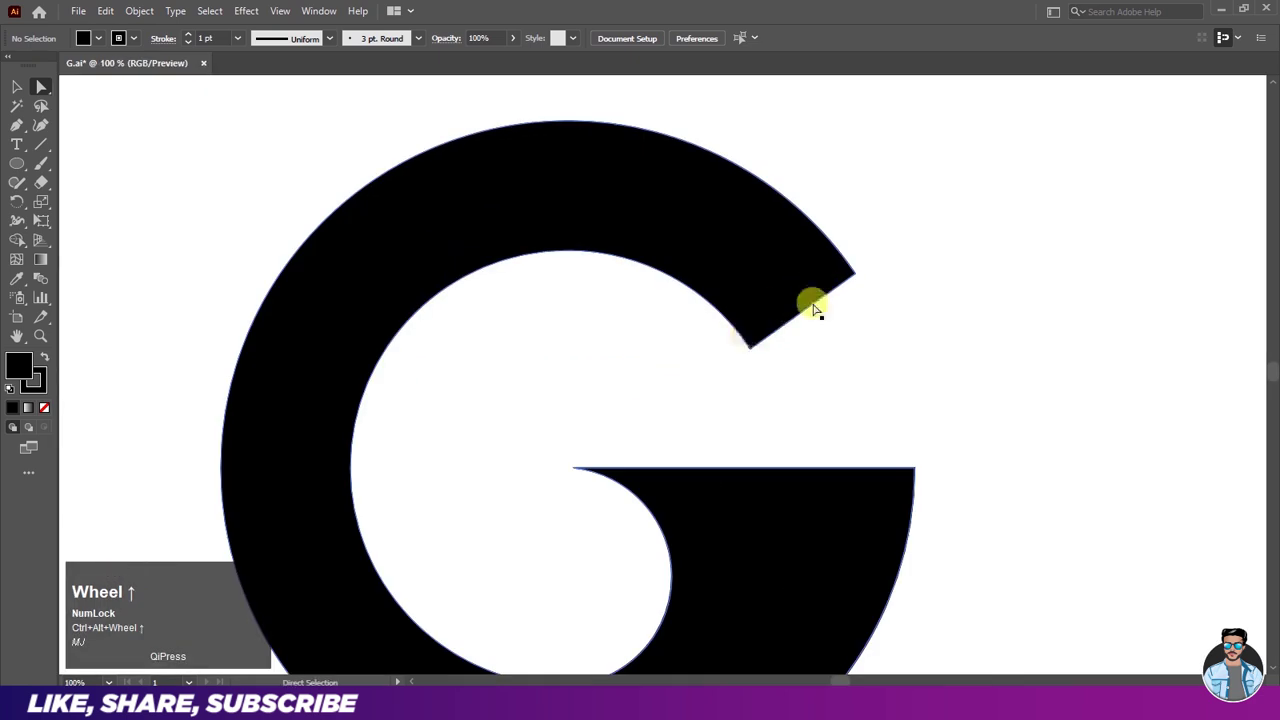
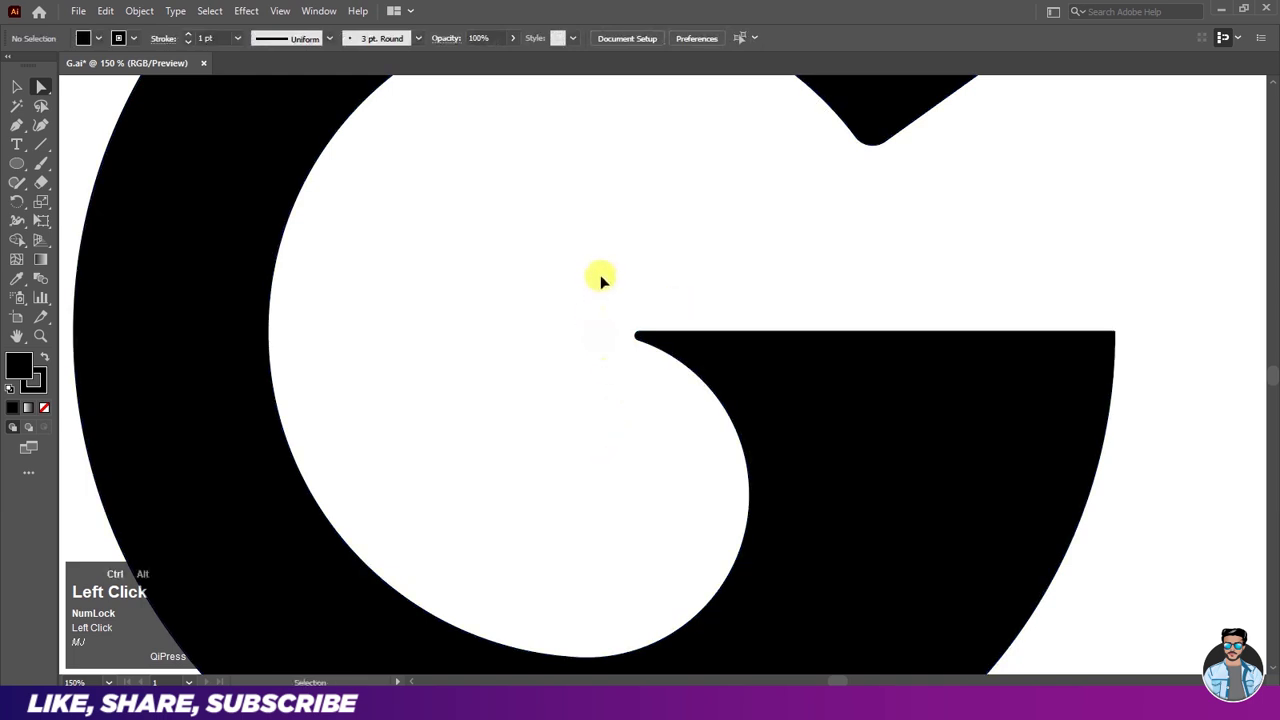
pyautogui.scroll(-3)
pyautogui.scroll(3)
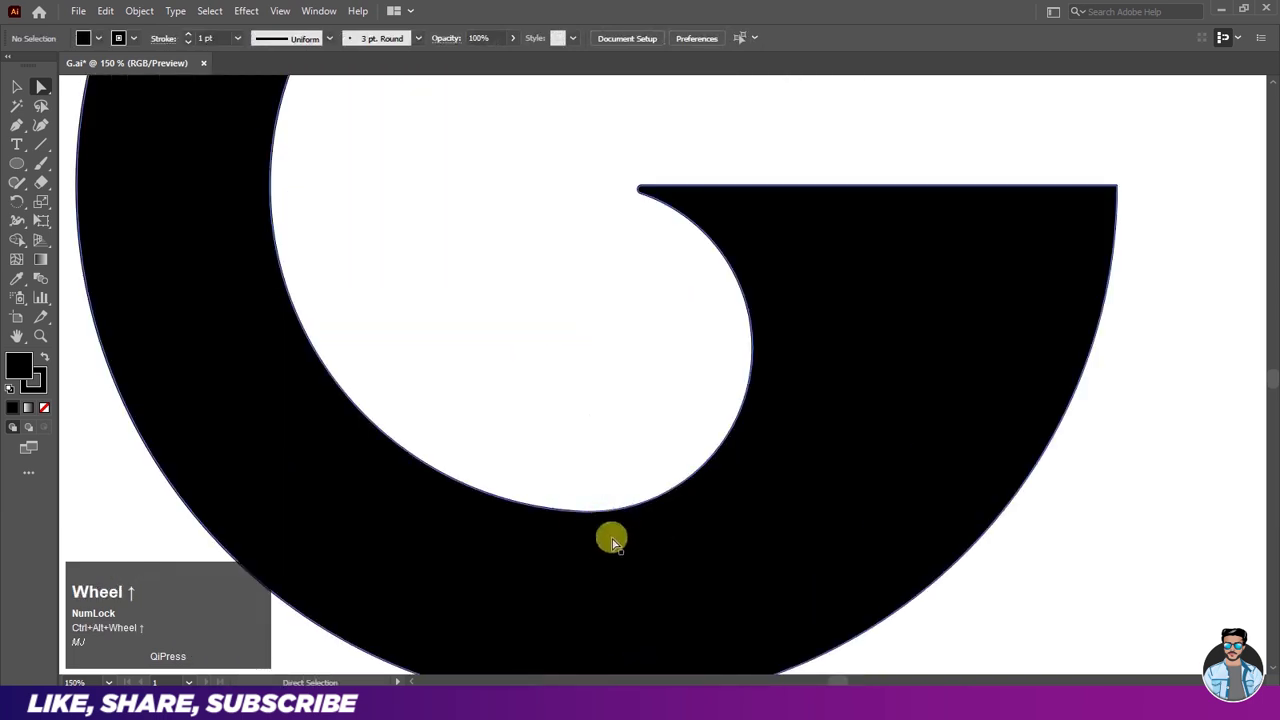
pyautogui.scroll(3)
pyautogui.scroll(-3)
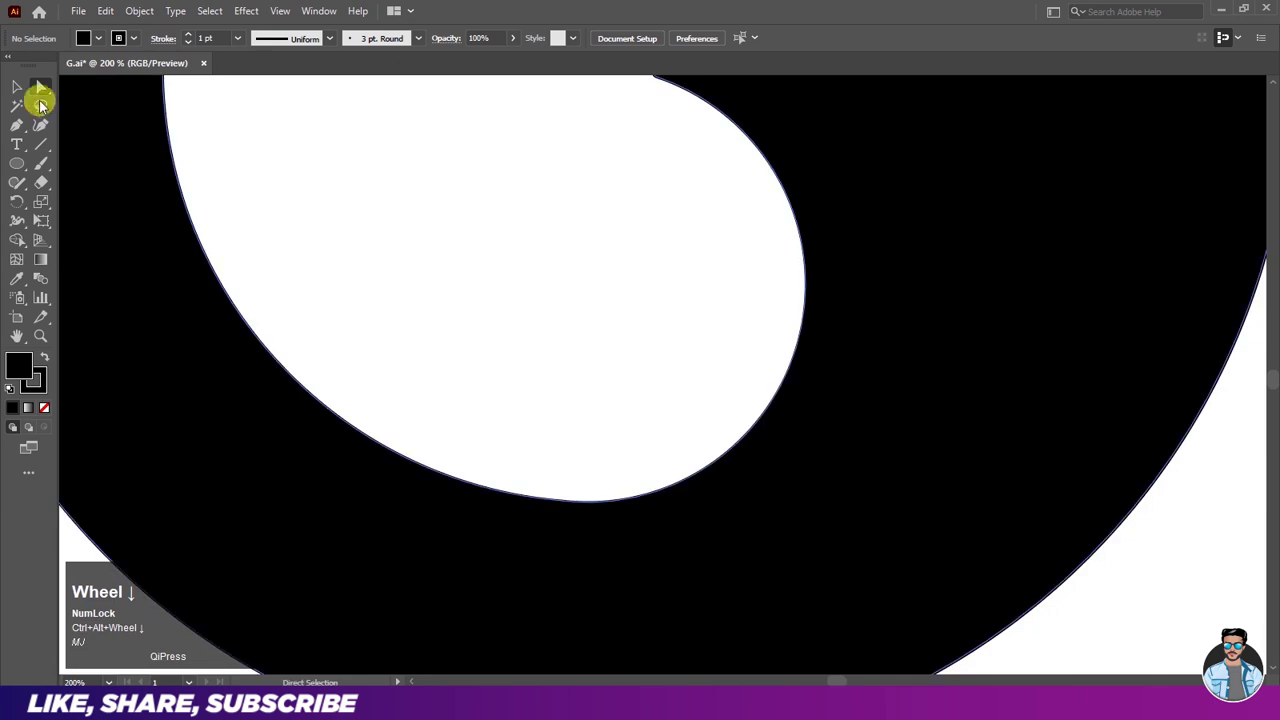
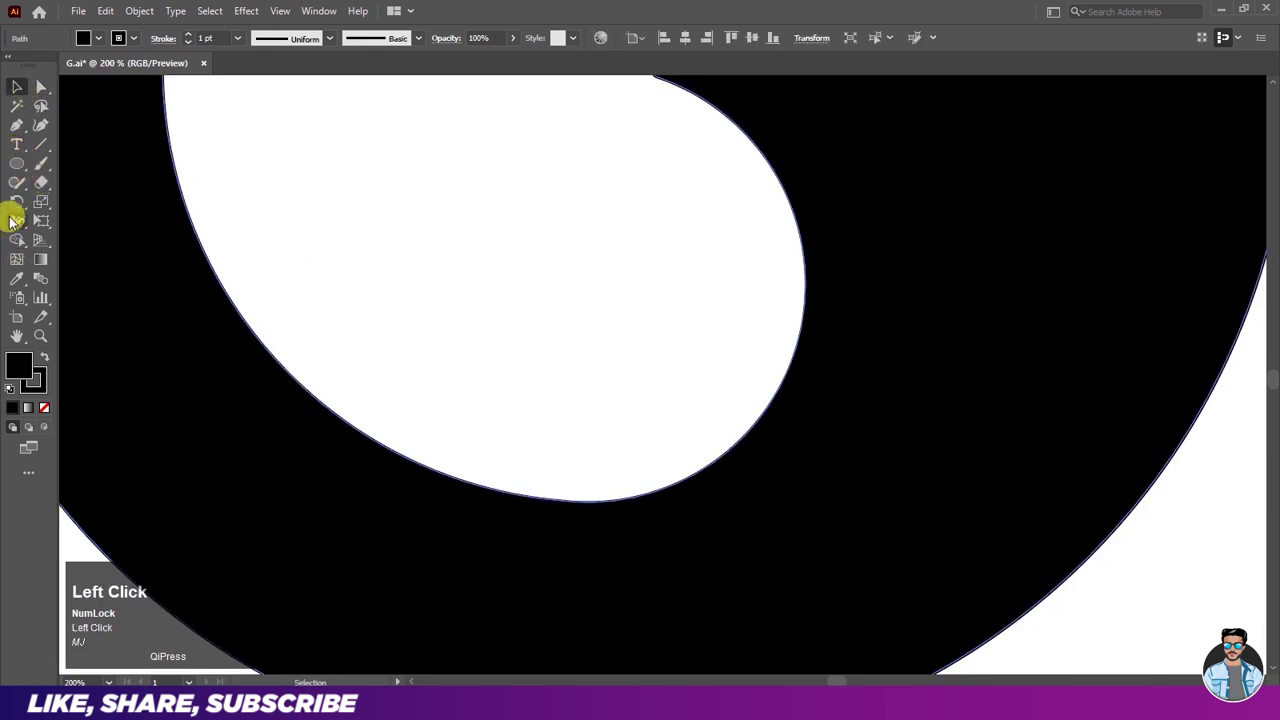
# Step: Smooth the joint inside the G's curve into a clean continuous letterform
pyautogui.write('mj')
pyautogui.click(25, 193)
pyautogui.press('ctrl+w')
pyautogui.press('ctrl+w')
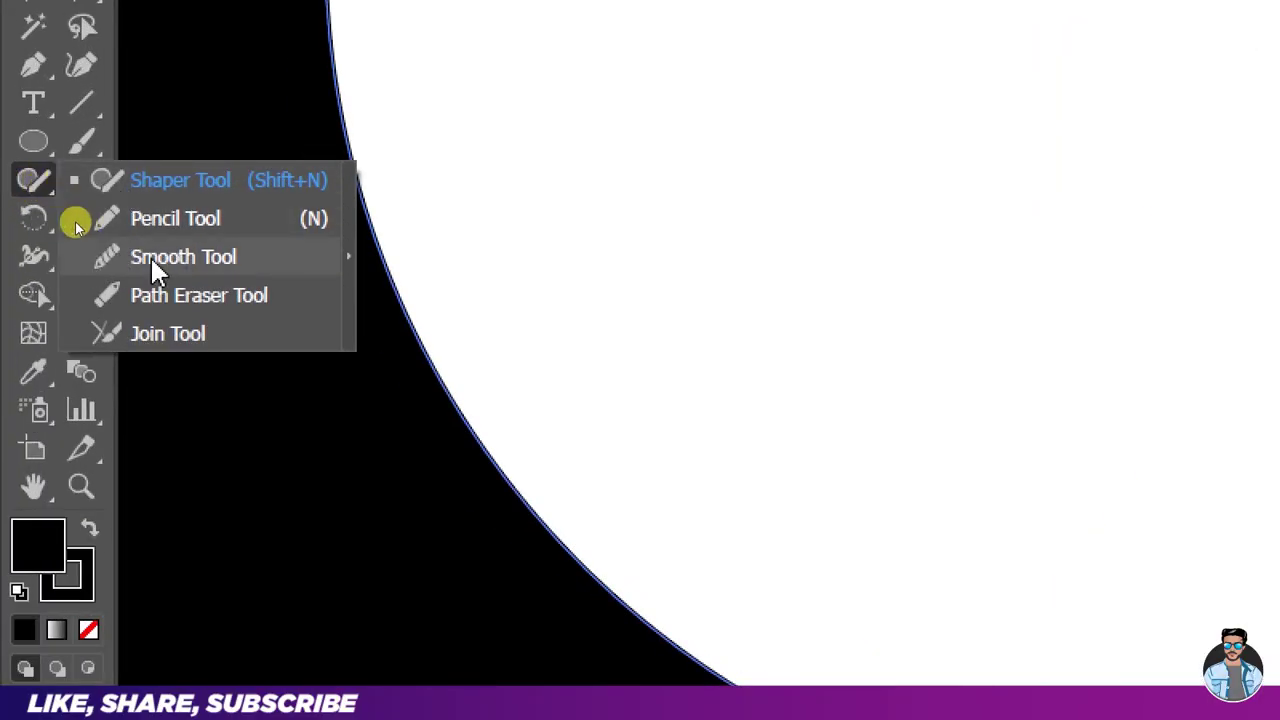
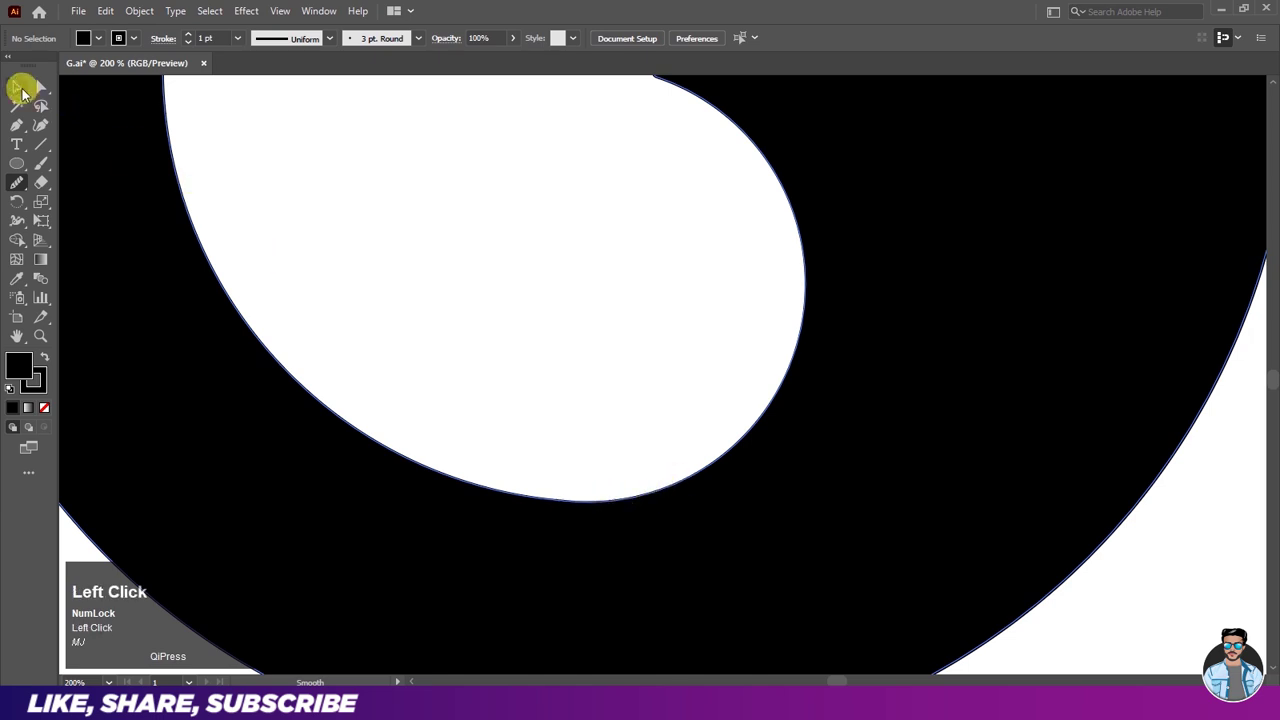
pyautogui.scroll(-3)
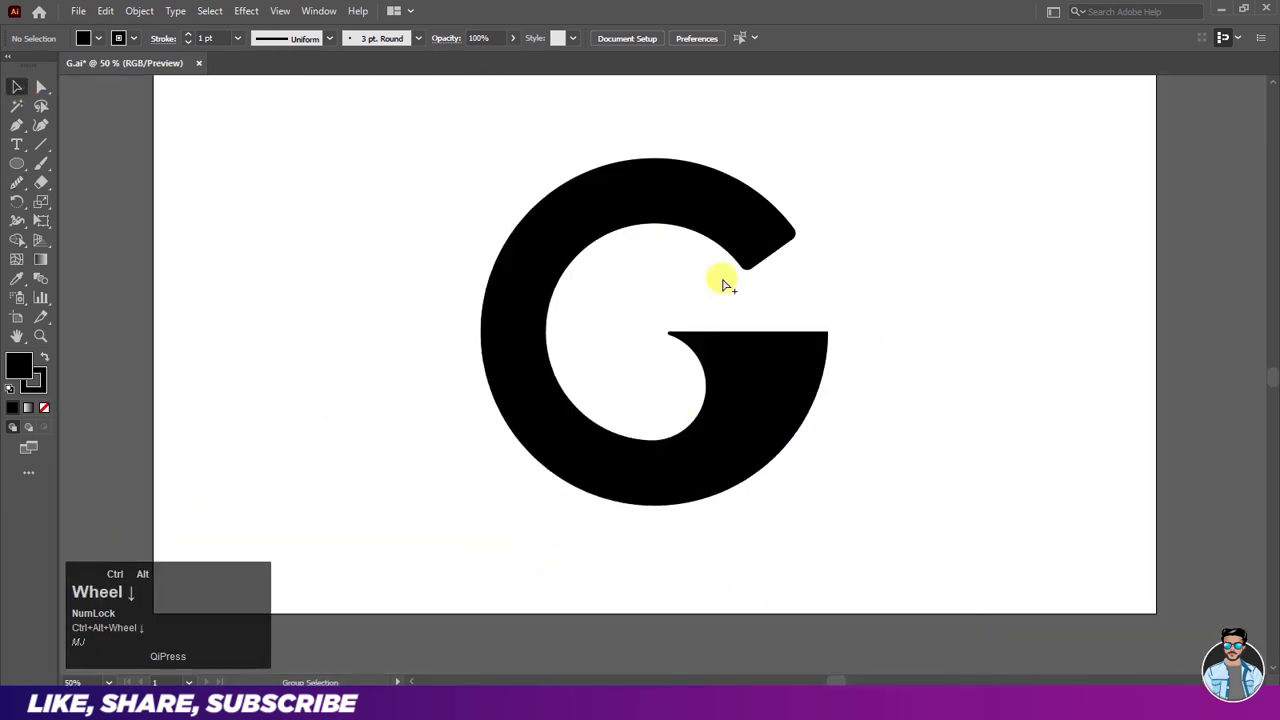
# Step: Set up the Ellipse Tool with no fill for an outline circle over the G's right side
pyautogui.scroll(3)
pyautogui.click(626, 226)
pyautogui.moveTo(29, 171); pyautogui.dragTo(97, 213)
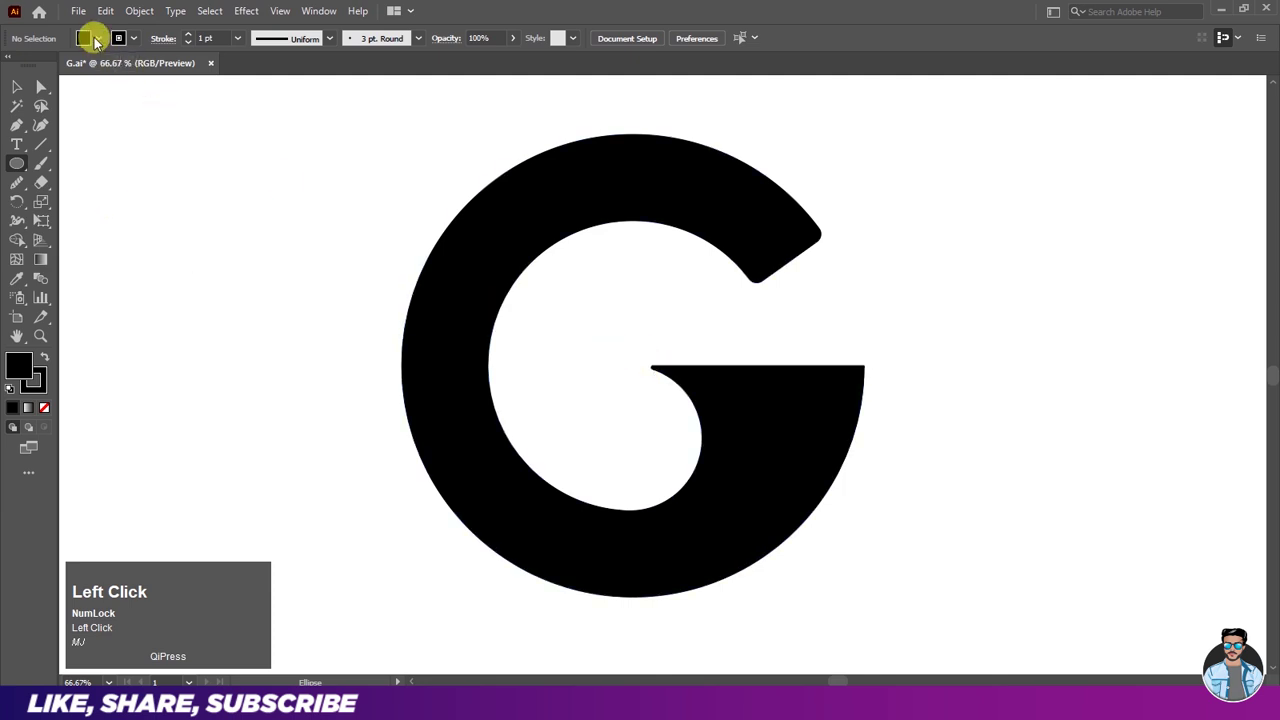
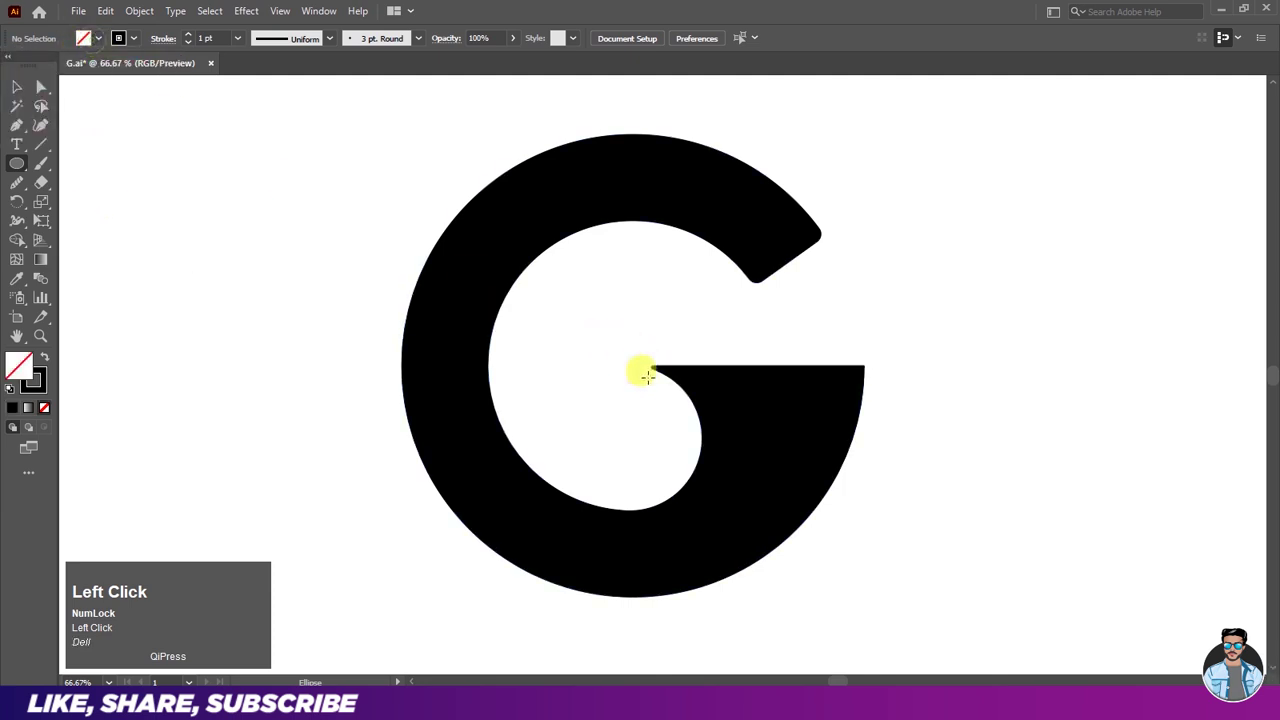
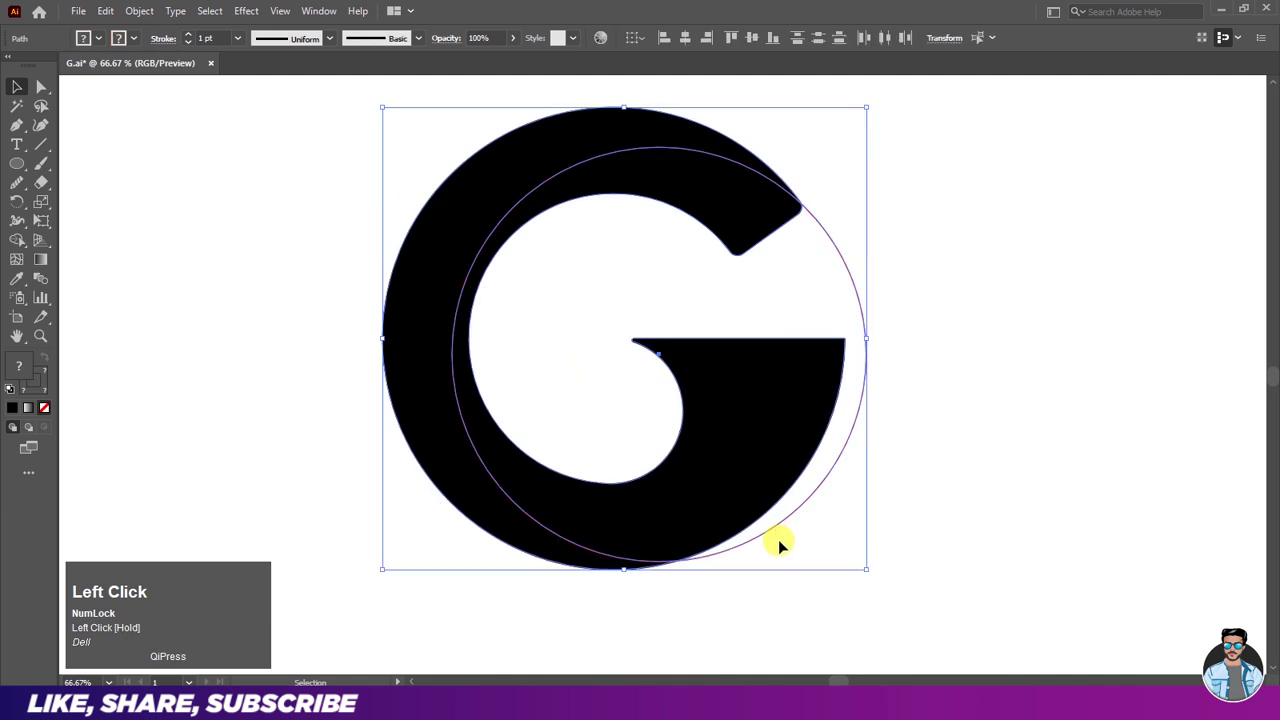
# Step: Split the G along the offset circle with Shape Builder, fill pieces grey, and delete the circle
pyautogui.click(24, 248)
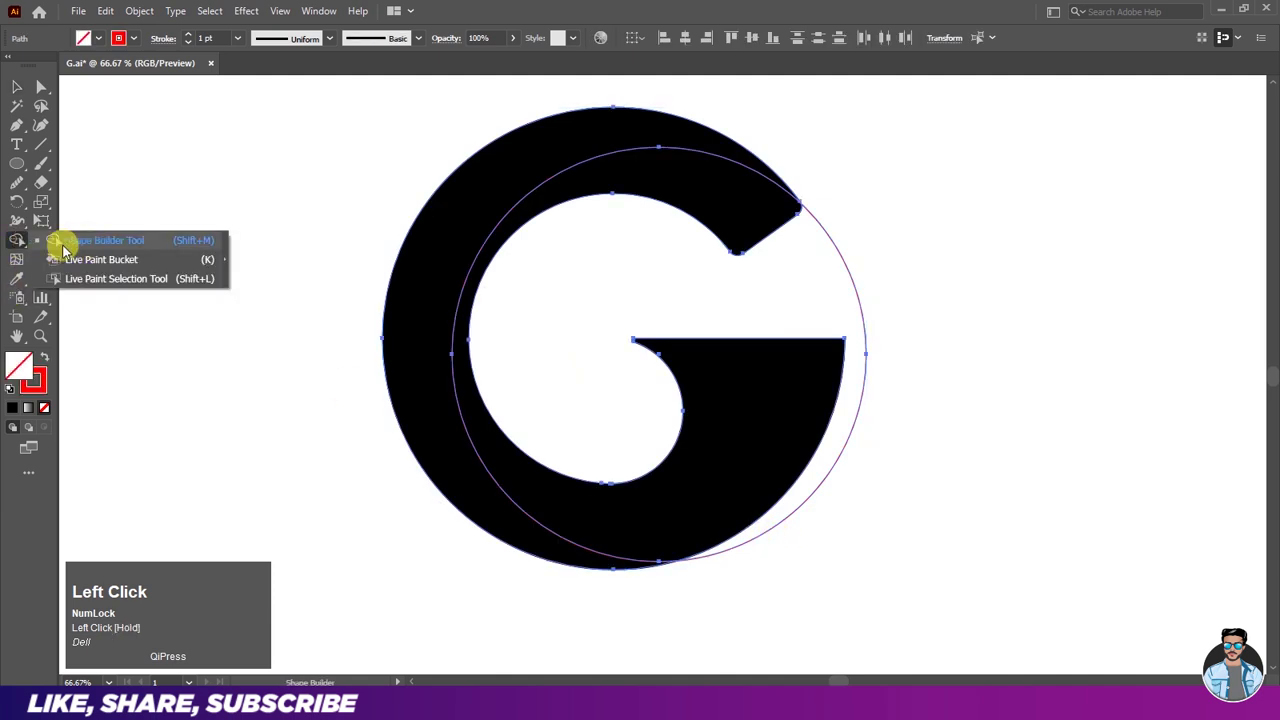
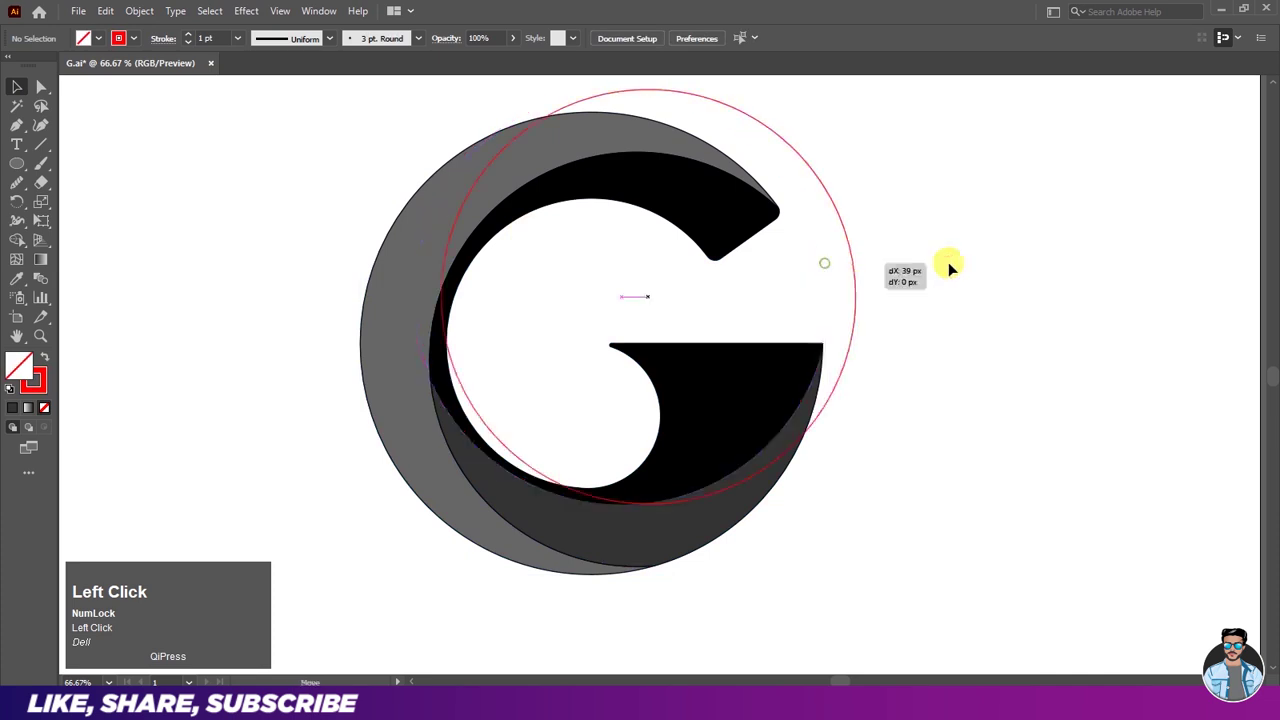
pyautogui.press('Delete')
pyautogui.click(933, 346)
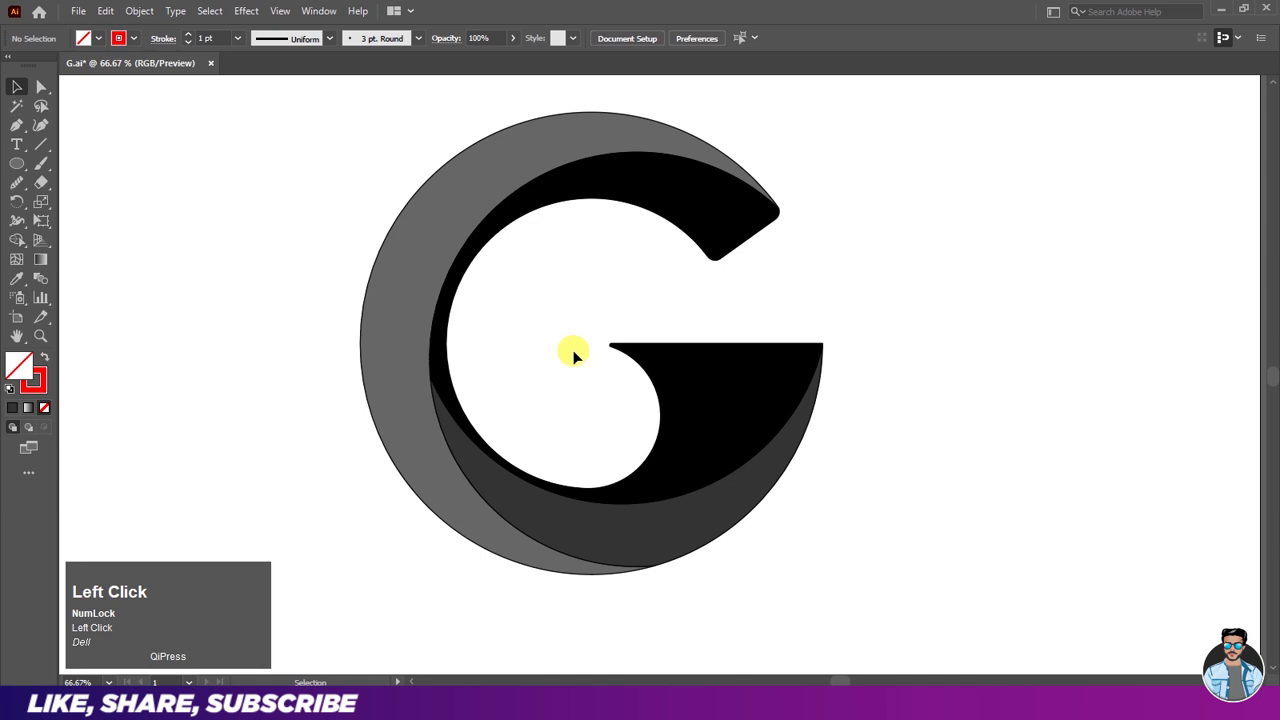
# Step: Pan the view and select the outer crescent piece behind the G
pyautogui.press('space')
pyautogui.click(584, 352)
pyautogui.press('space')
pyautogui.click(368, 280)
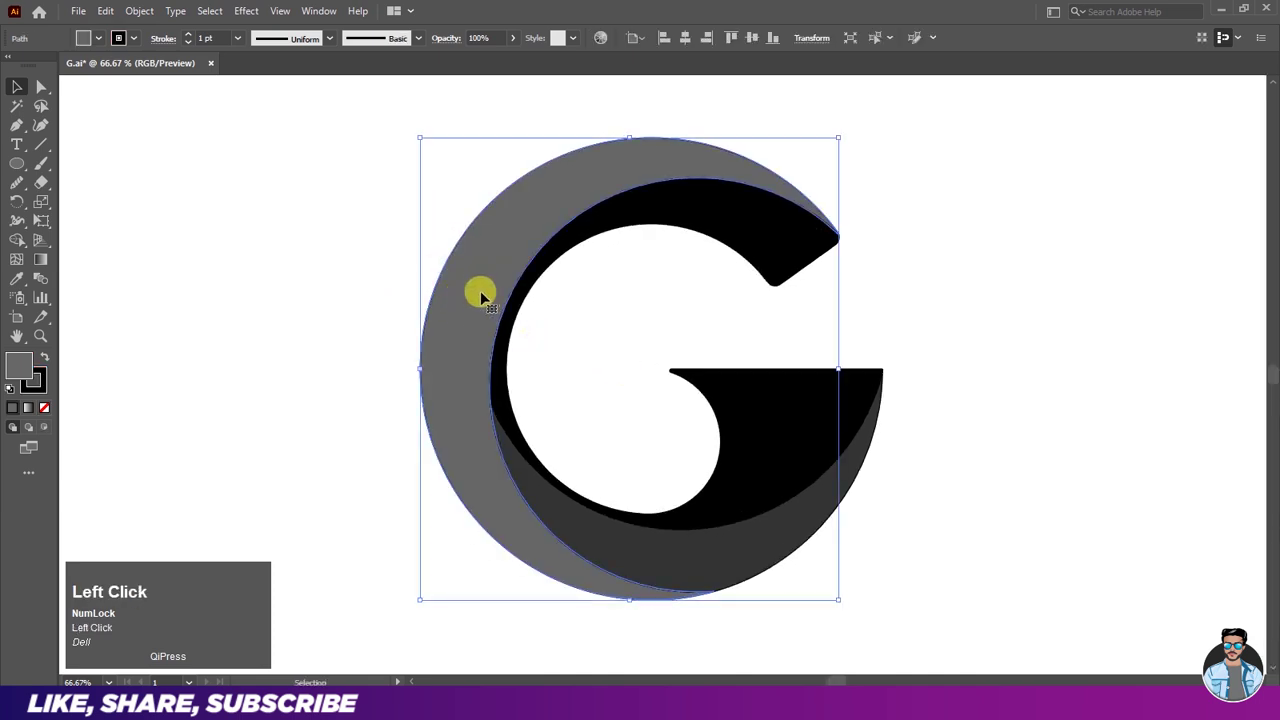
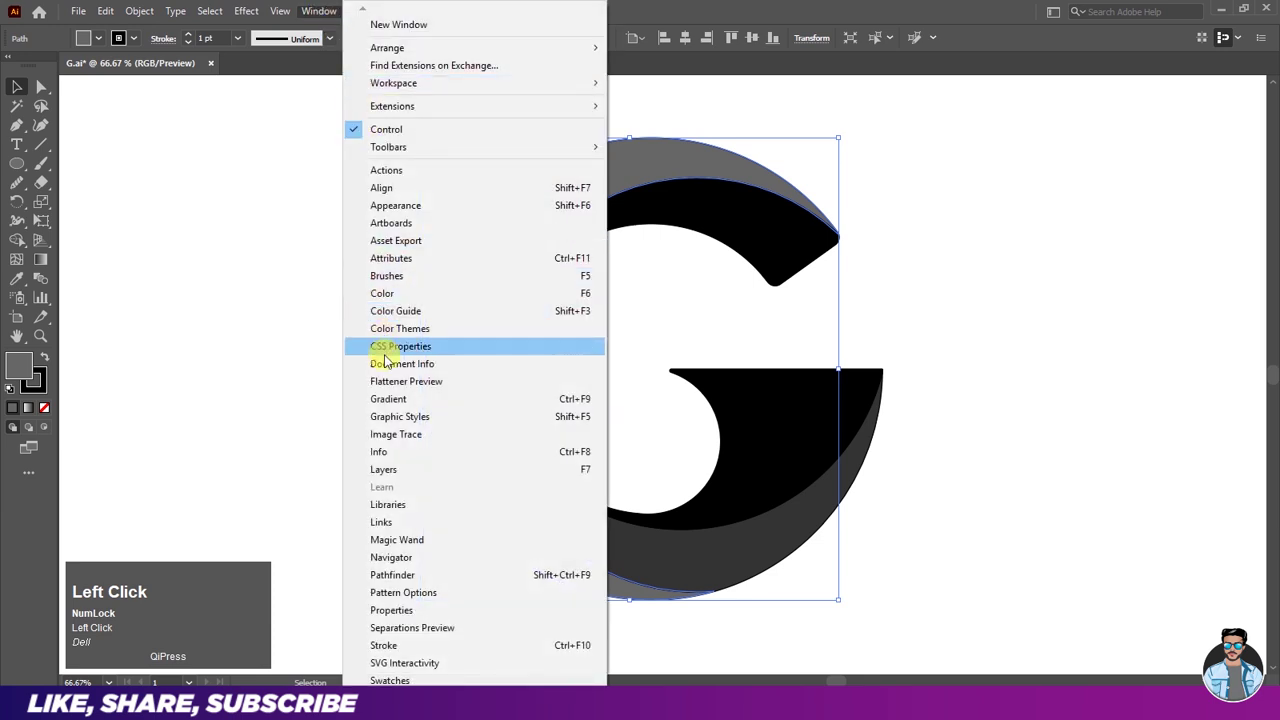
# Step: Apply a linear black-cyan-black gradient fill to the outer crescent via the Gradient panel
pyautogui.press('ctrl+w')
pyautogui.press('ctrl+w')
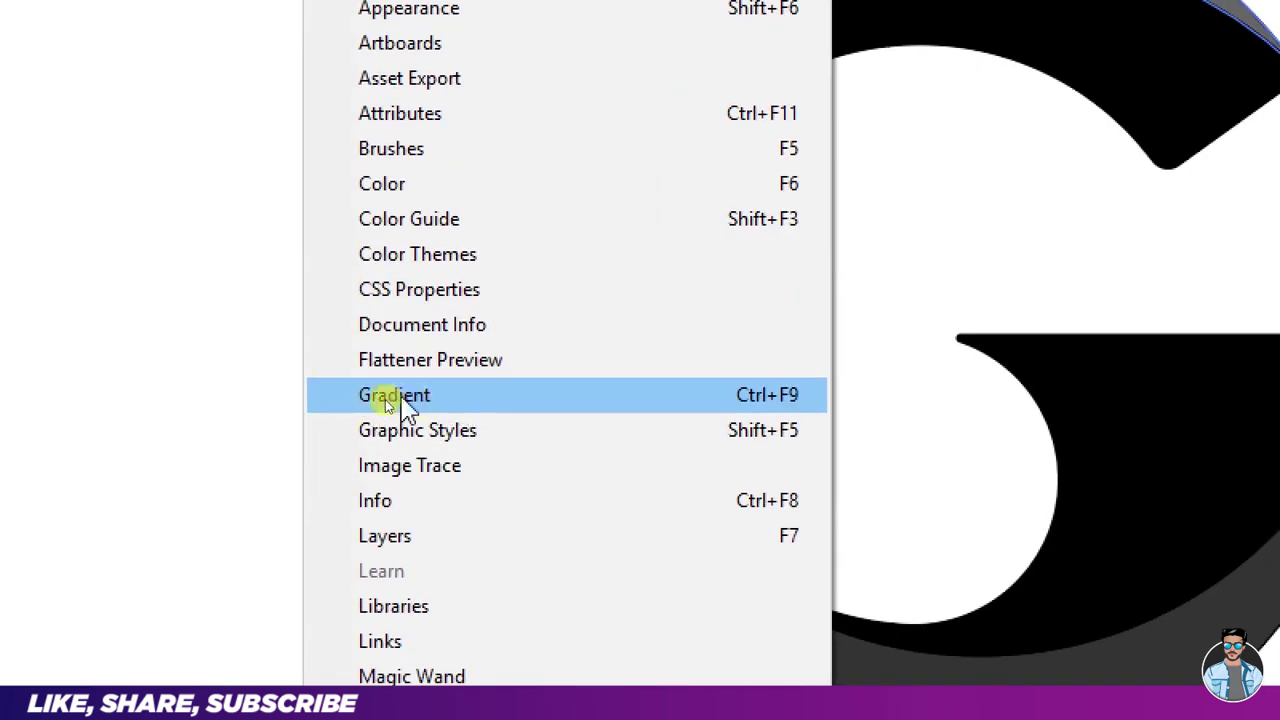
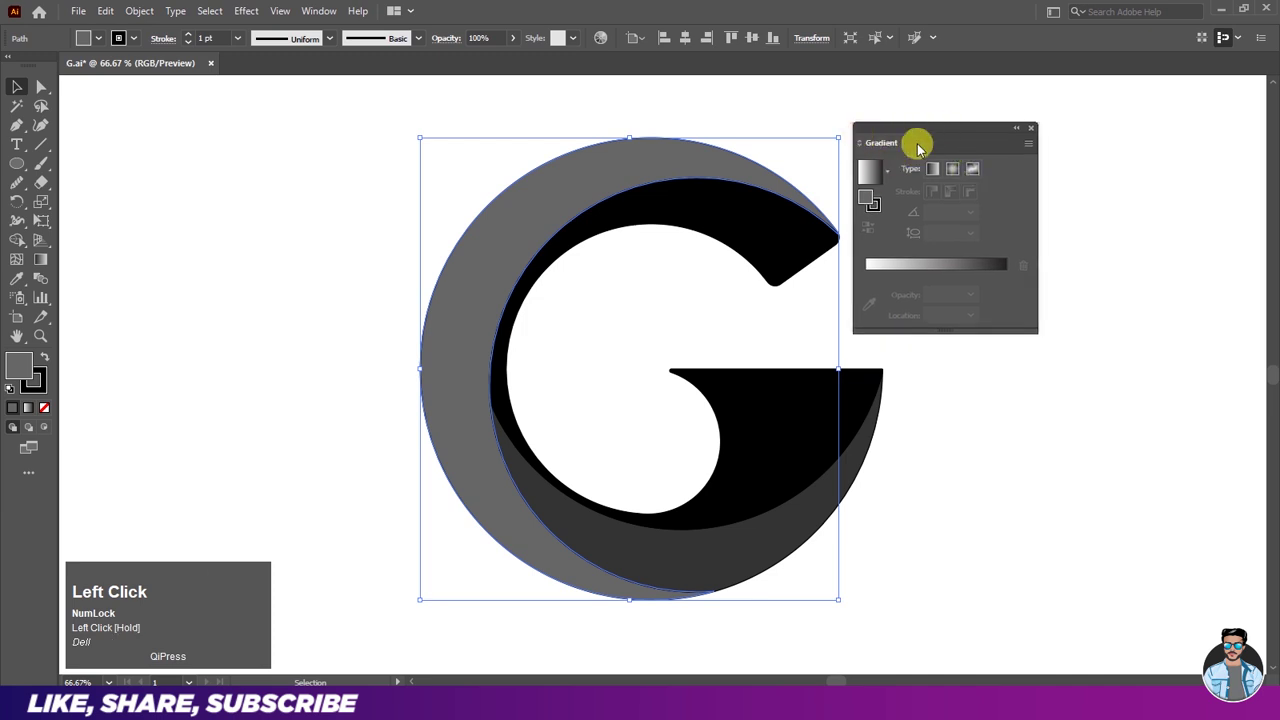
pyautogui.scroll(3)
pyautogui.press('ctrl+w')
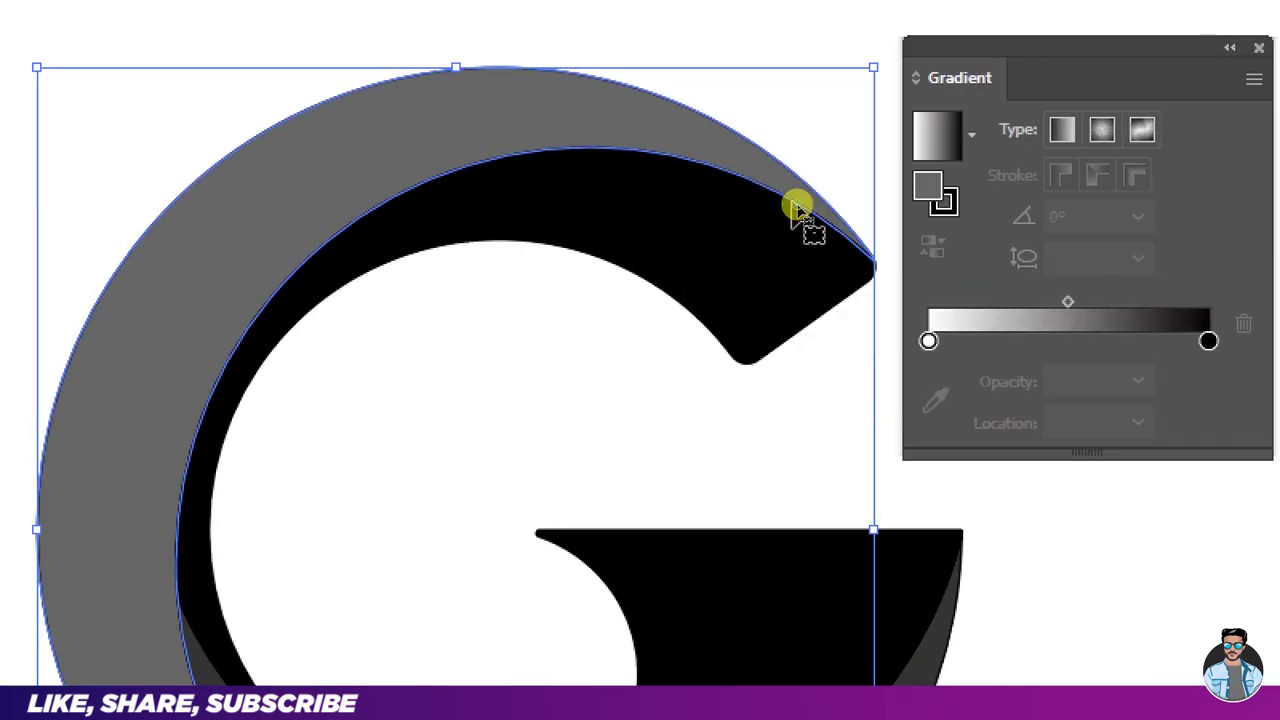
pyautogui.press('ctrl+w')
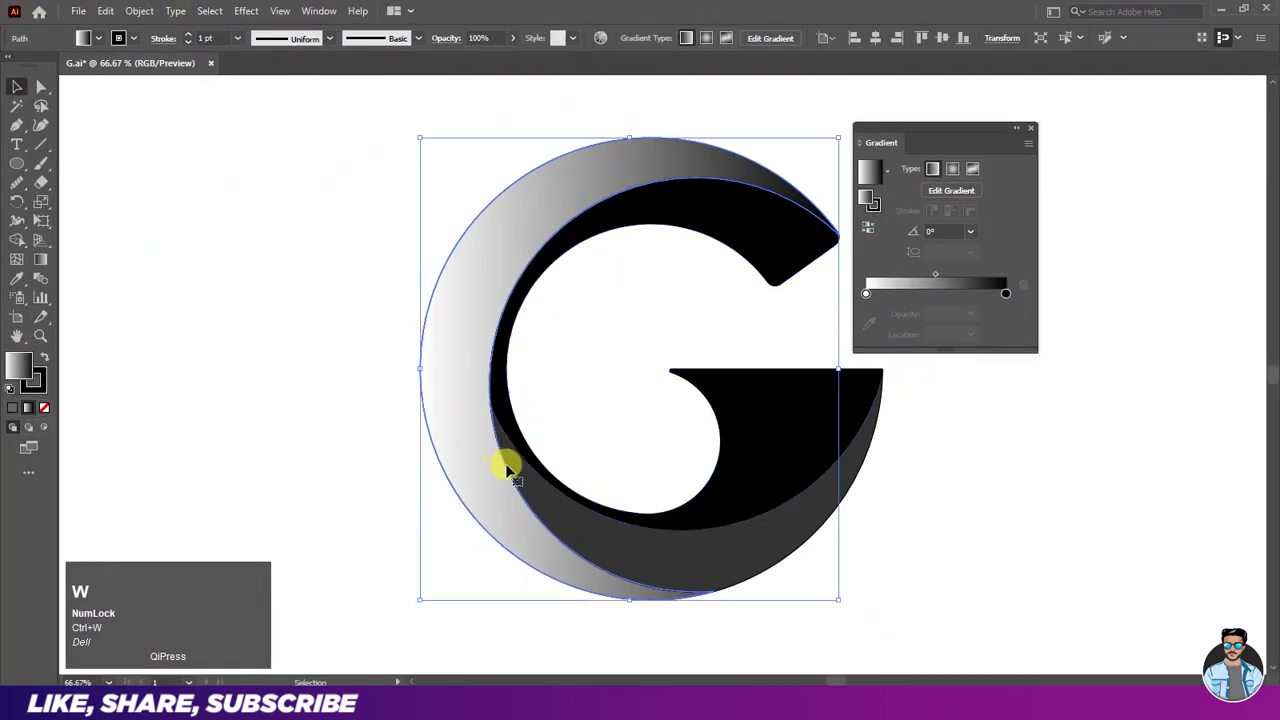
pyautogui.press('ctrl+w')
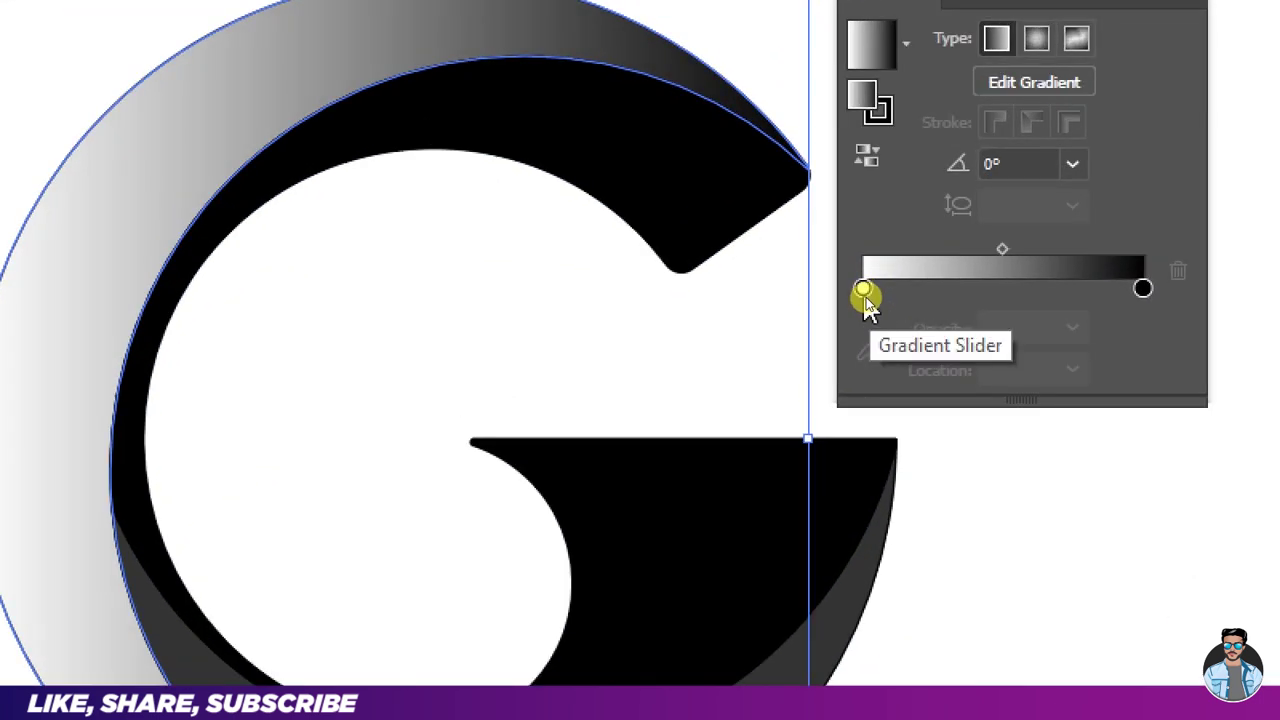
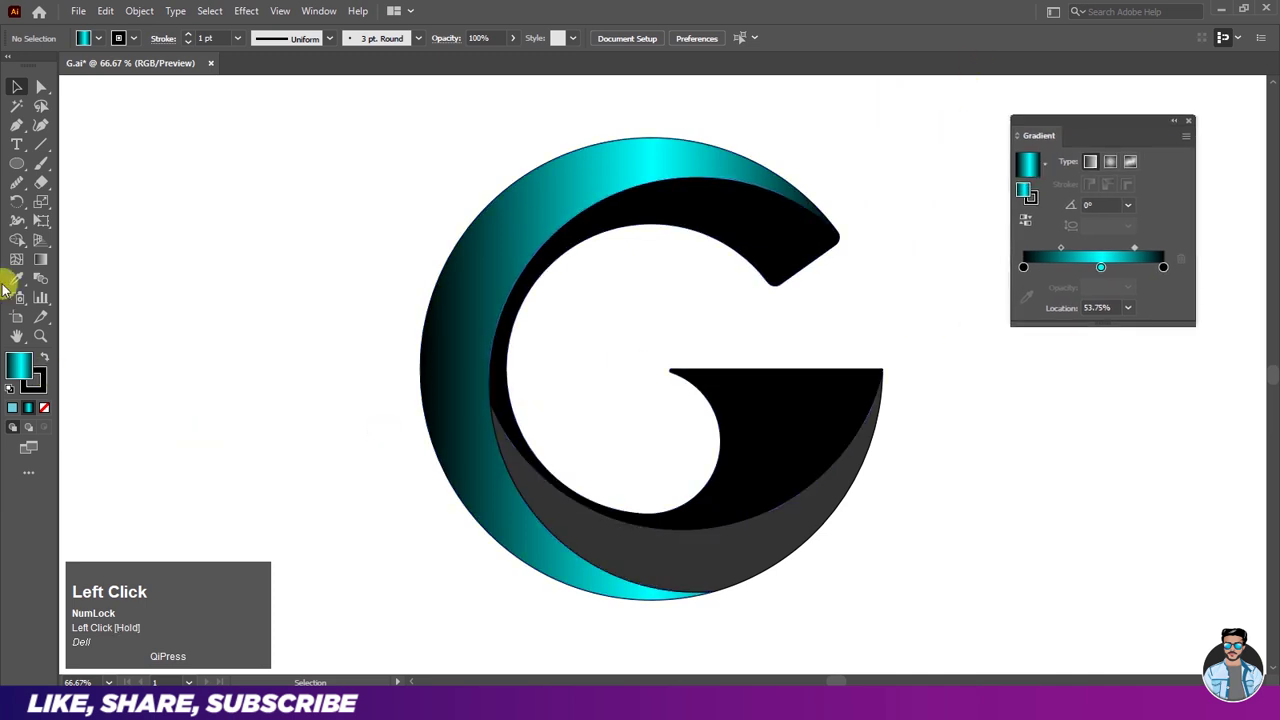
# Step: Angle the gradient diagonally along the crescent and shift the cyan highlight
pyautogui.press('ctrl+w')
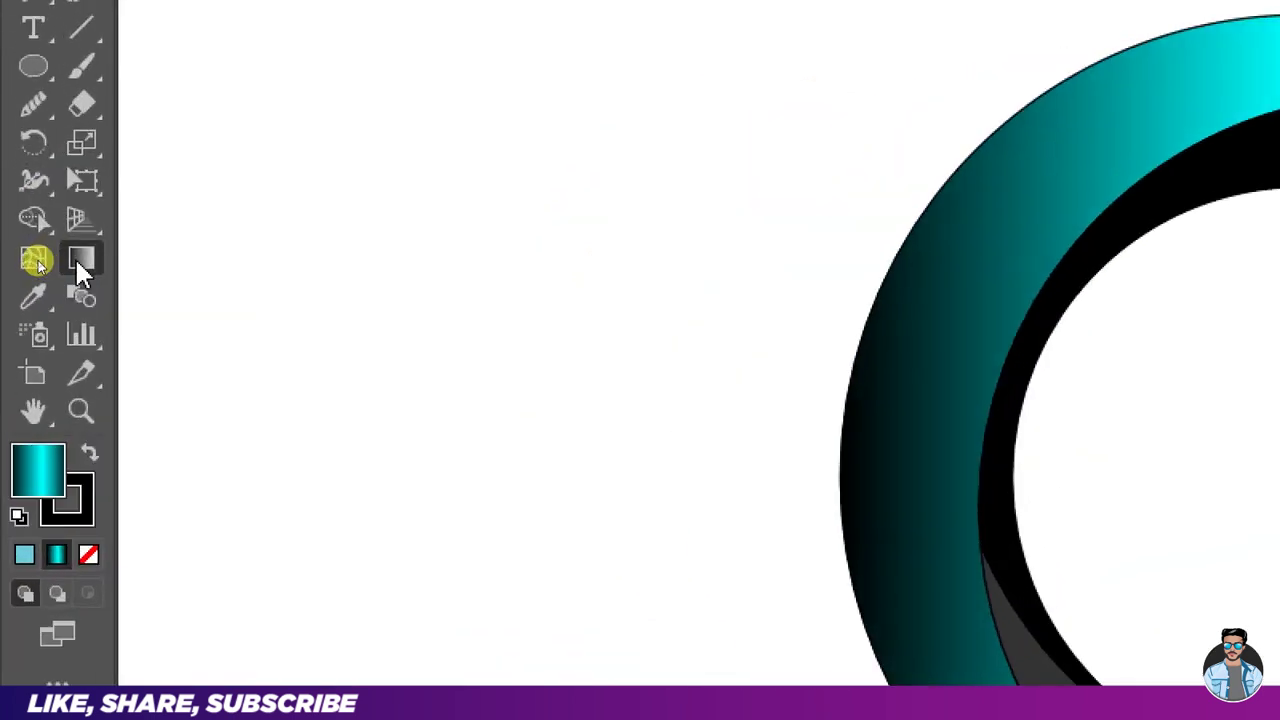
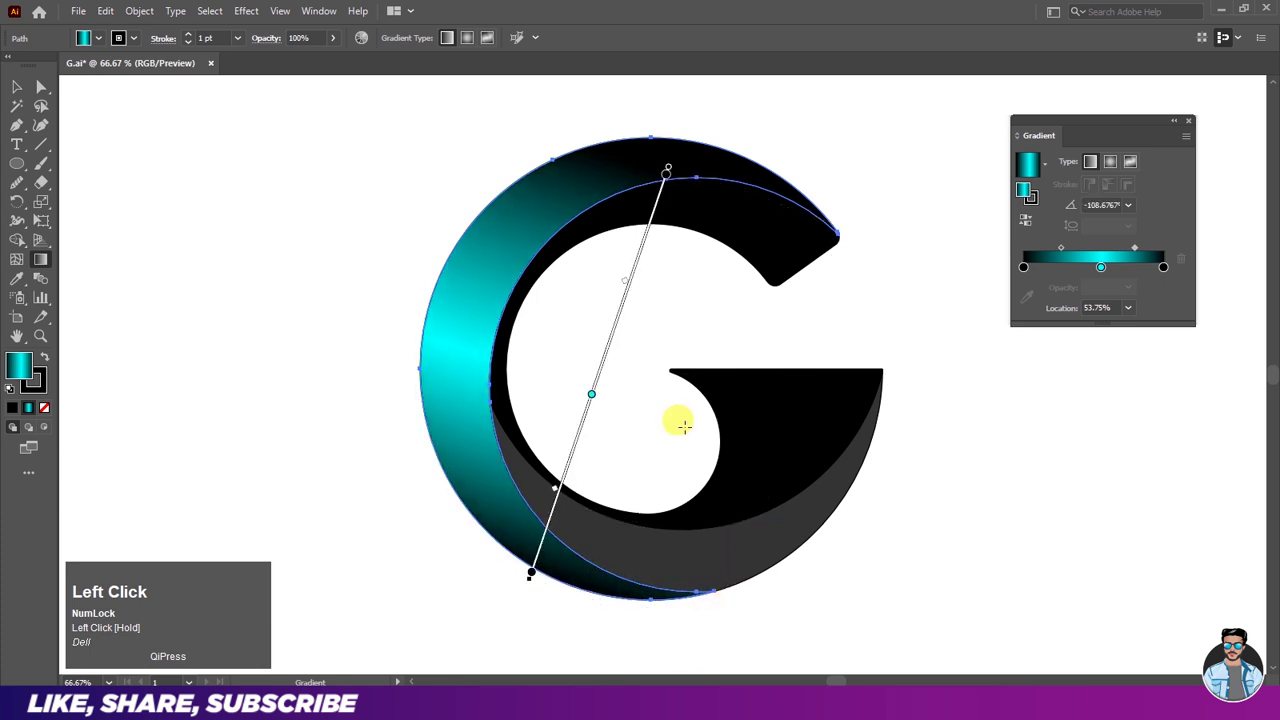
pyautogui.moveTo(618, 343); pyautogui.dragTo(621, 346)
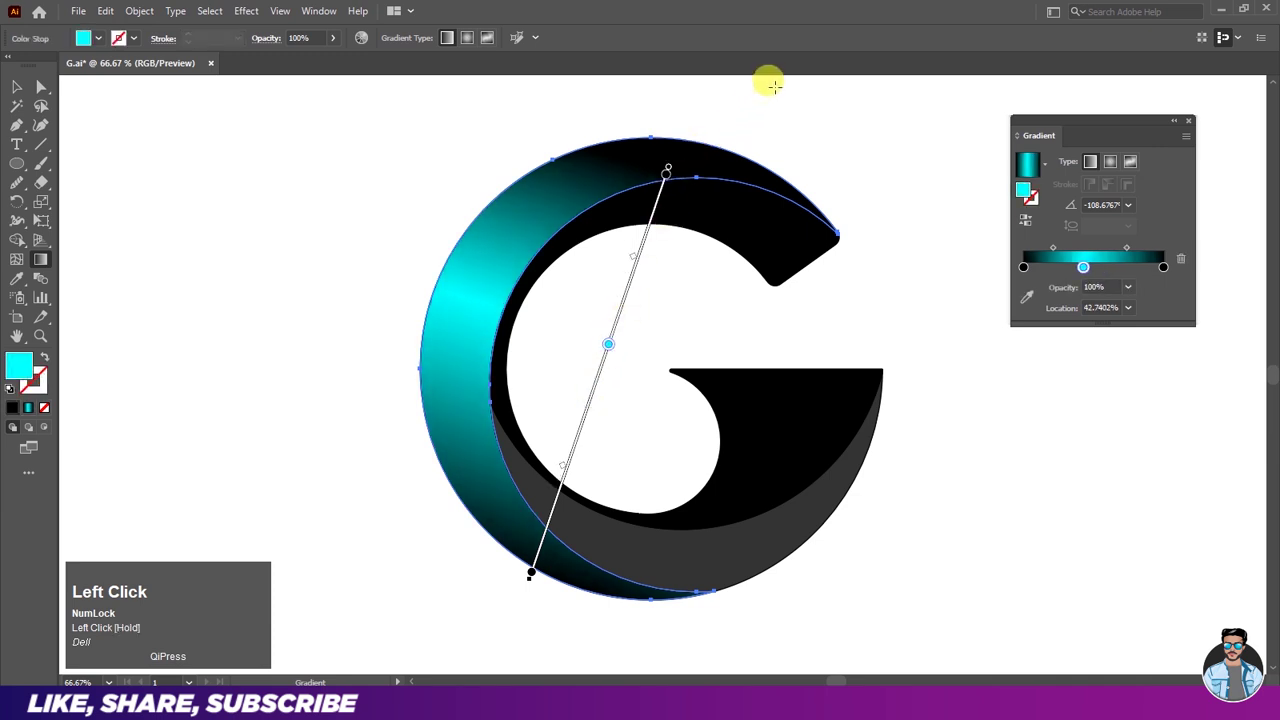
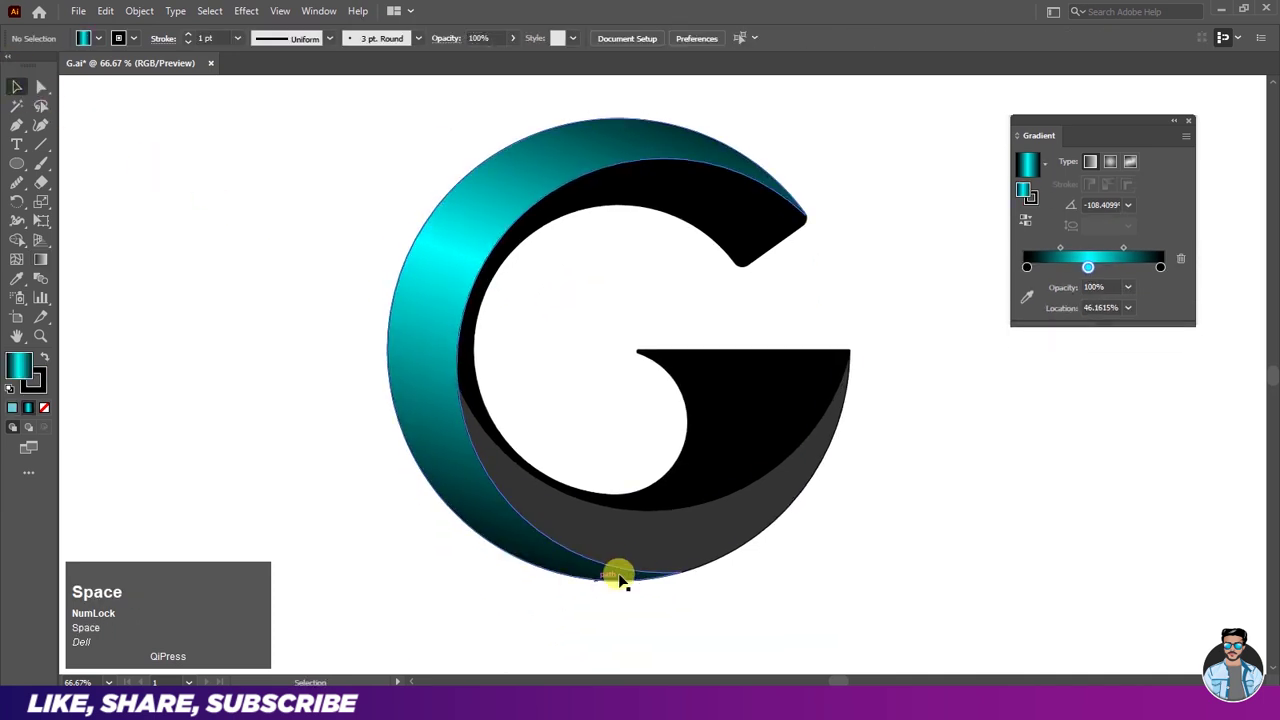
# Step: Sample the crescent's teal gradient onto the lower piece and rotate its highlight to the lower right
pyautogui.click(638, 555)
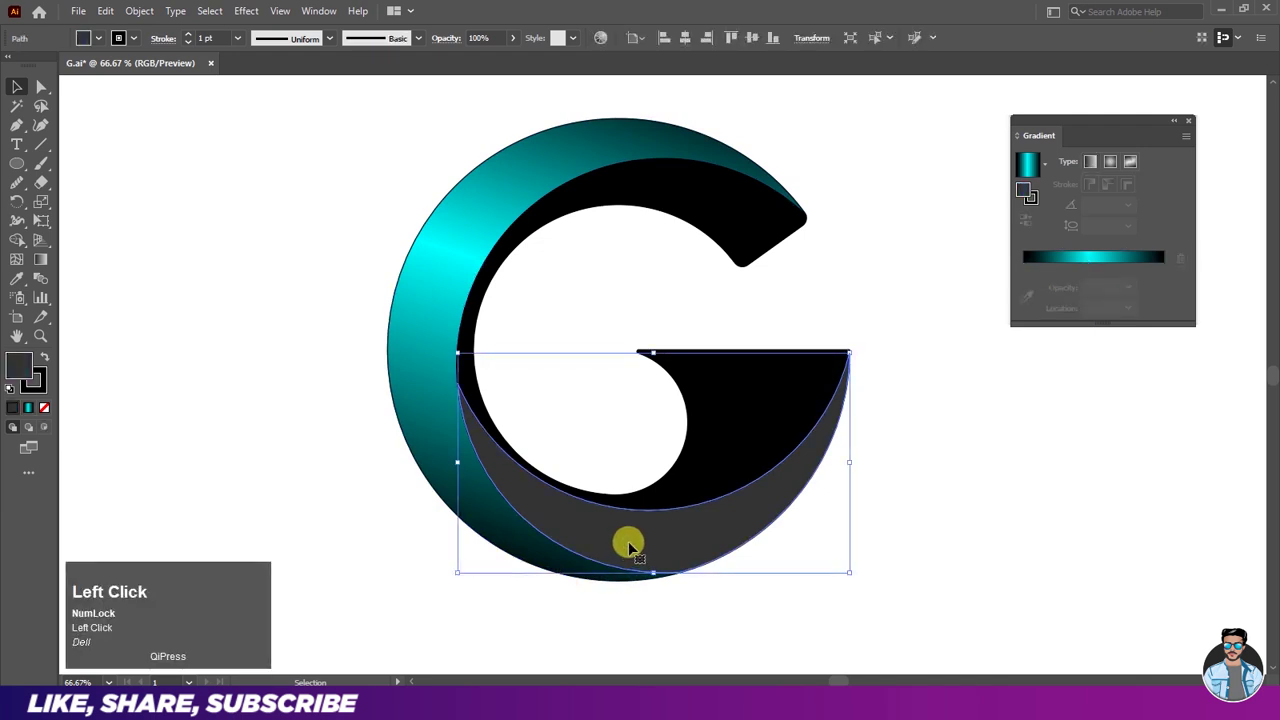
pyautogui.click(25, 284)
pyautogui.press('ctrl+w')
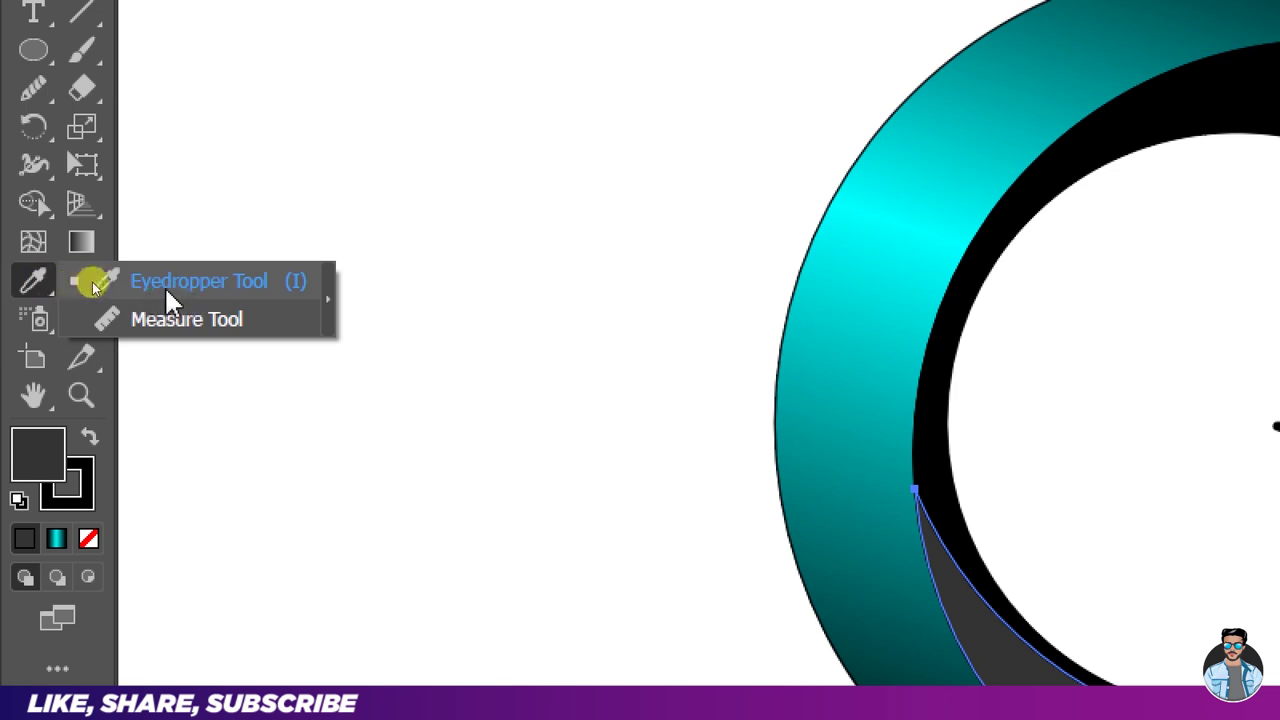
pyautogui.press('ctrl+w')
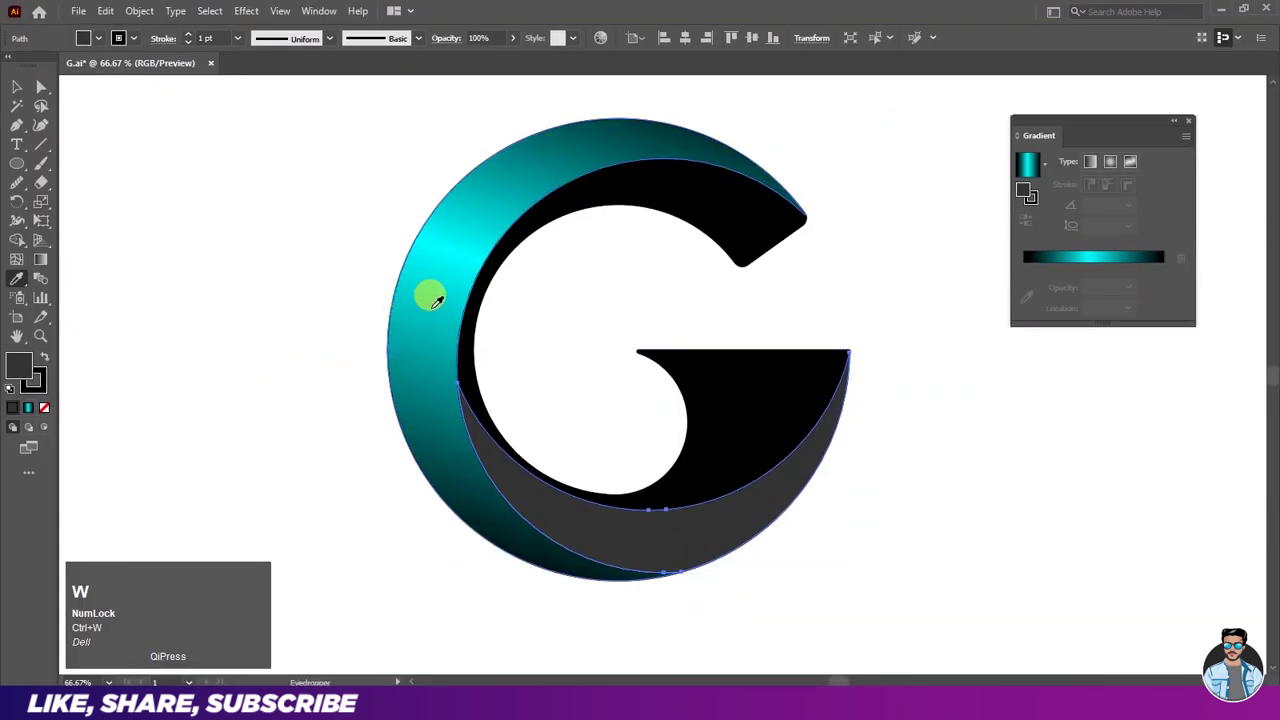
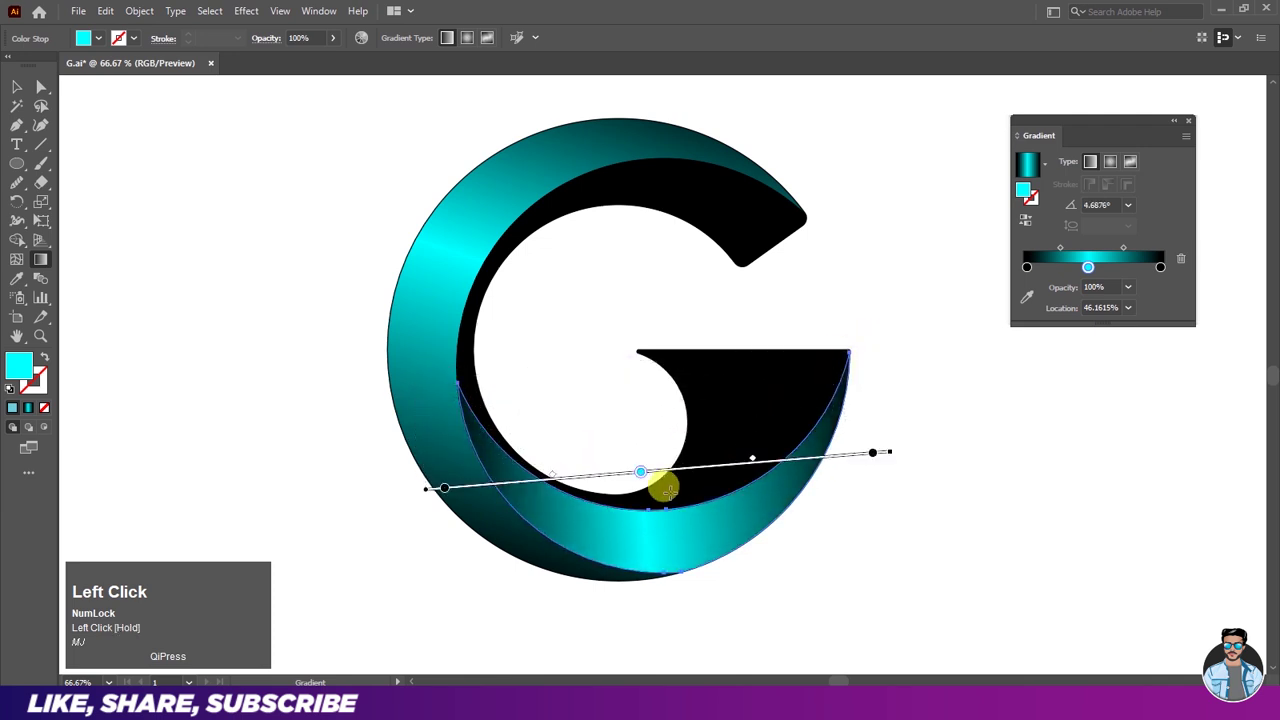
pyautogui.write('mj')
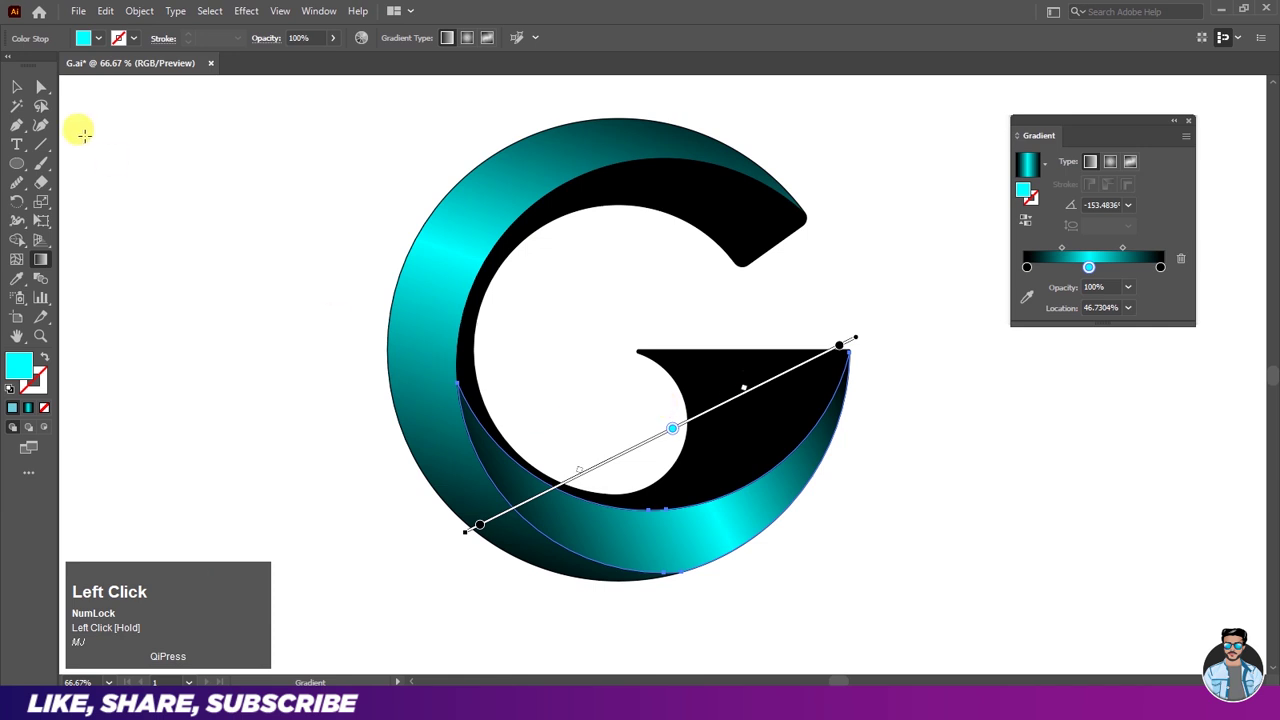
pyautogui.press('space')
pyautogui.press('space')
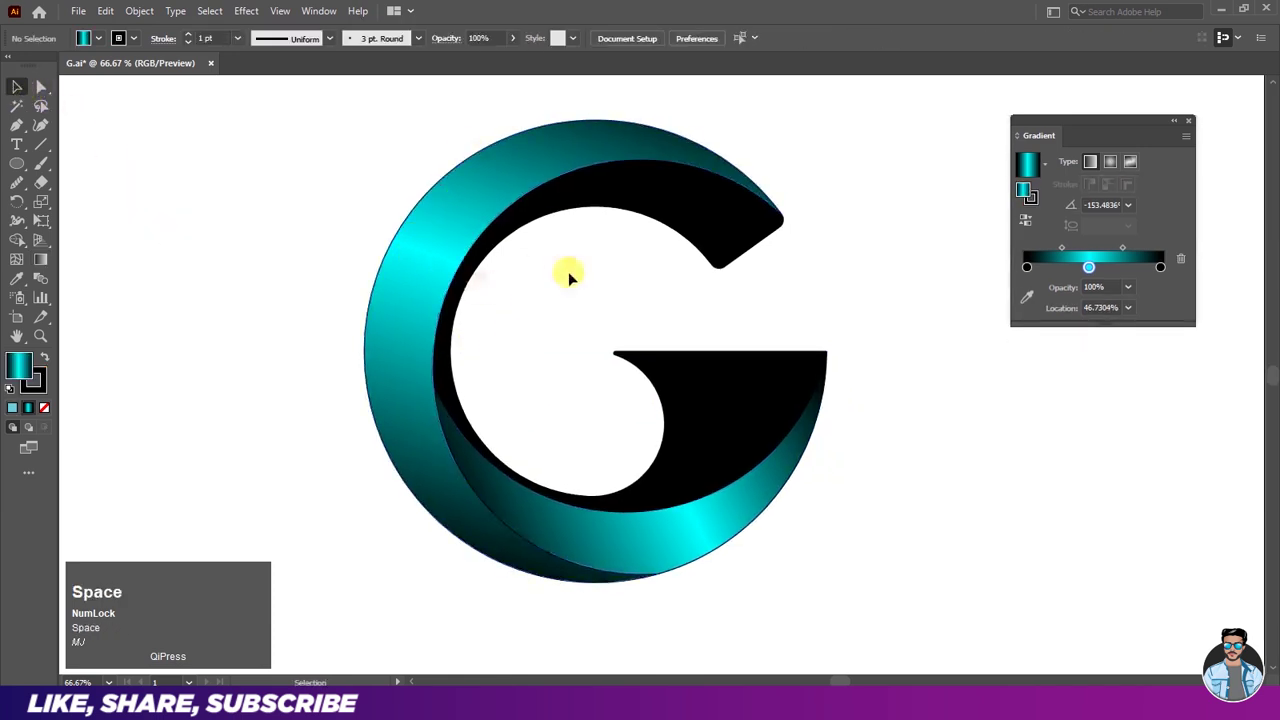
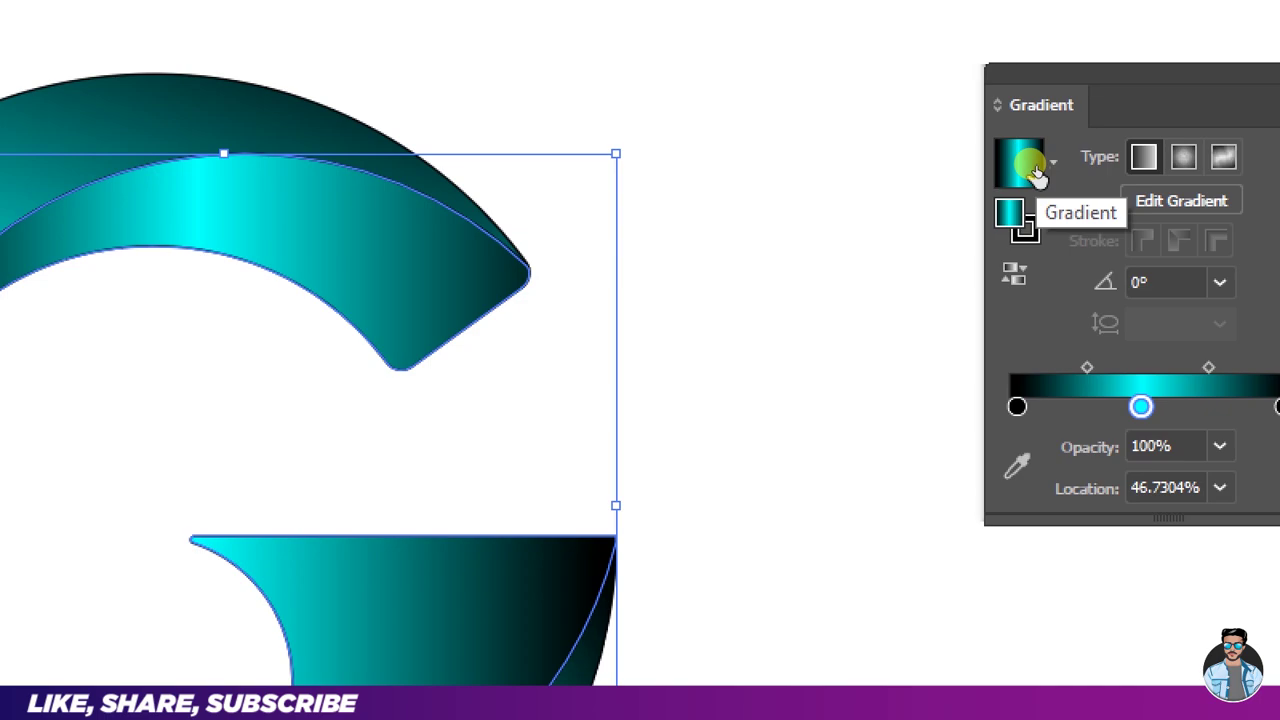
# Step: Fill the inner G piece with a cyan-to-black gradient, removing the extra stop
pyautogui.press('ctrl+w')
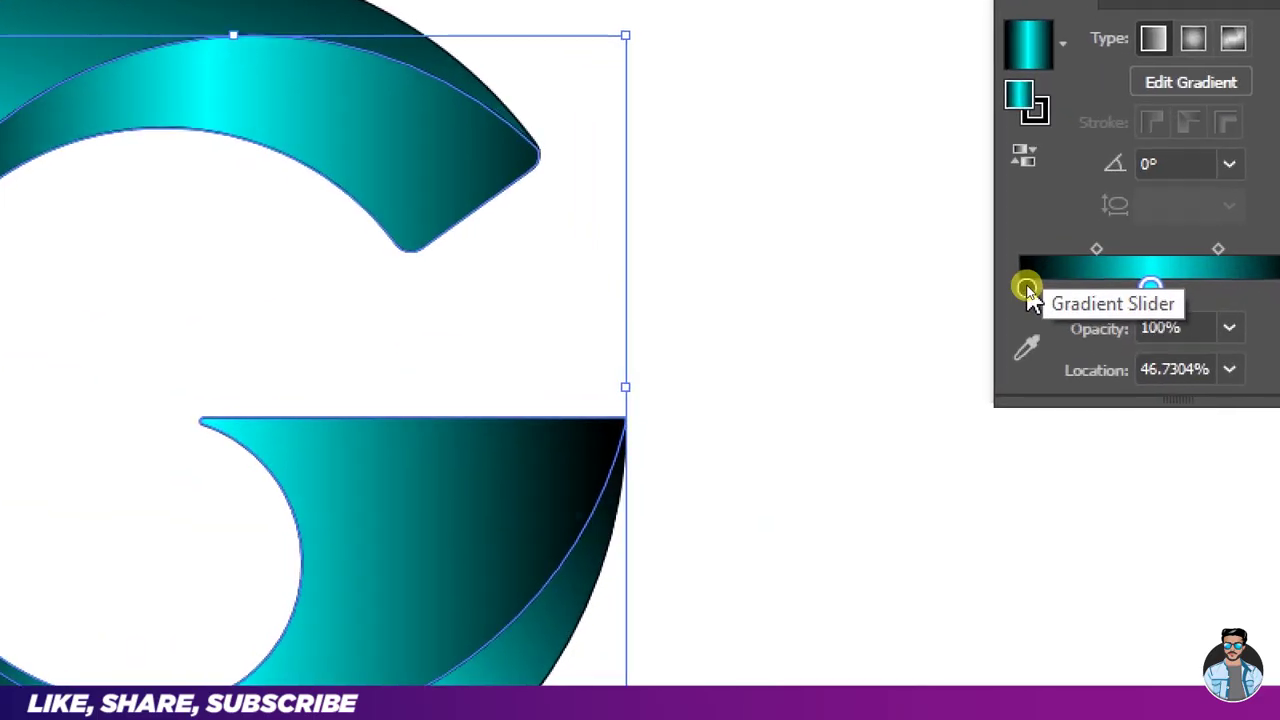
pyautogui.press('ctrl+w')
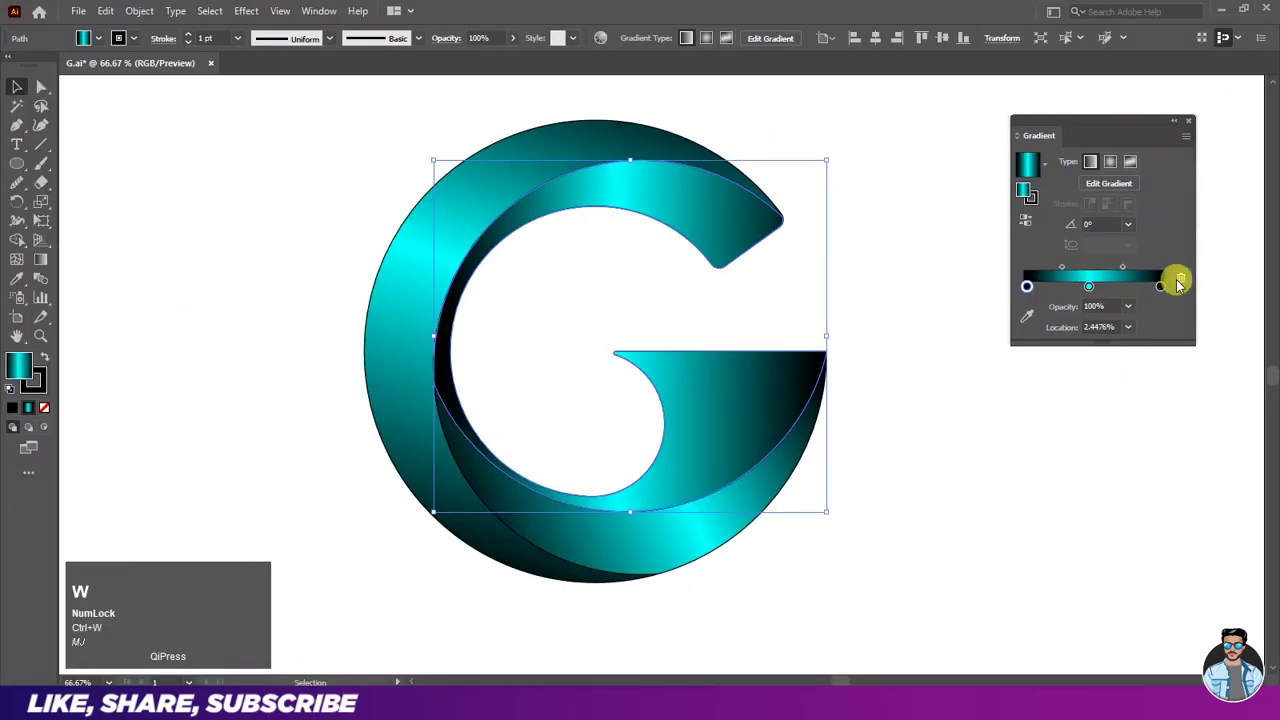
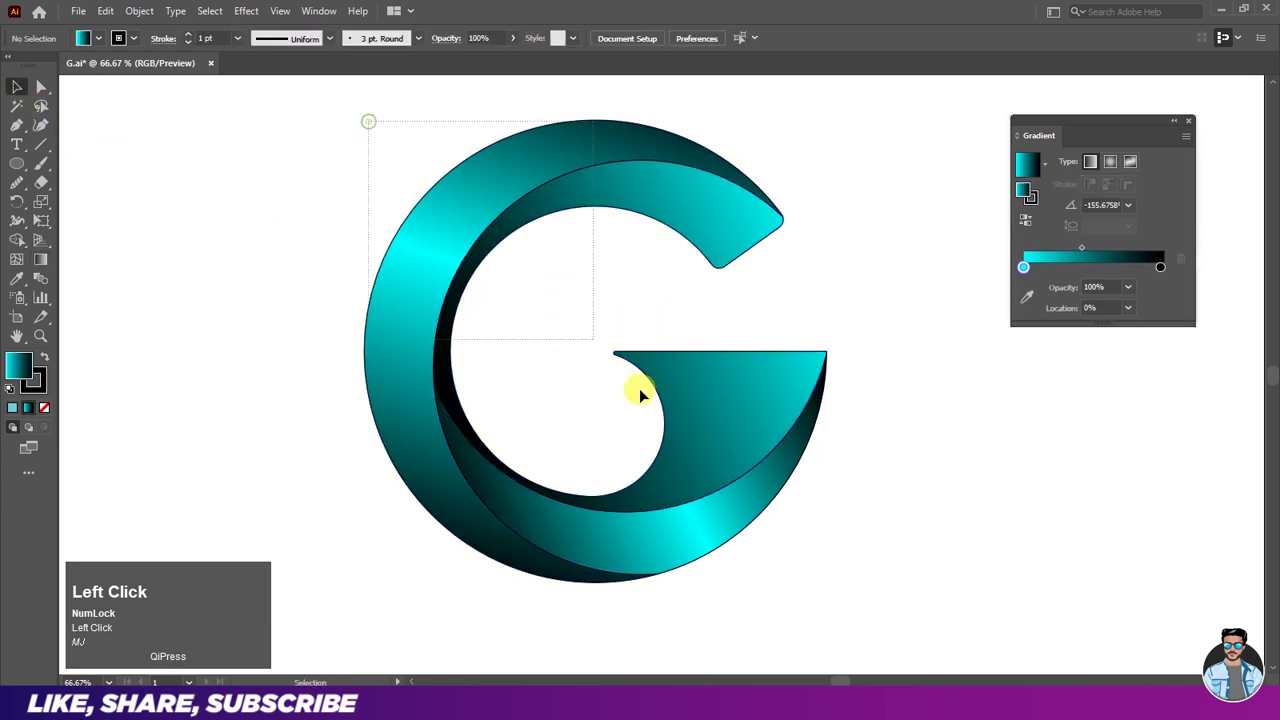
# Step: Select all G pieces, set their stroke to None, and copy the outer crescent
pyautogui.press('ctrl+w')
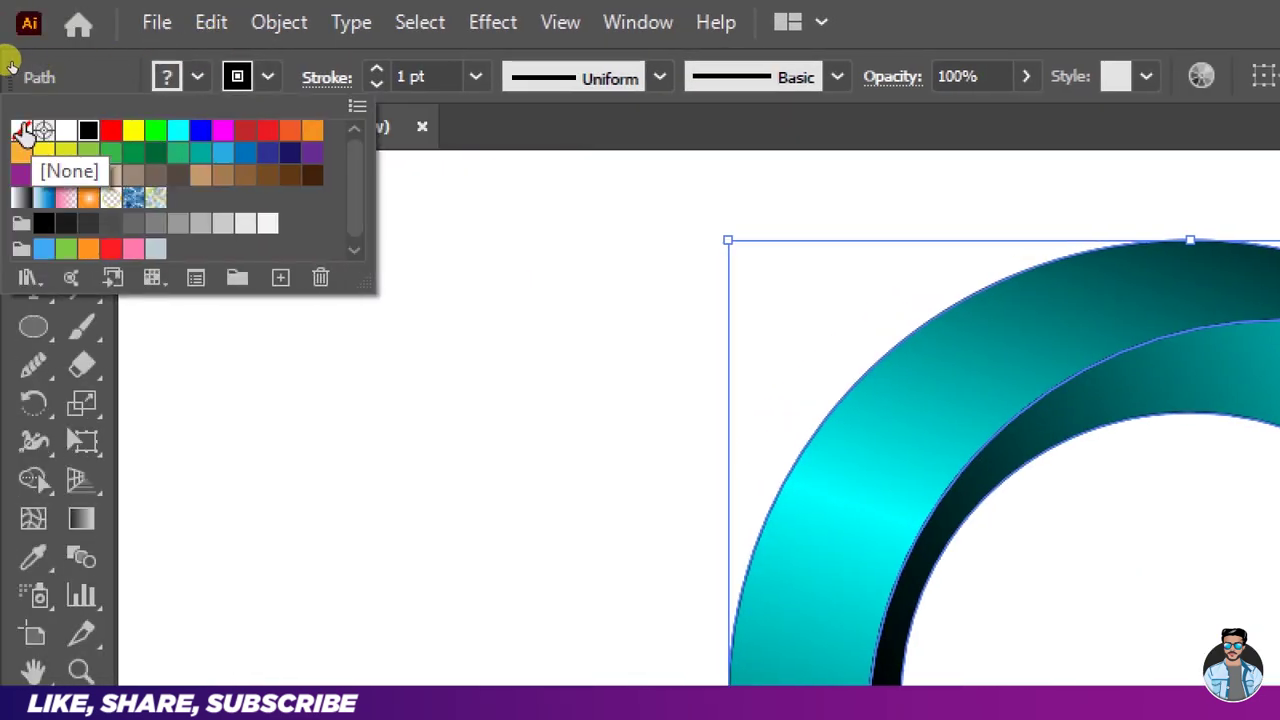
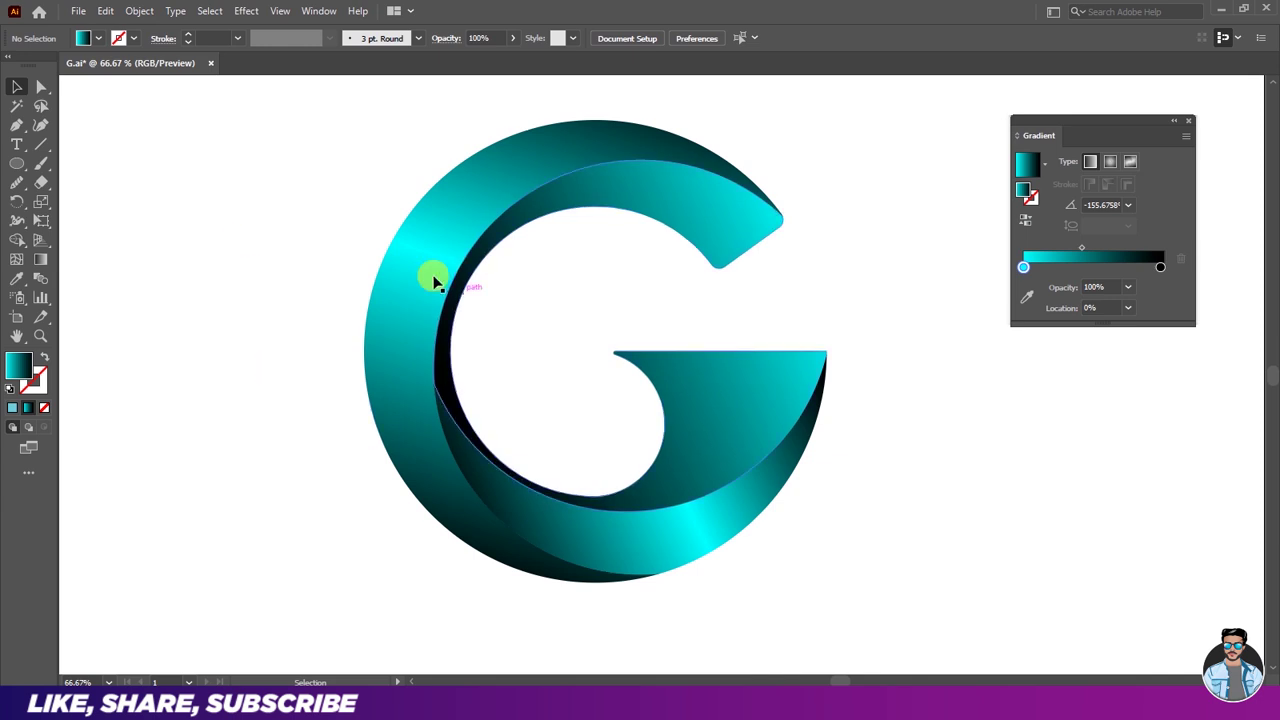
pyautogui.press('space')
pyautogui.write('mj')
pyautogui.click(546, 353)
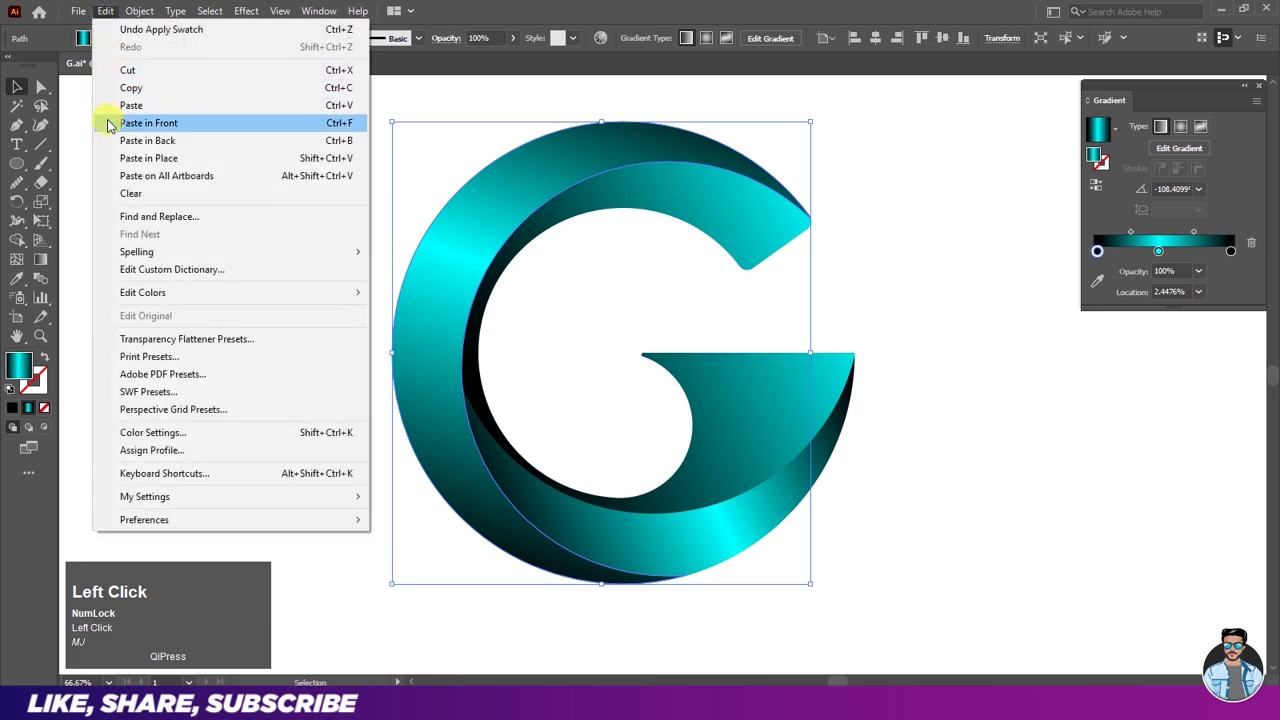
# Step: Paste a copy of the crescent in front and move it to the left of the G
pyautogui.press('space')
pyautogui.click(307, 282)
pyautogui.press('space')
pyautogui.moveTo(630, 329); pyautogui.dragTo(159, 317)
# Step: Trim the copy into a thin crescent strip and lay it on the G's inner left edge
pyautogui.write('mj')
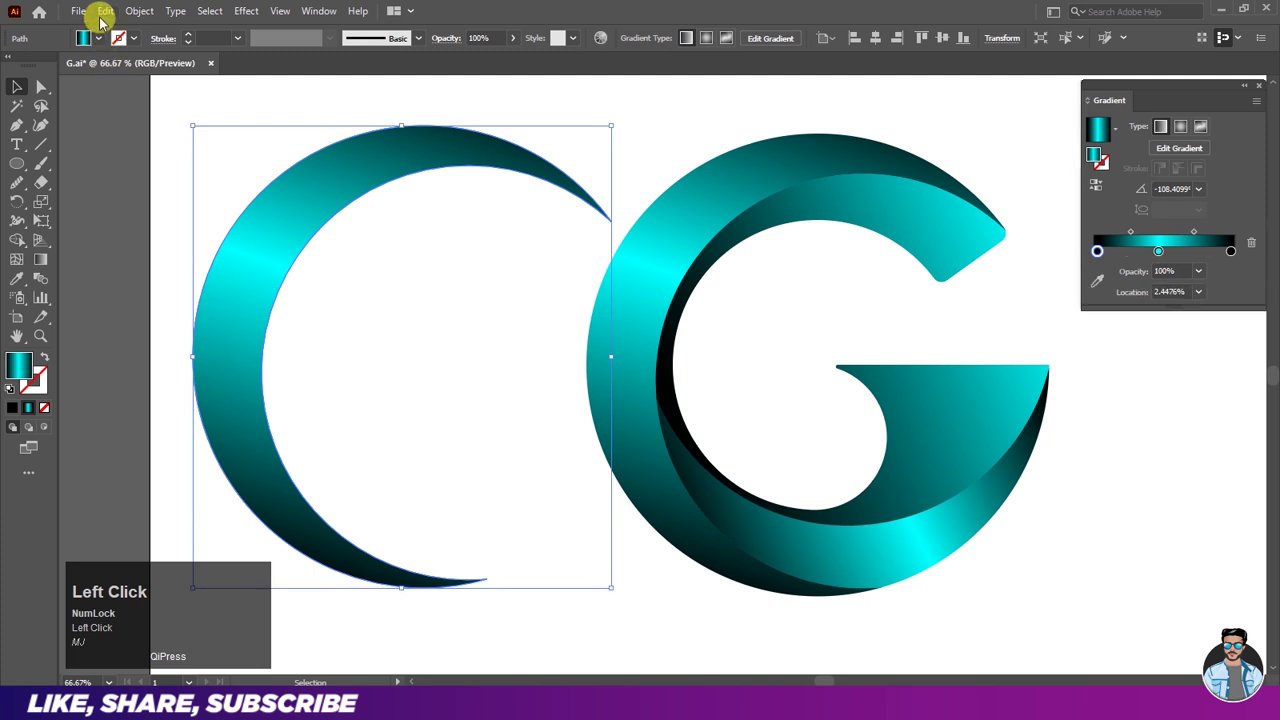
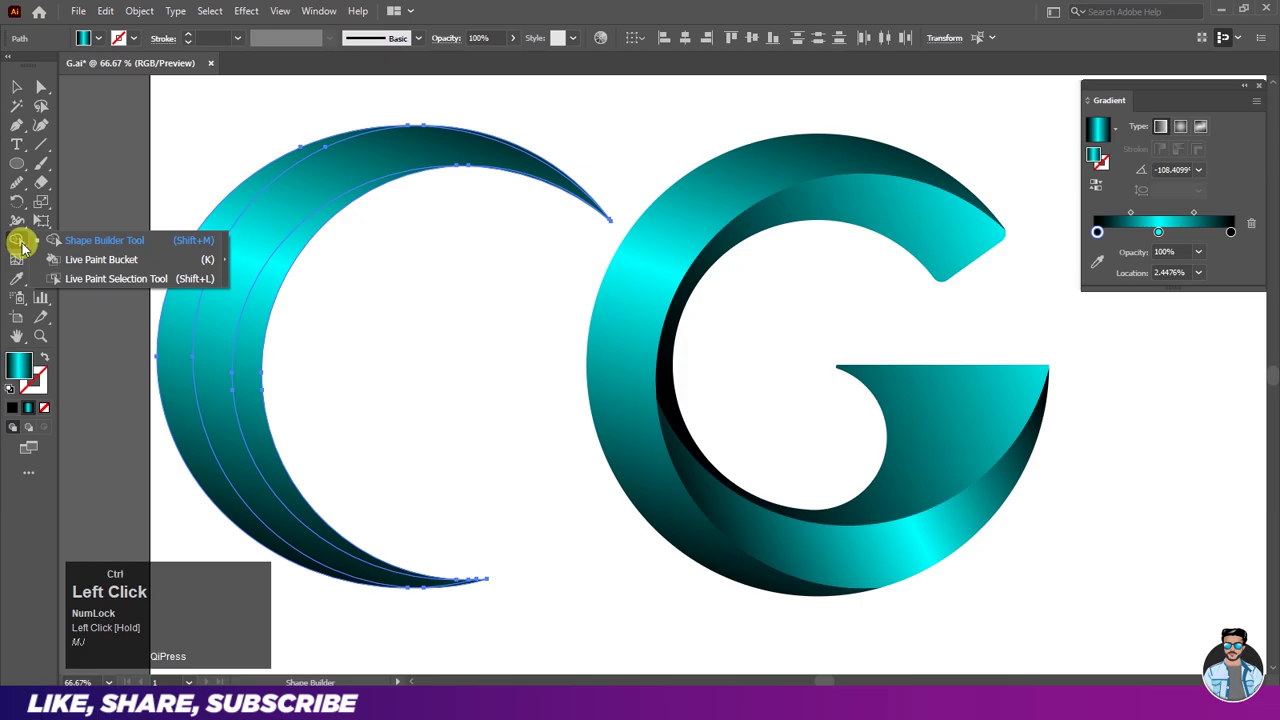
pyautogui.press('ctrl+w')
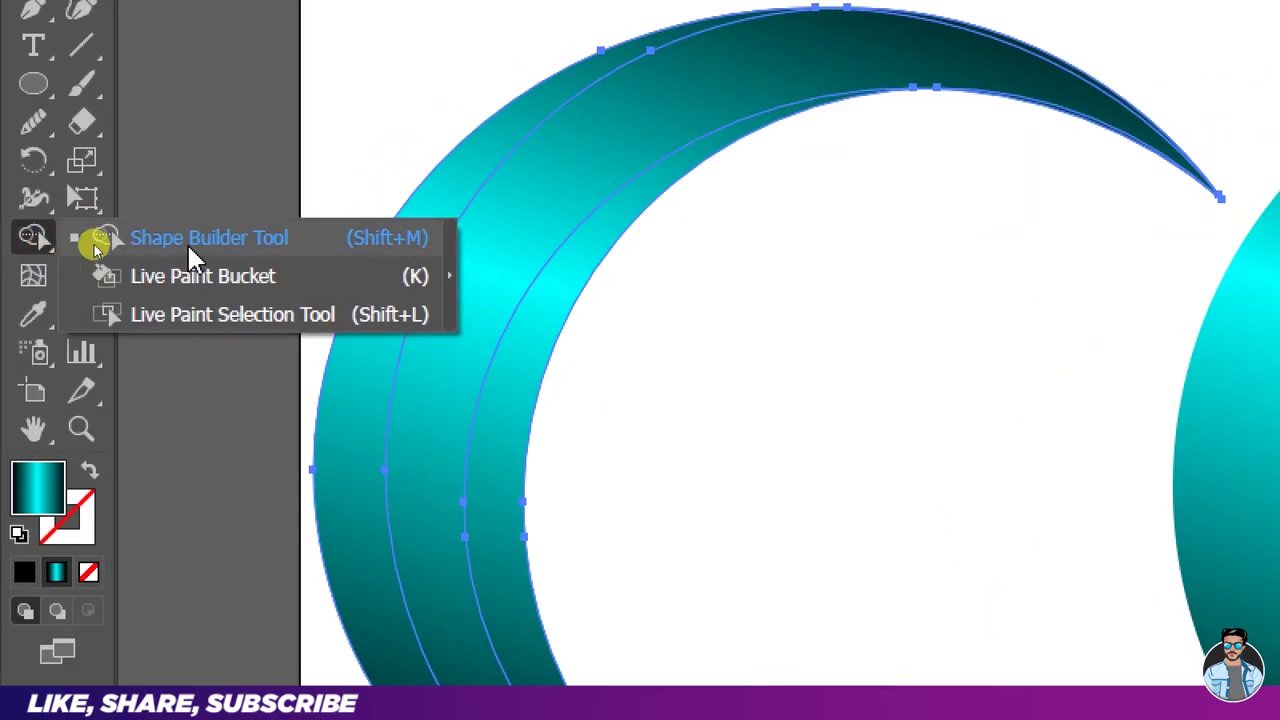
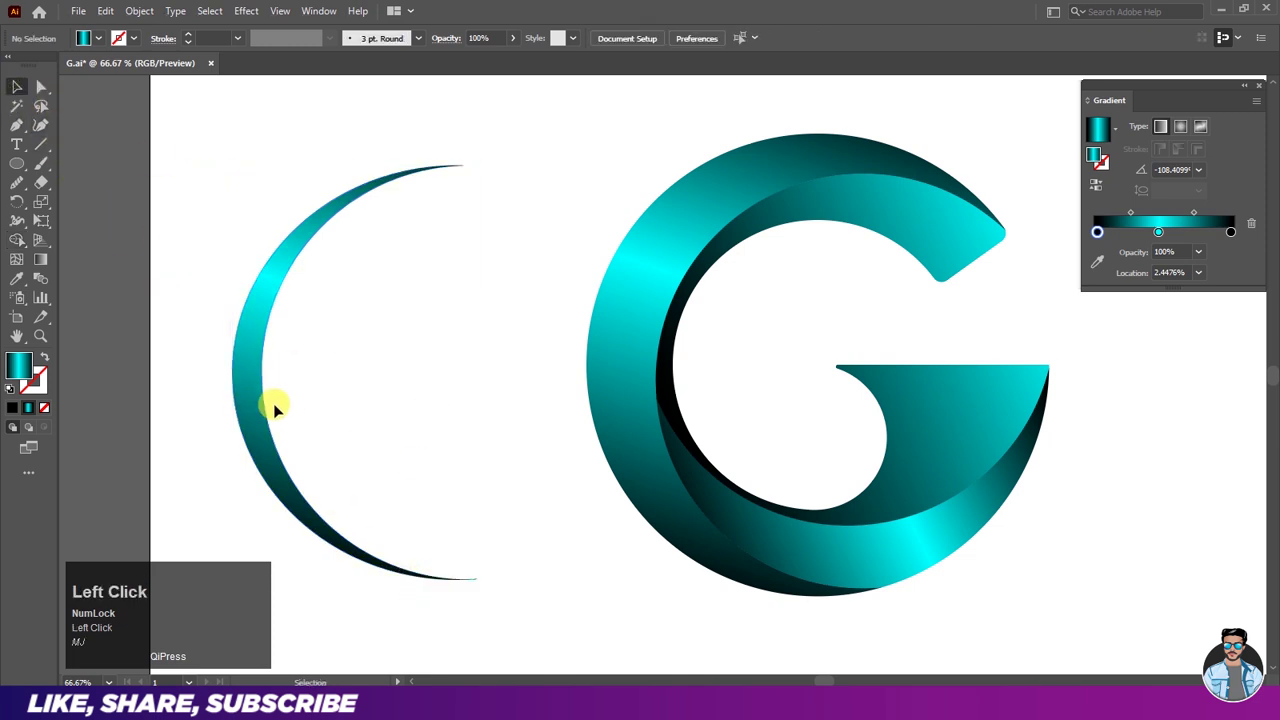
pyautogui.moveTo(502, 376); pyautogui.dragTo(657, 399)
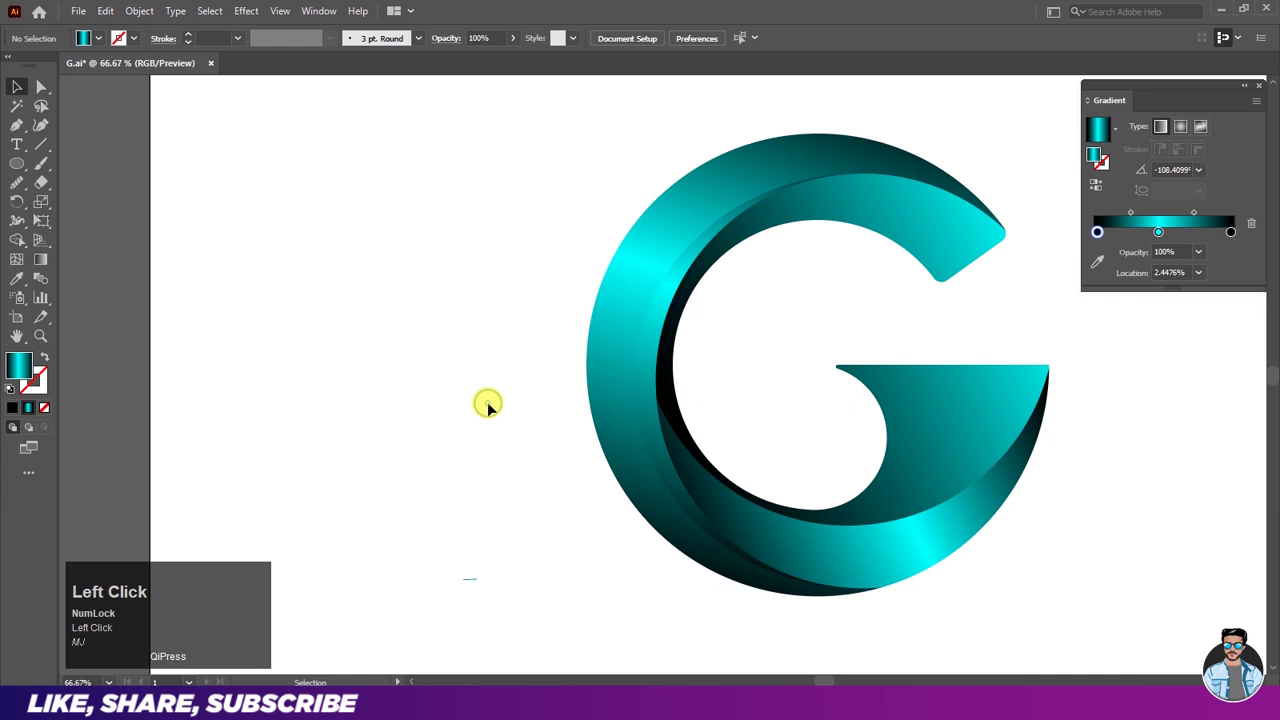
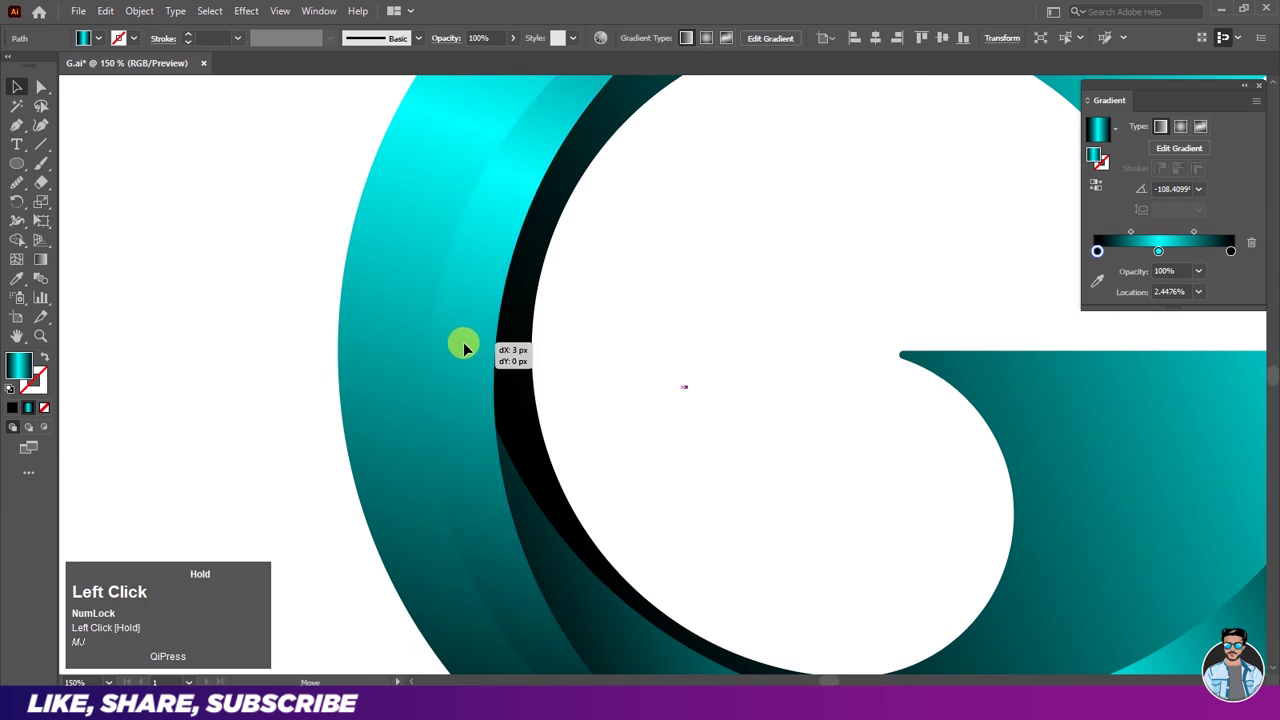
# Step: Give the inner-edge strip a Multiply blend at 80% opacity via Transparency
pyautogui.scroll(-3)
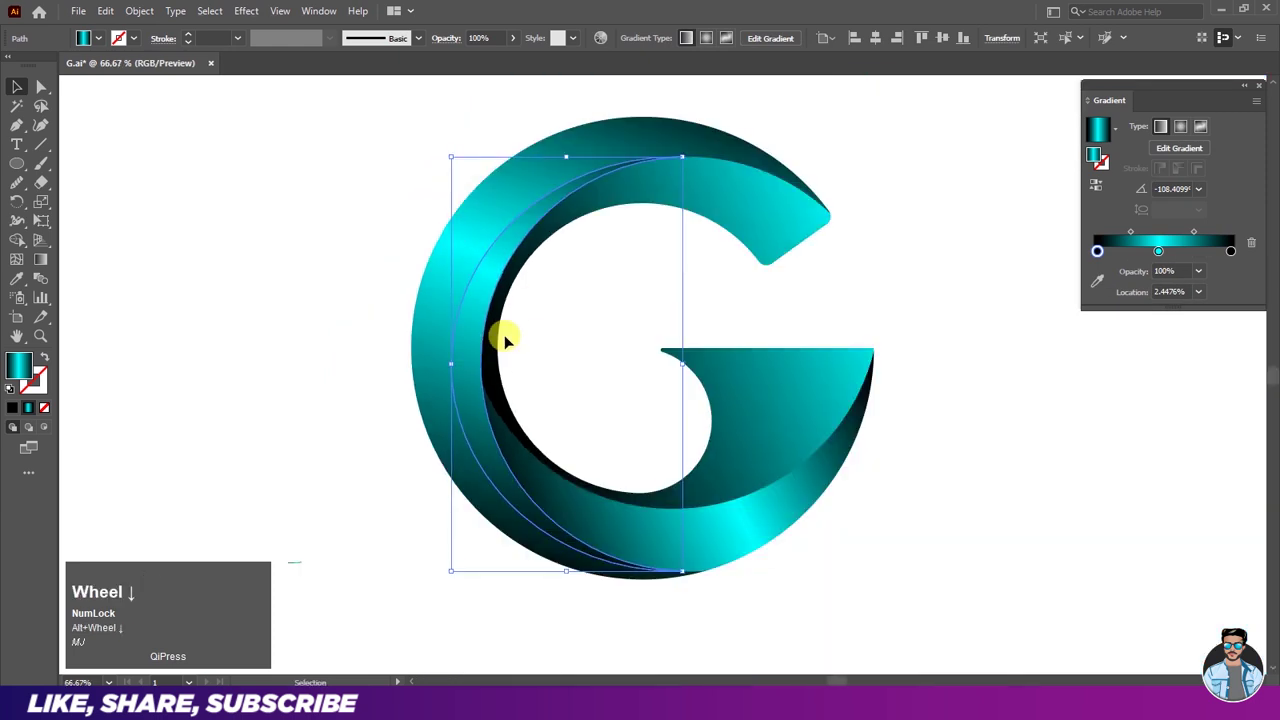
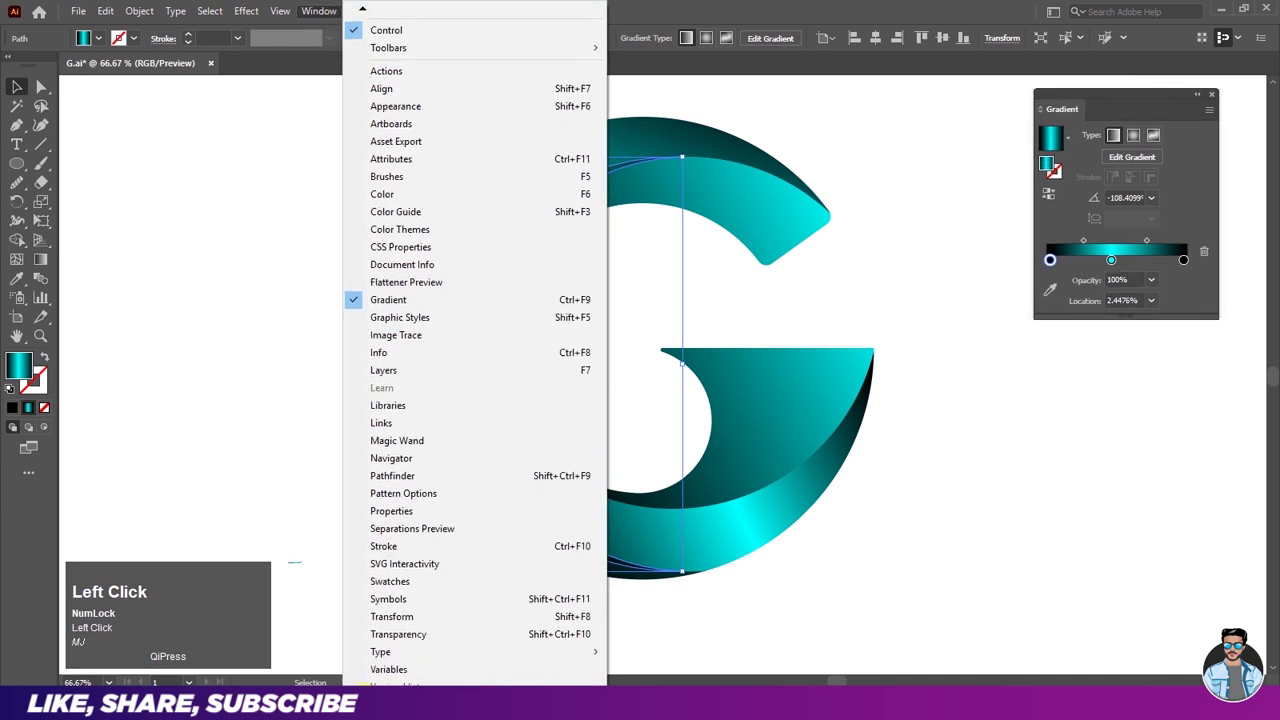
pyautogui.press('ctrl+w')
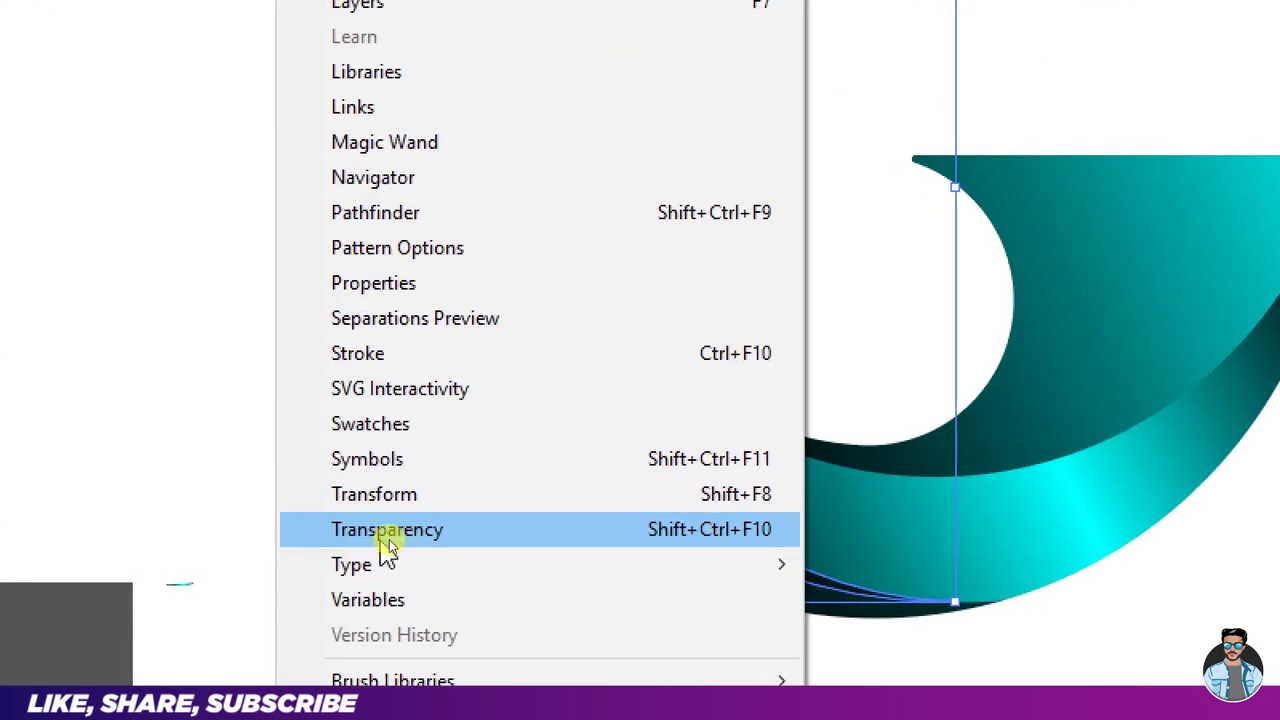
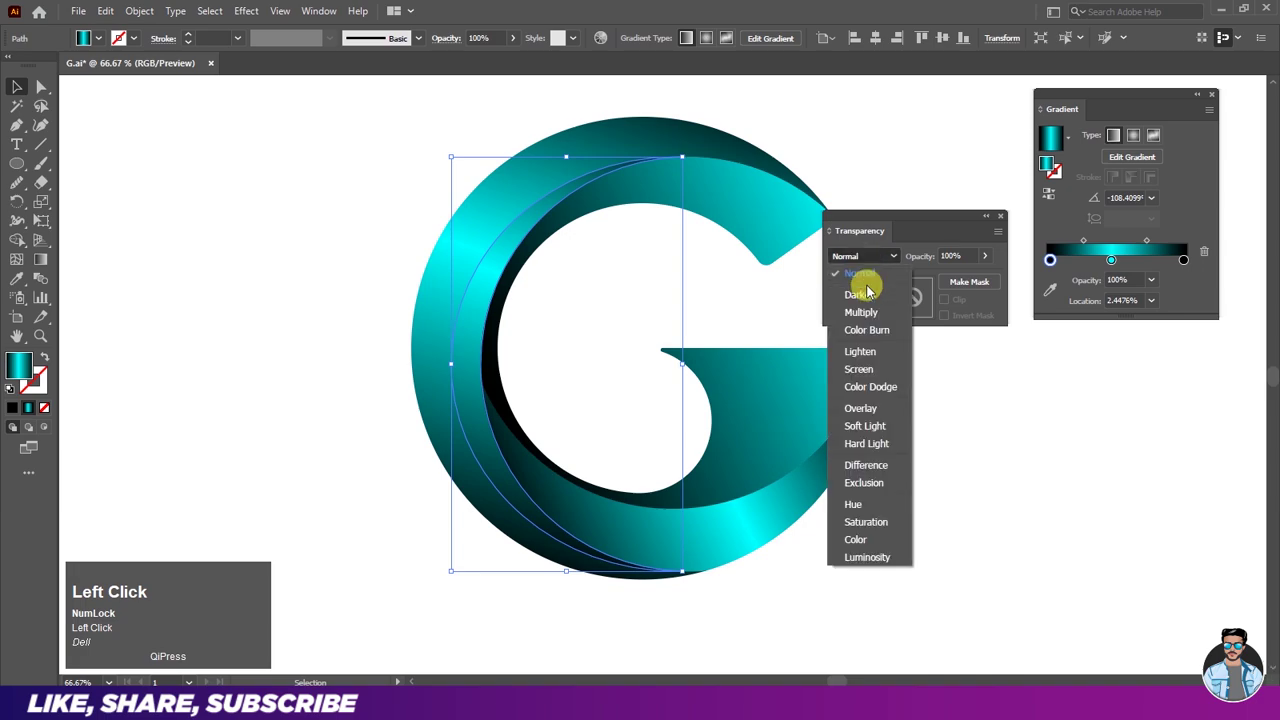
pyautogui.press('ctrl+w')
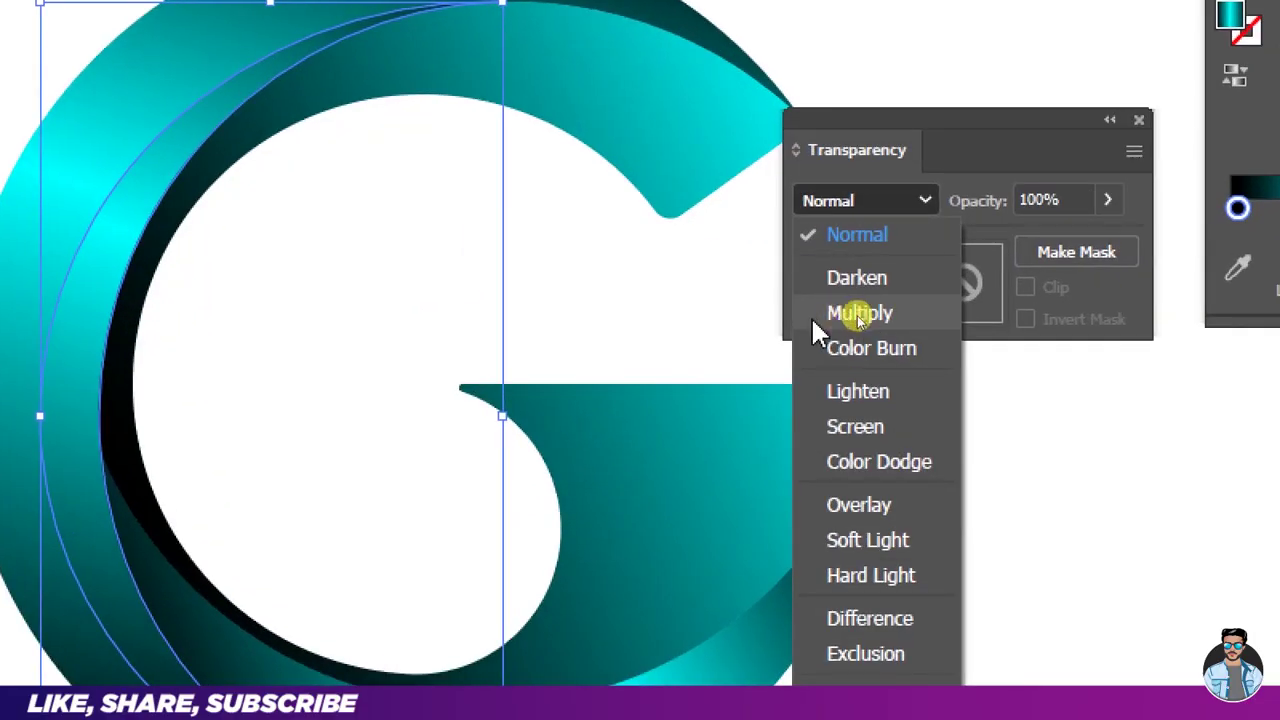
pyautogui.press('ctrl+w')
# Step: Review the result, move the Transparency panel aside and select the lower crescent strip
pyautogui.click(575, 347)
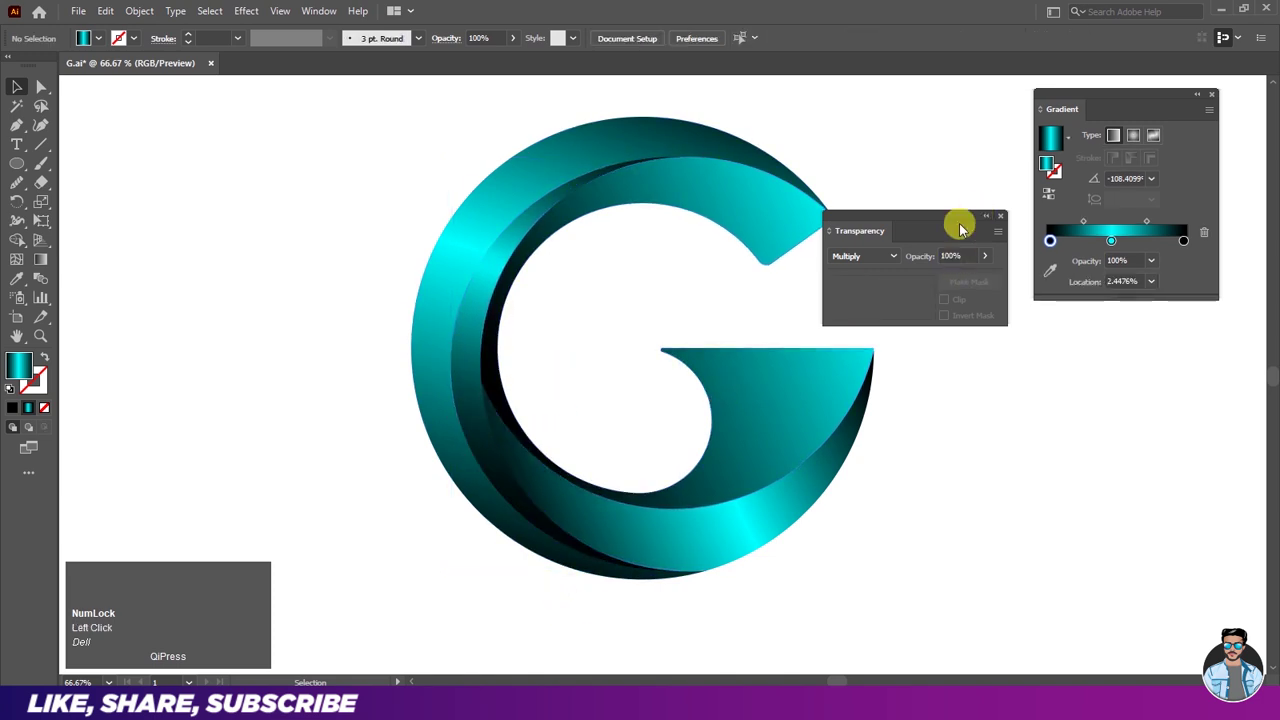
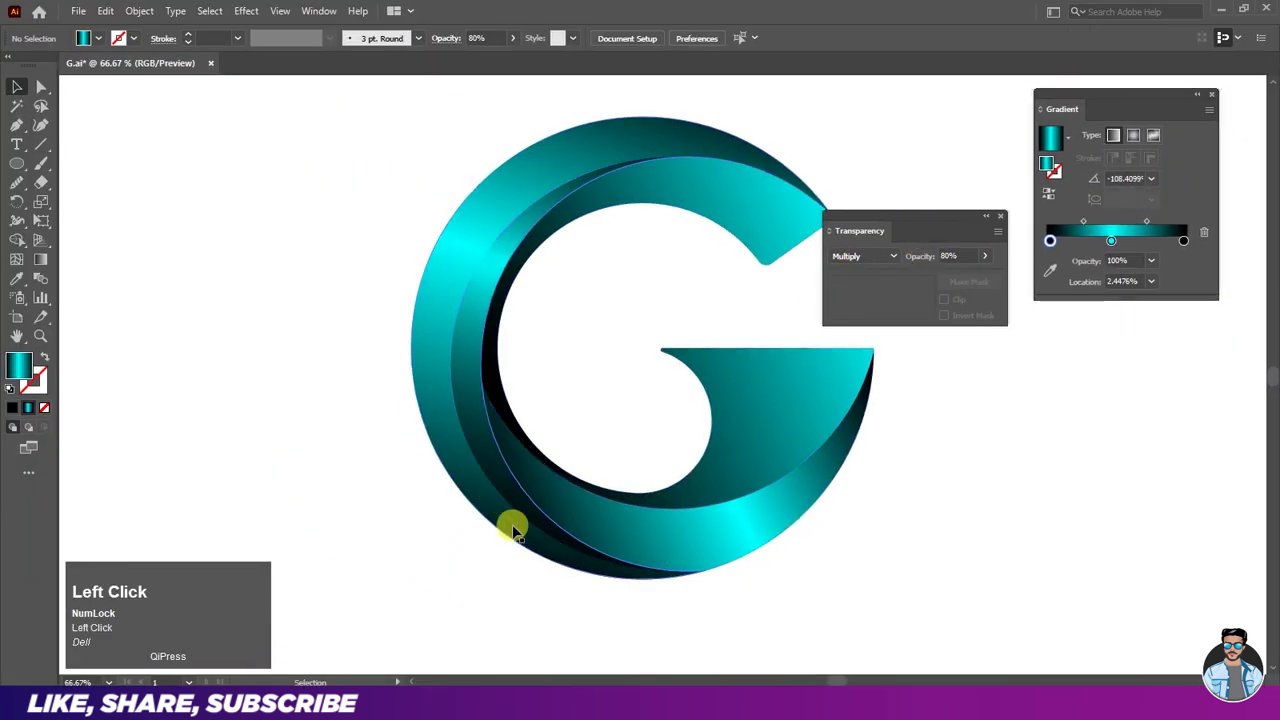
pyautogui.moveTo(939, 292); pyautogui.dragTo(906, 284)
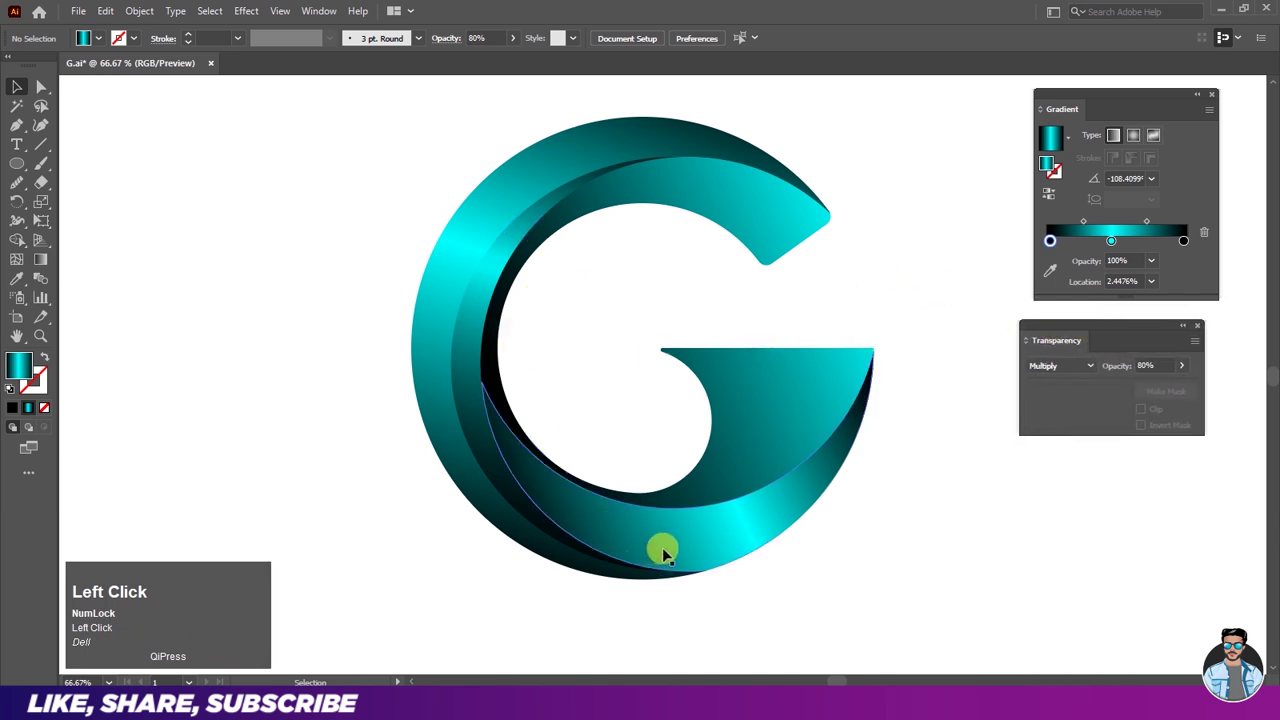
pyautogui.click(709, 538)
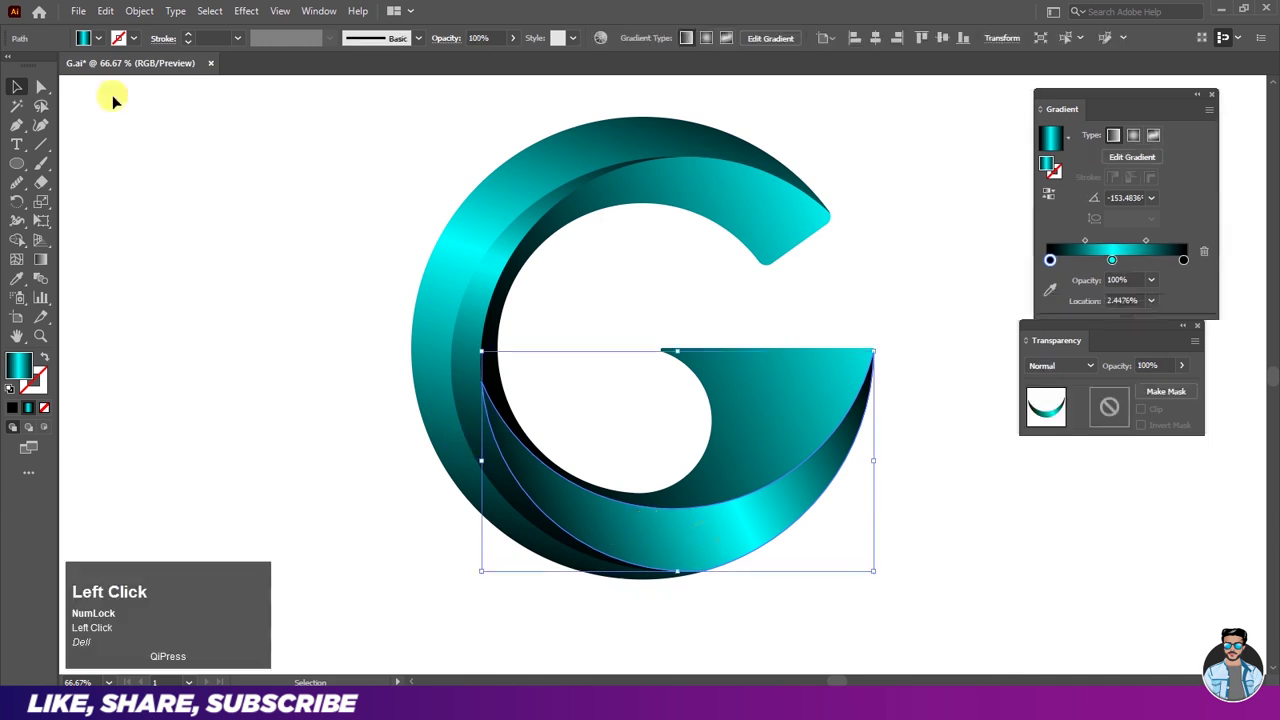
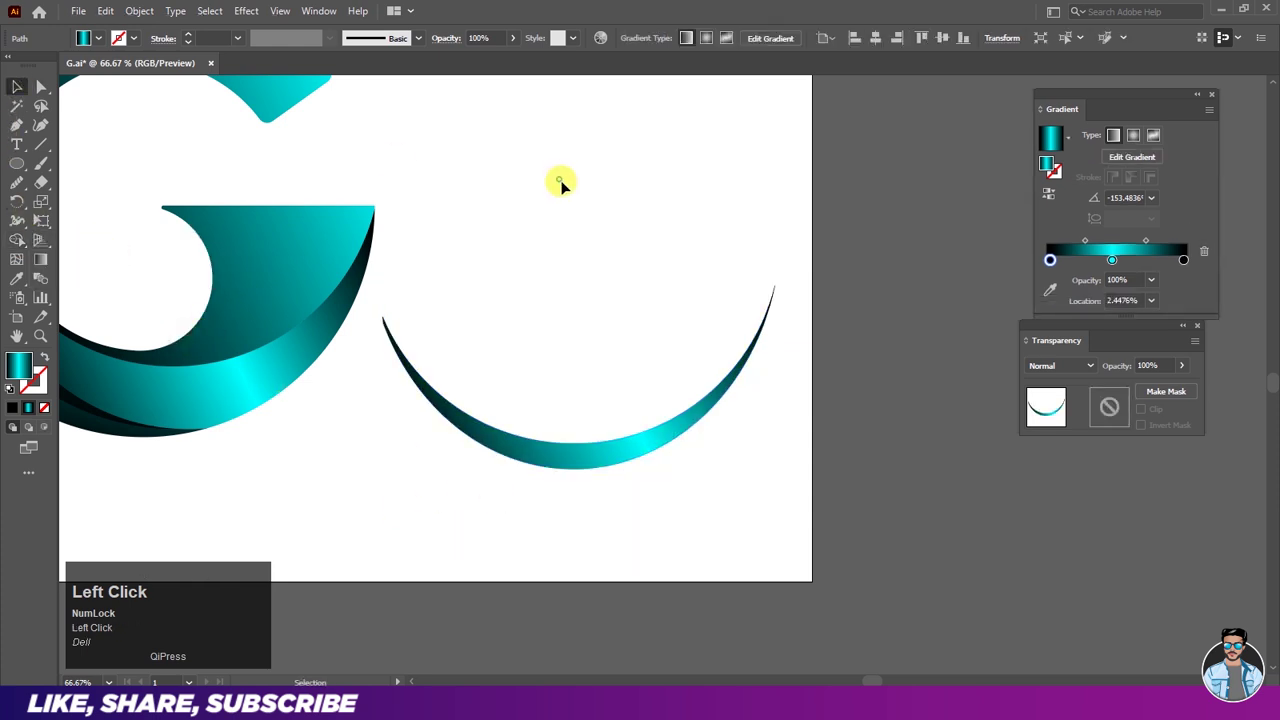
# Step: Set the lower crescent strip to Multiply at 80% opacity and inspect it
pyautogui.scroll(-3)
pyautogui.scroll(3)
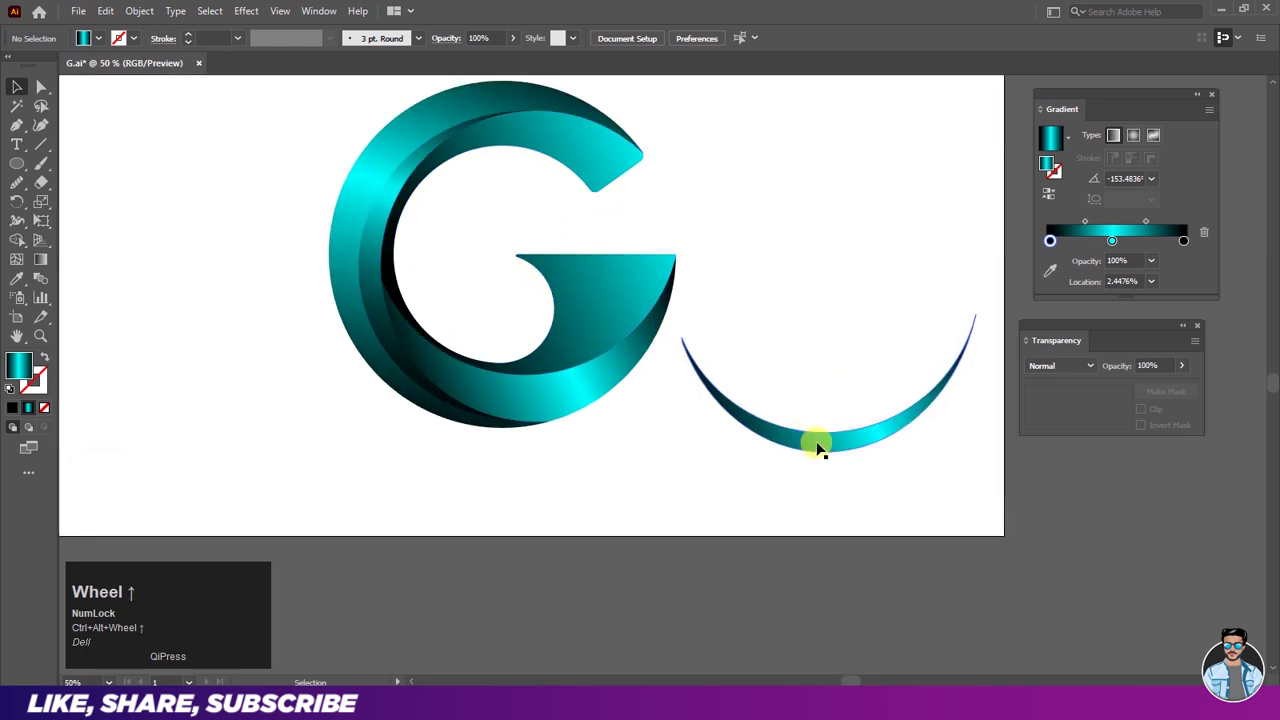
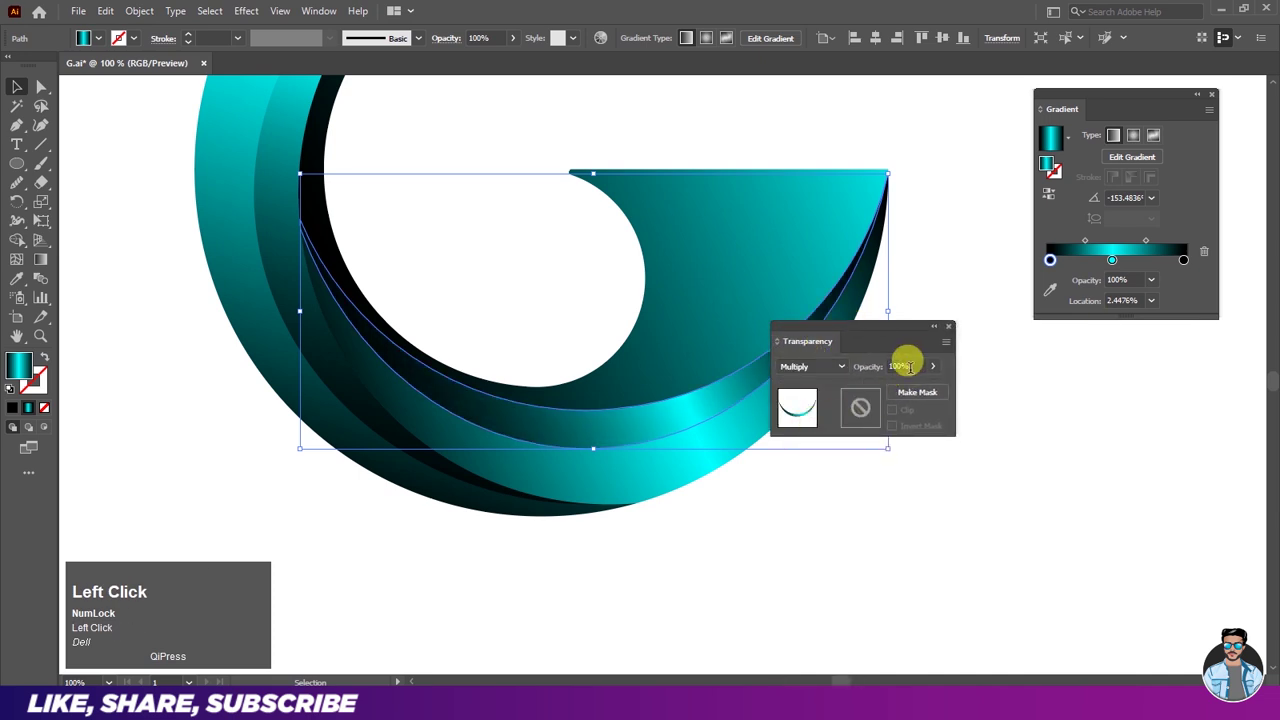
pyautogui.press('ctrl+w')
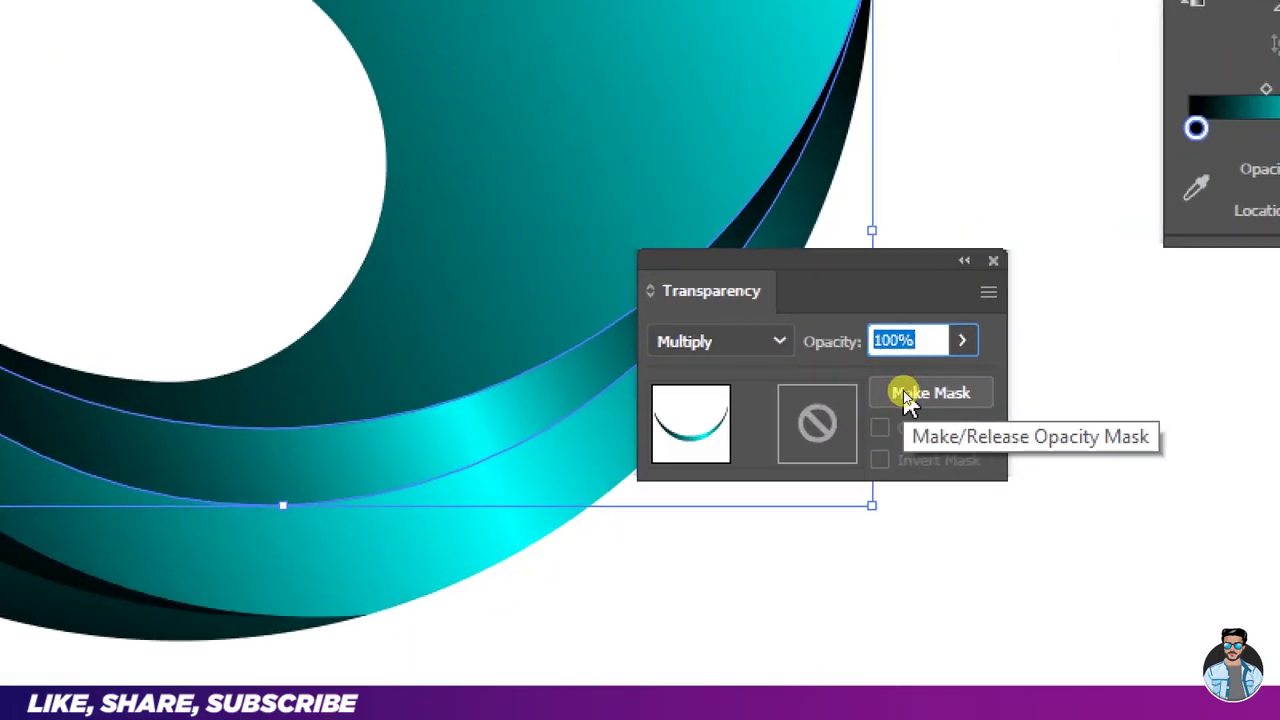
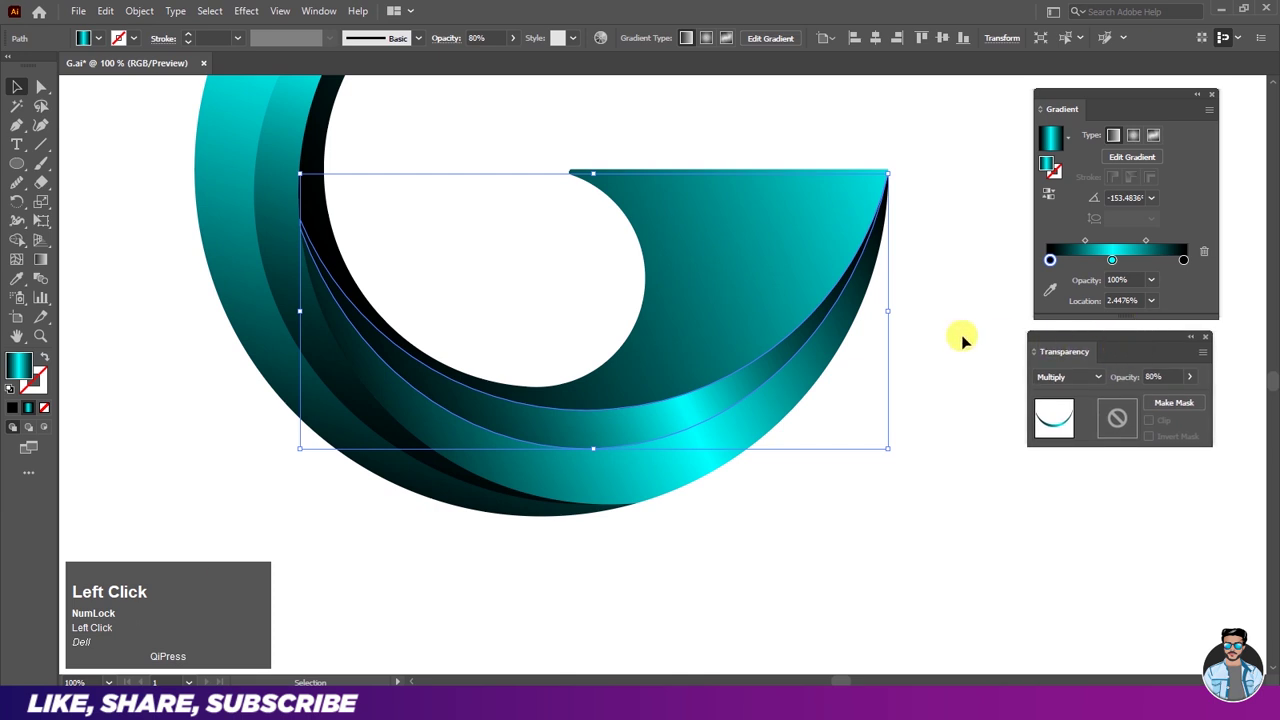
pyautogui.scroll(-3)
pyautogui.scroll(3)
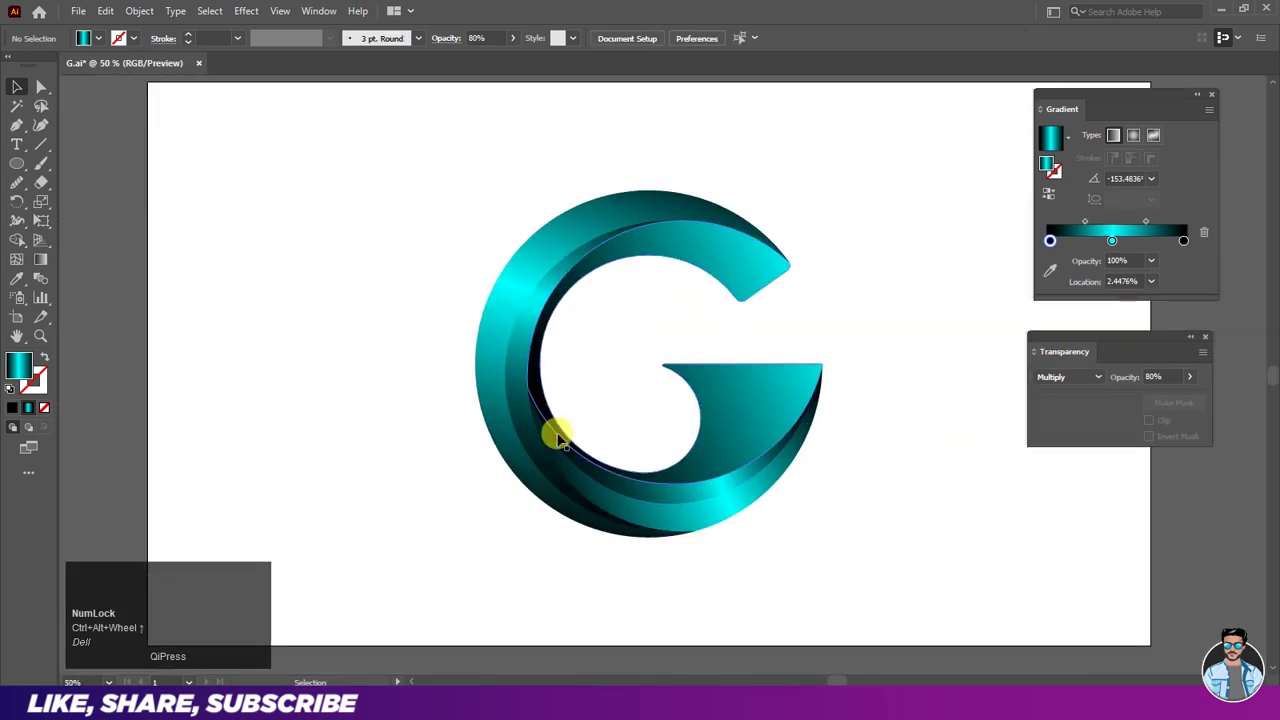
pyautogui.scroll(3)
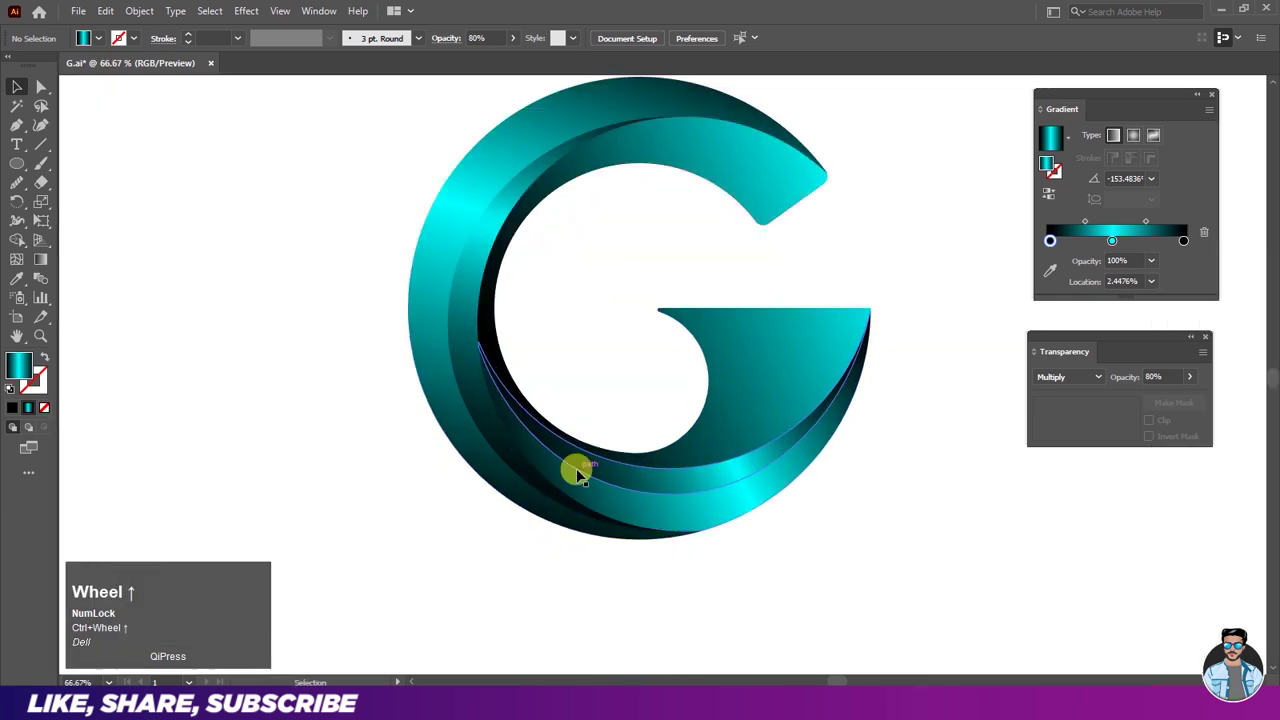
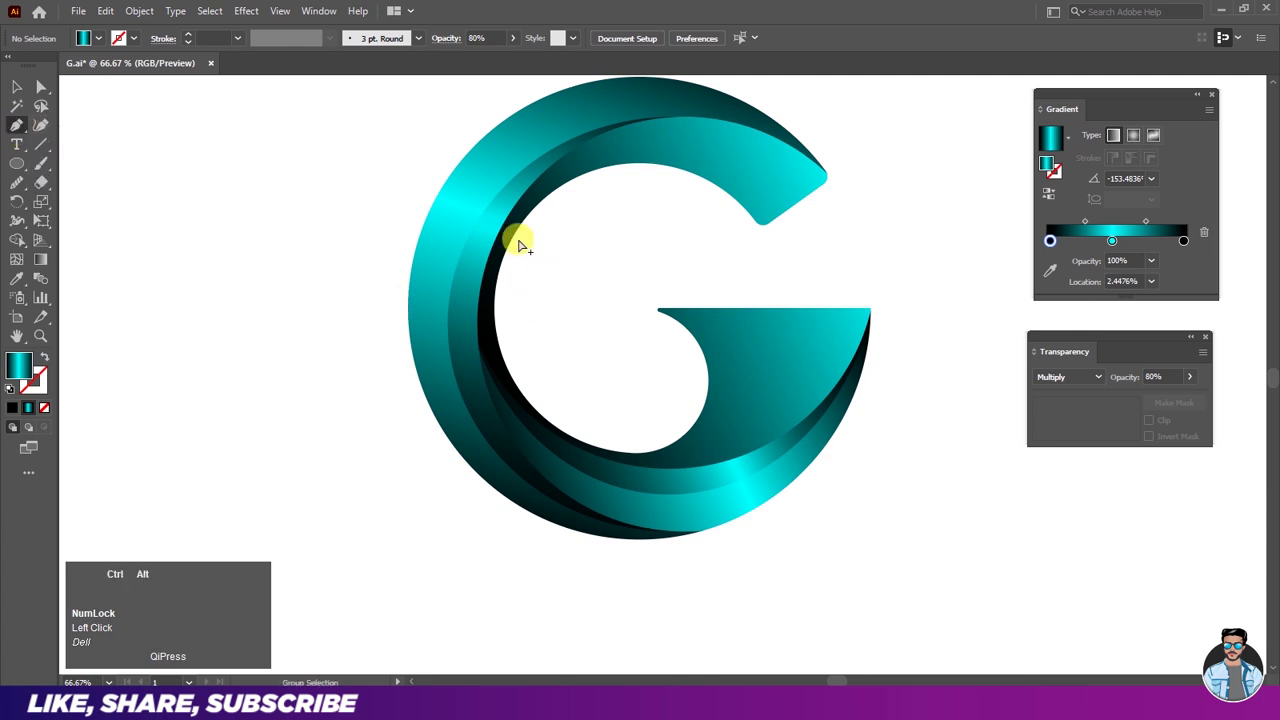
# Step: Trim the new gradient highlight piece on the lower curve down to a thin strip
pyautogui.scroll(-3)
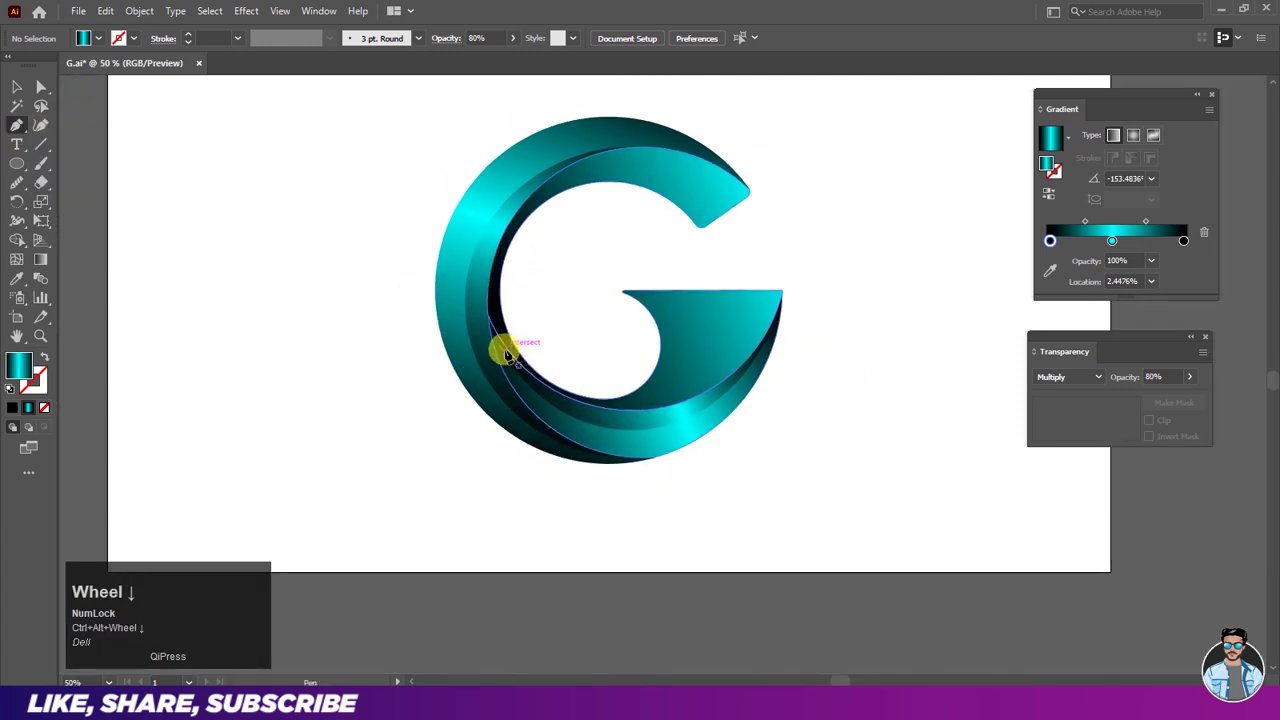
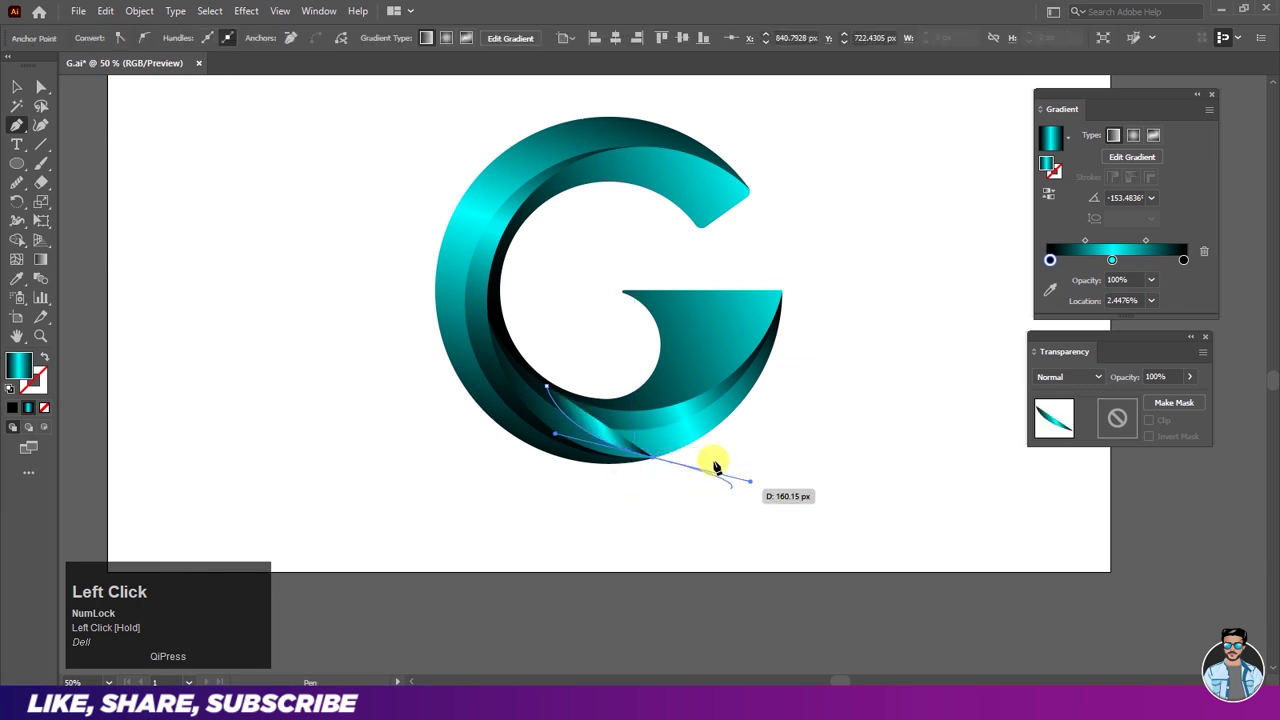
pyautogui.scroll(3)
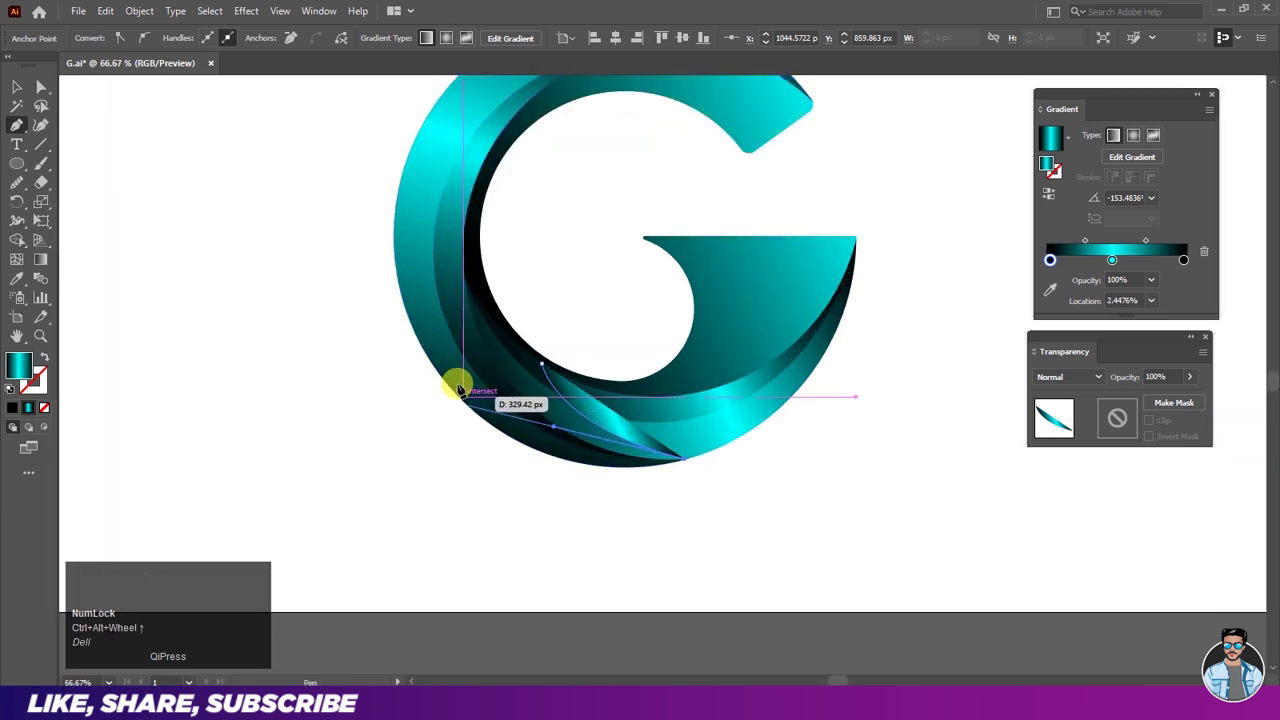
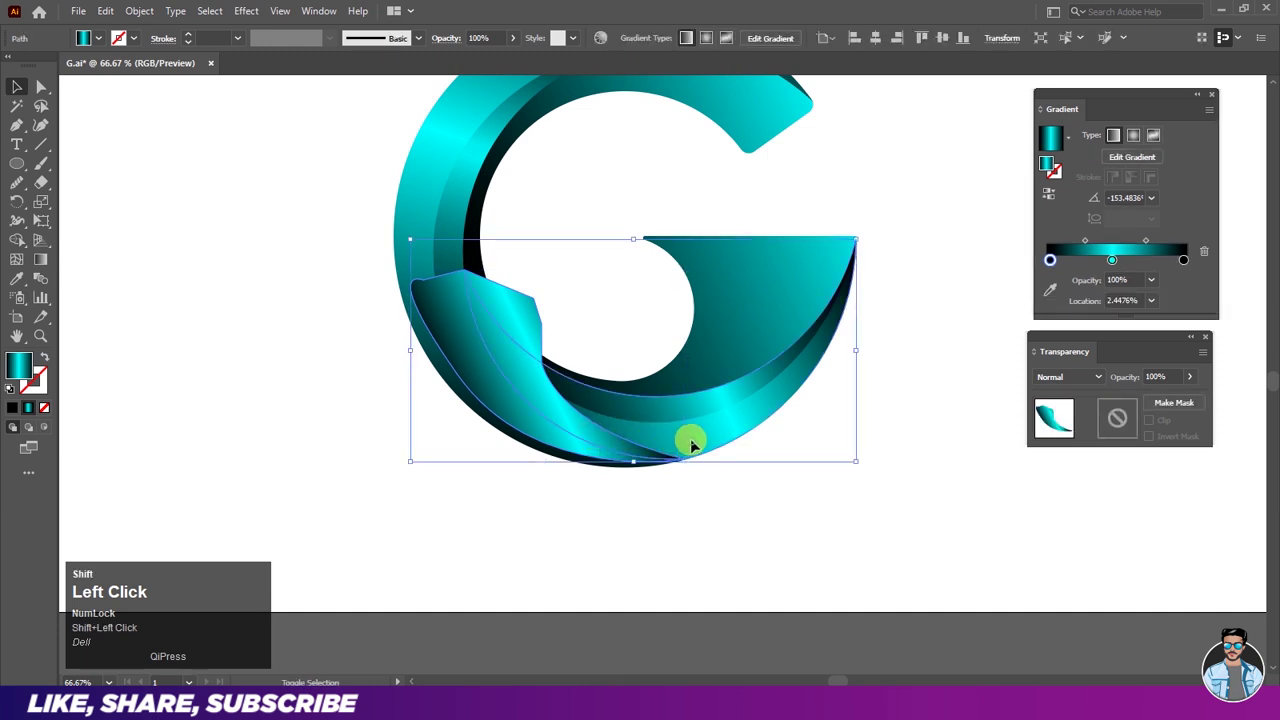
pyautogui.click(33, 244)
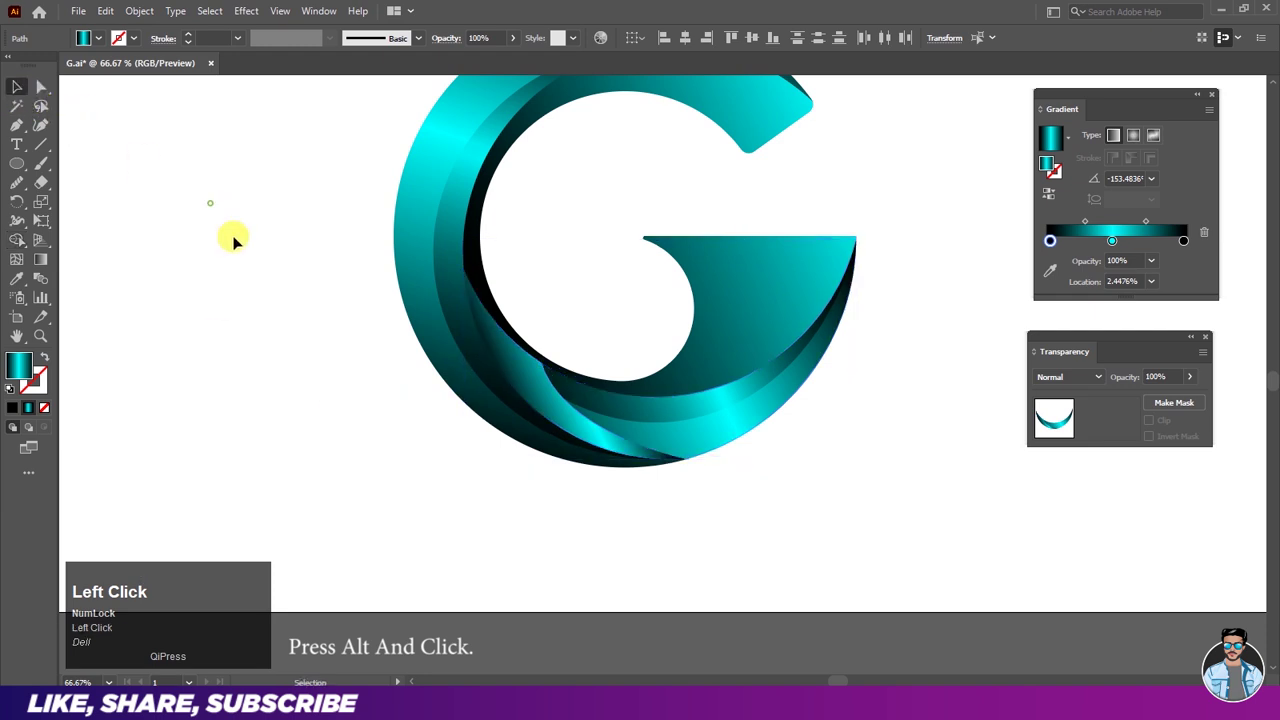
# Step: Adjust the lower ribbon band's gradient into a bright cyan highlight streak at full opacity
pyautogui.scroll(-3)
pyautogui.scroll(3)
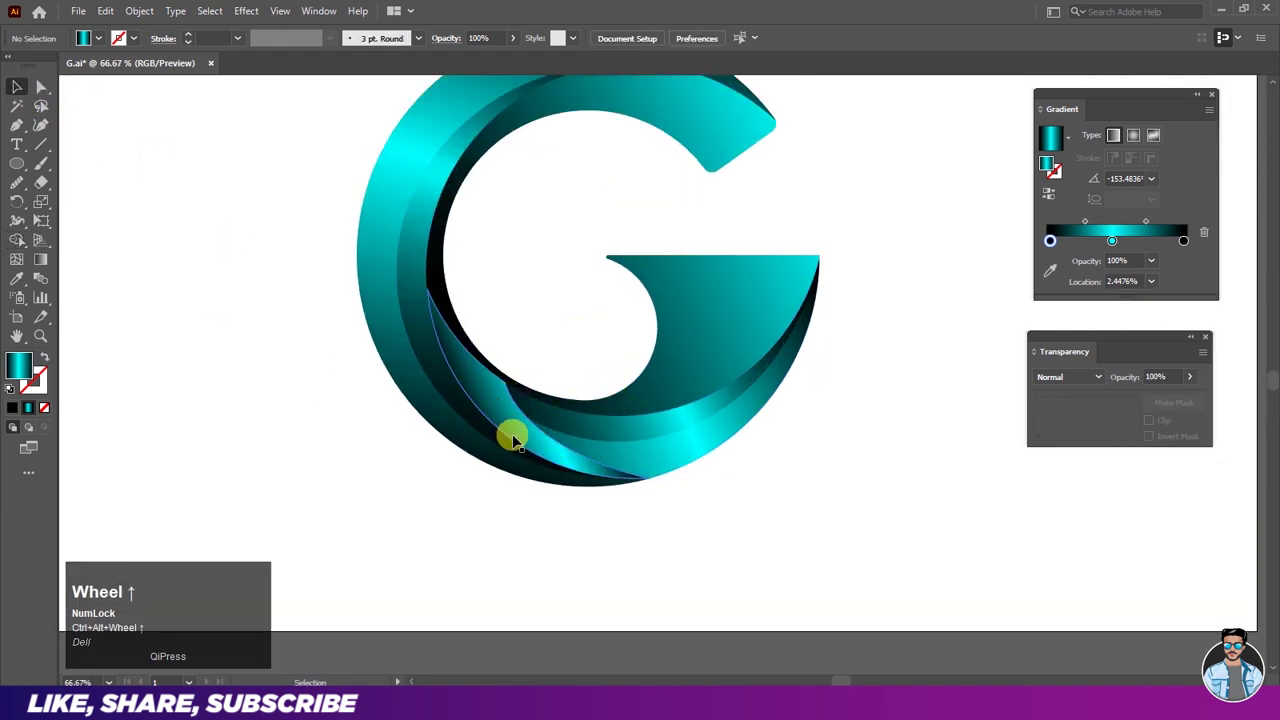
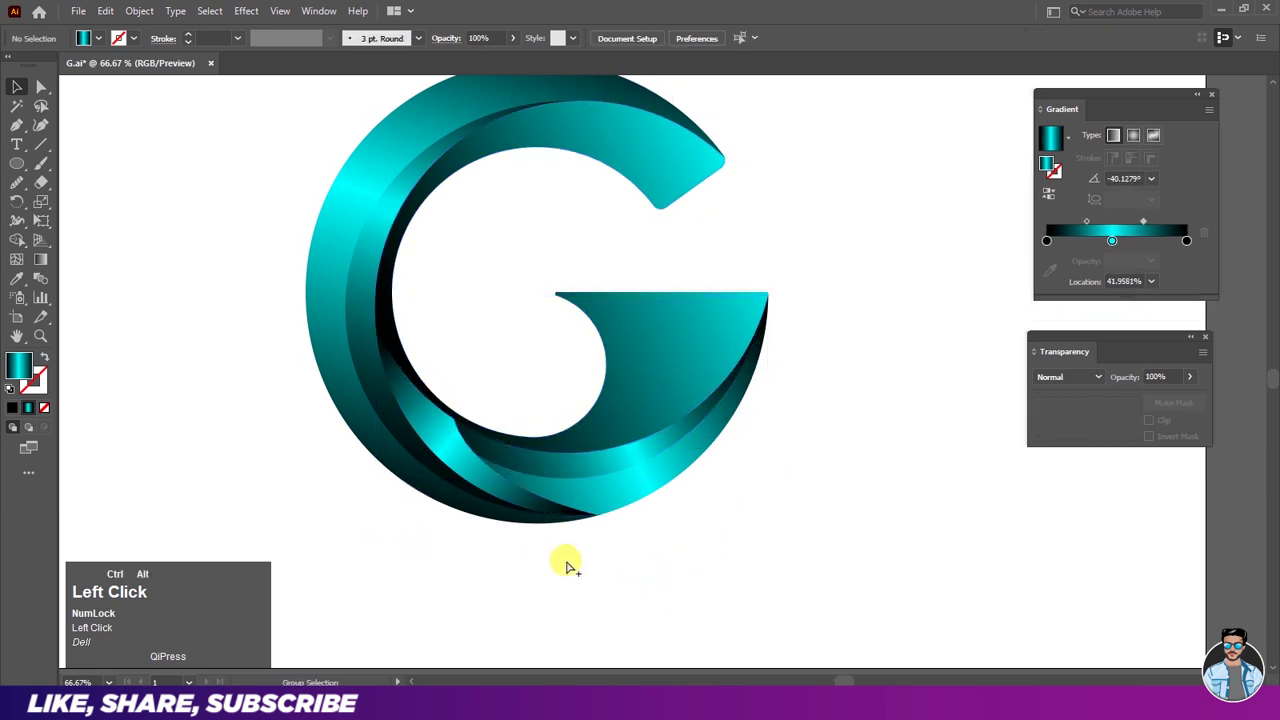
pyautogui.scroll(-3)
pyautogui.scroll(3)
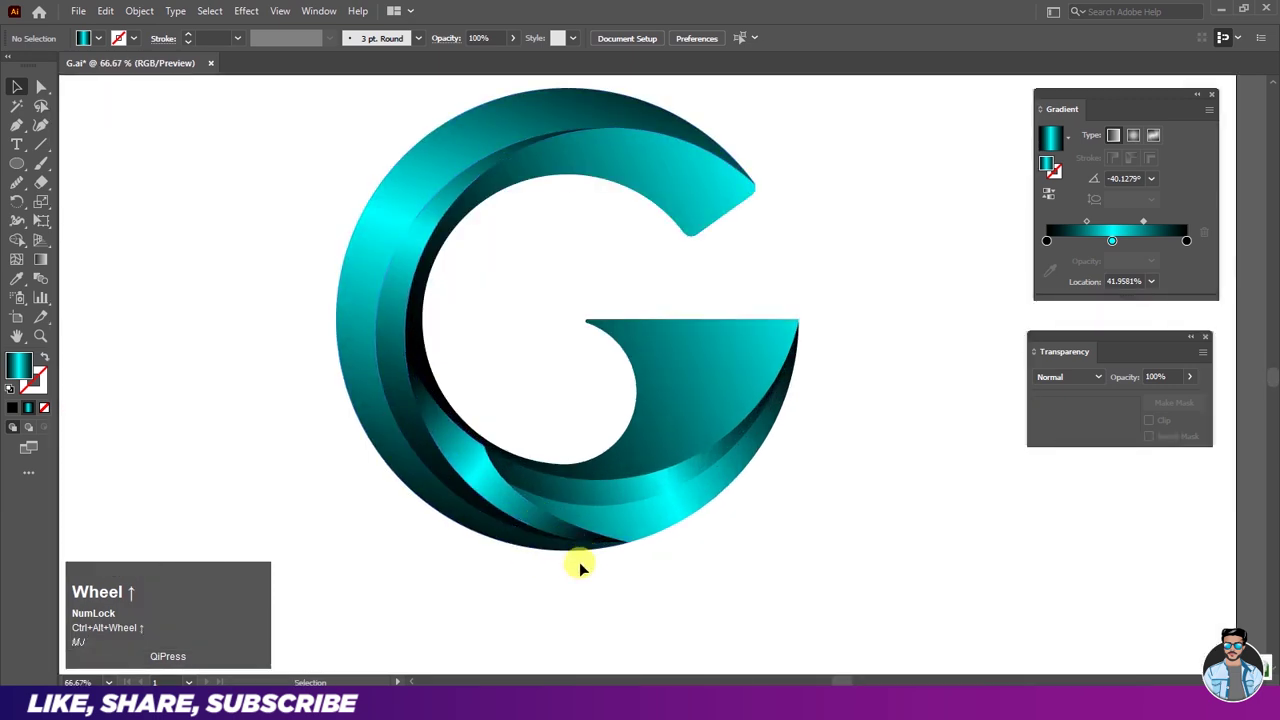
pyautogui.scroll(3)
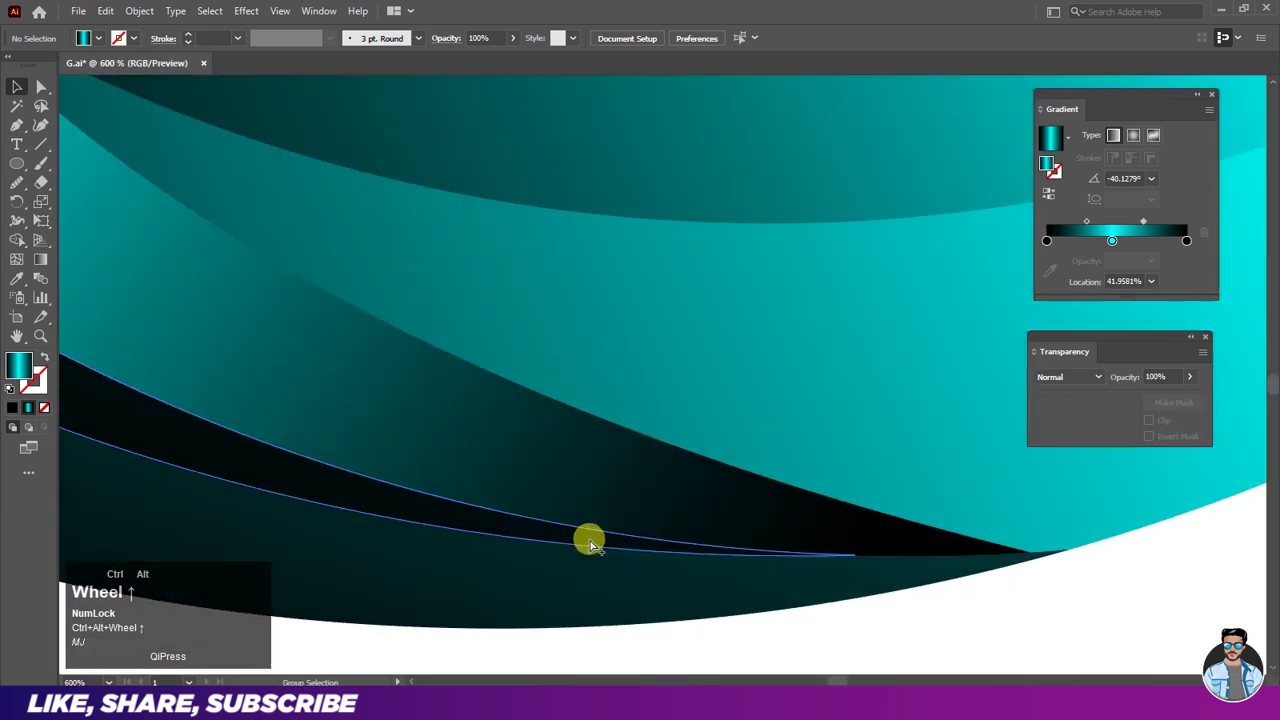
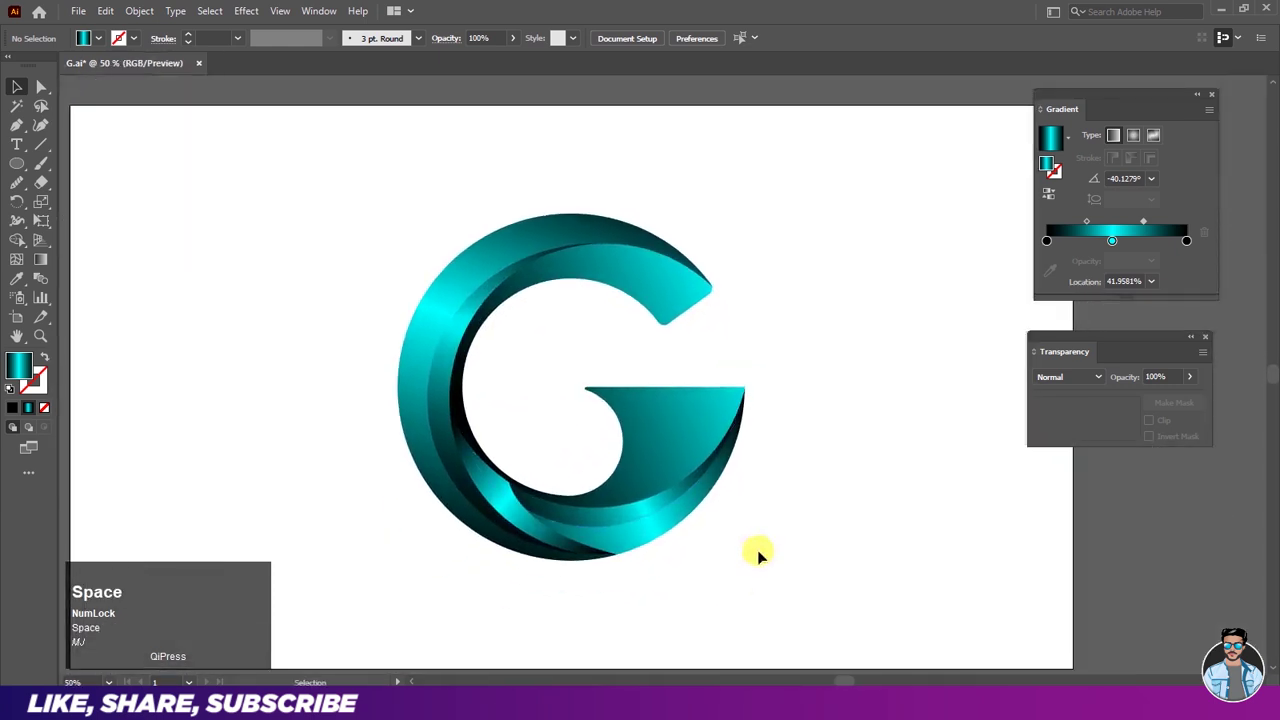
pyautogui.click(763, 558)
pyautogui.scroll(3)
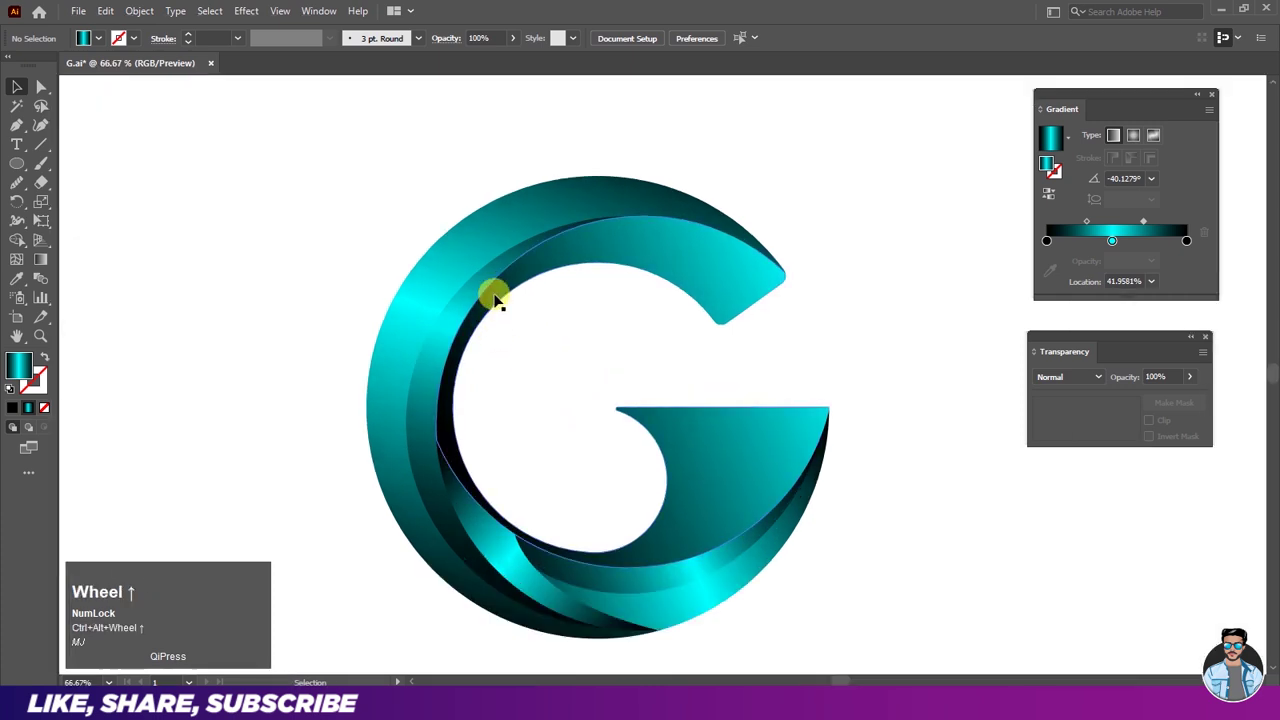
# Step: Blend the inner-edge crescent highlight in Screen mode and confirm its opacity
pyautogui.click(500, 297)
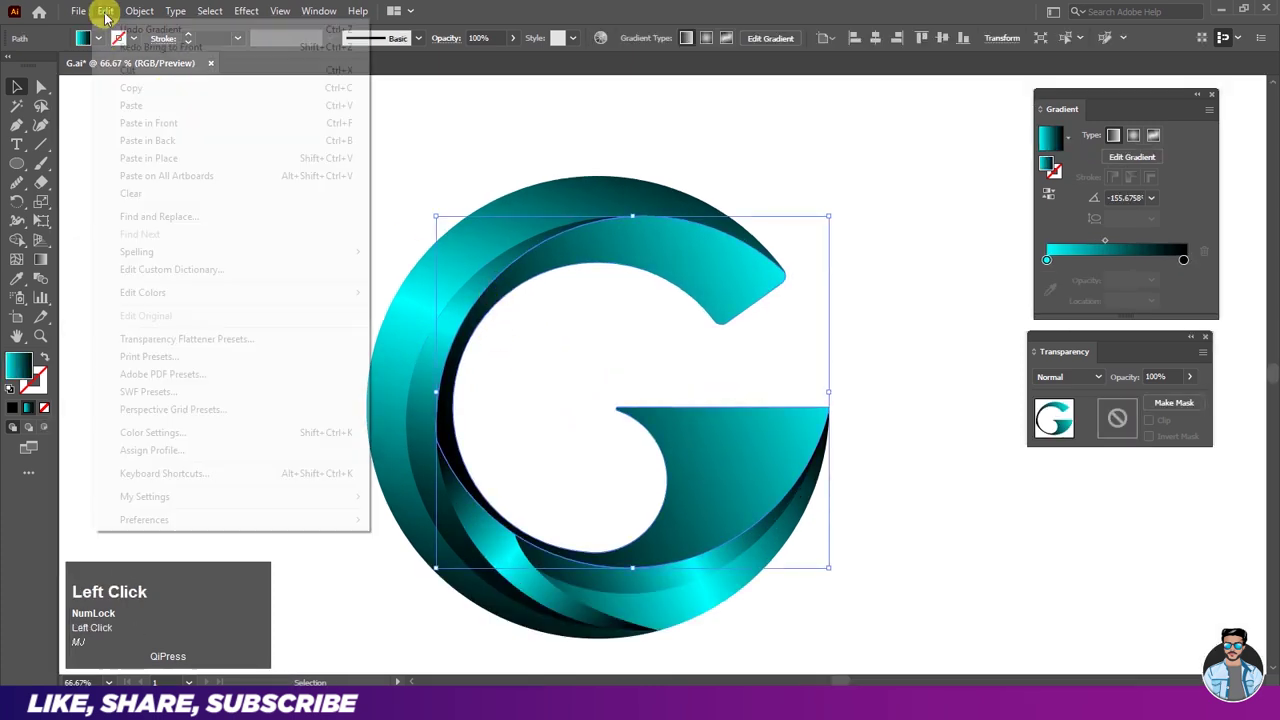
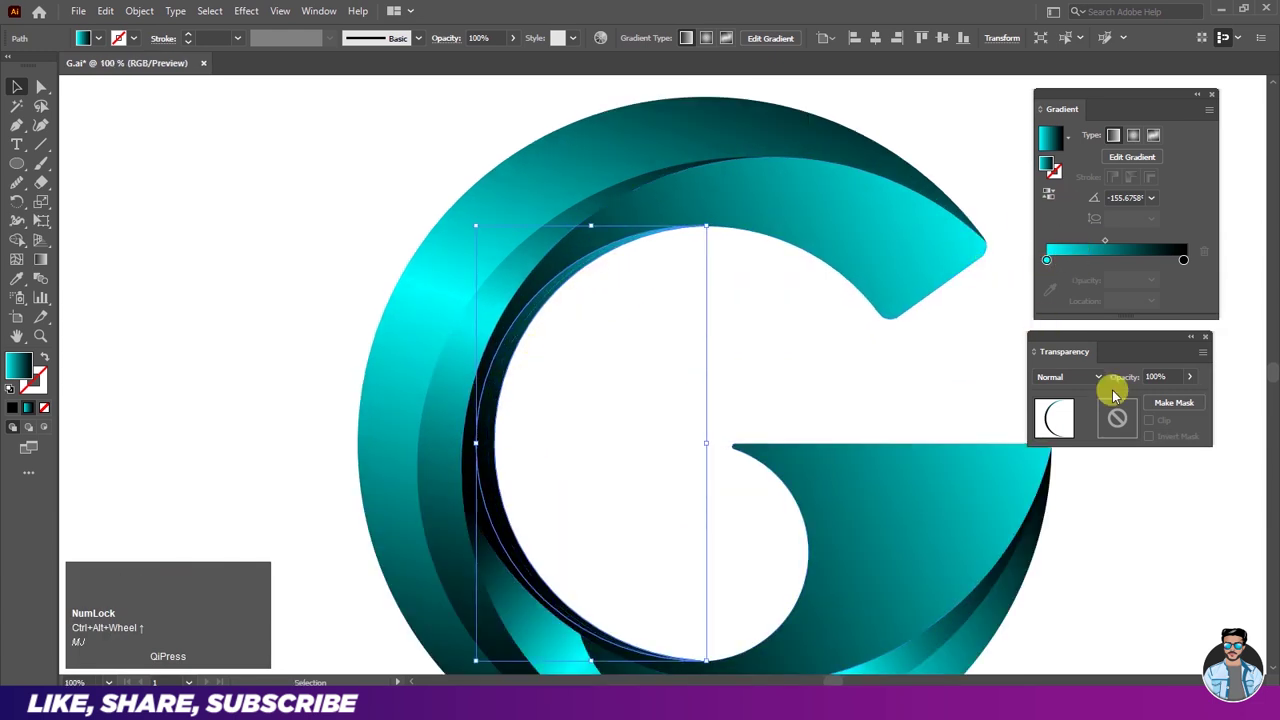
pyautogui.click(1083, 383)
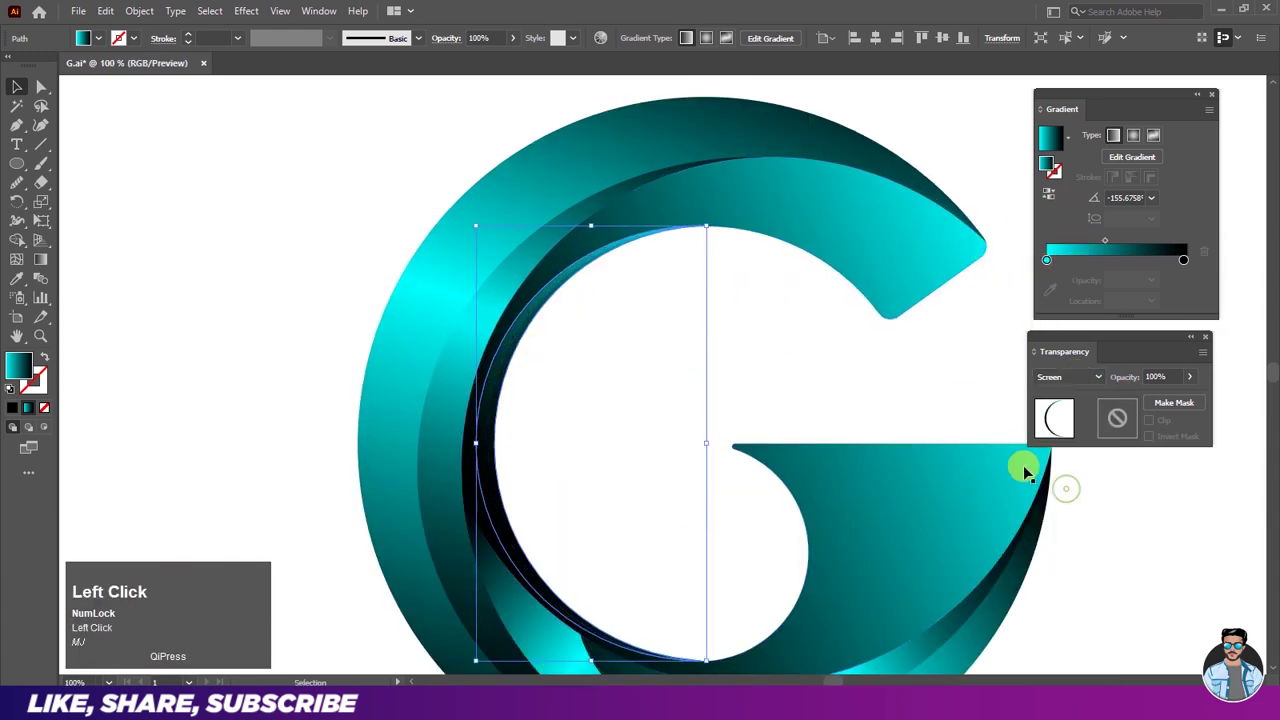
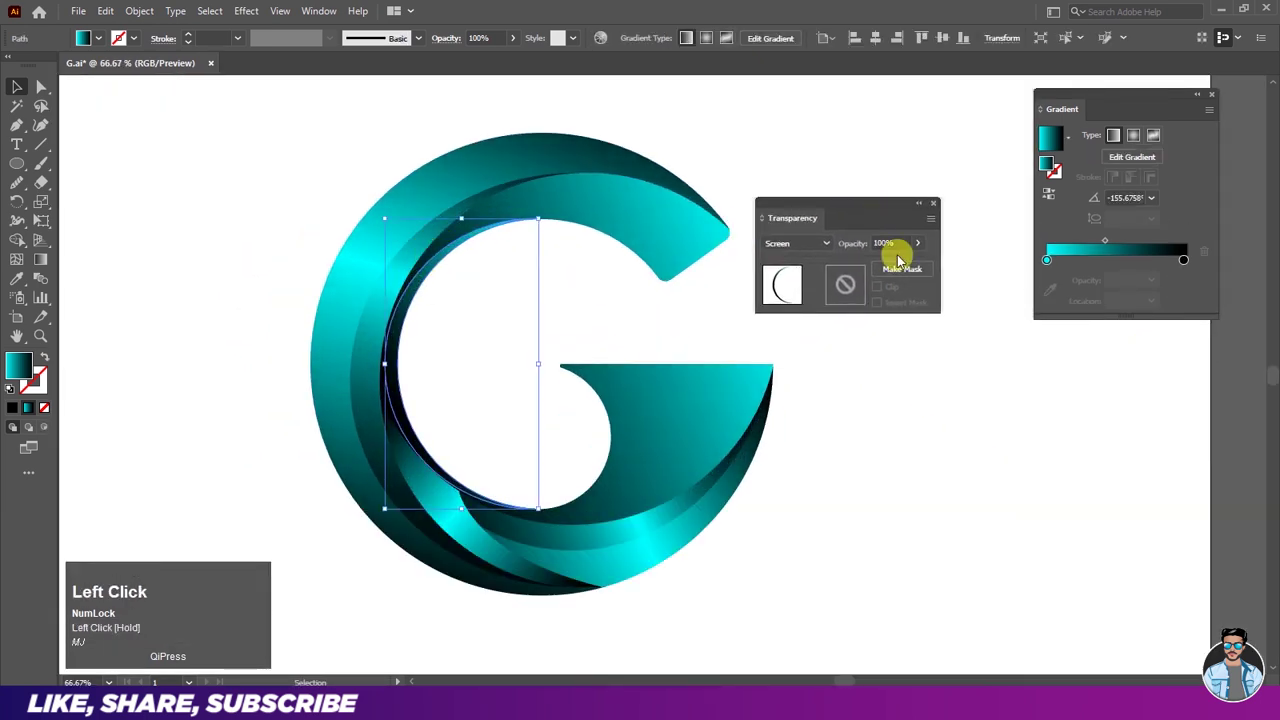
pyautogui.press('ctrl+w')
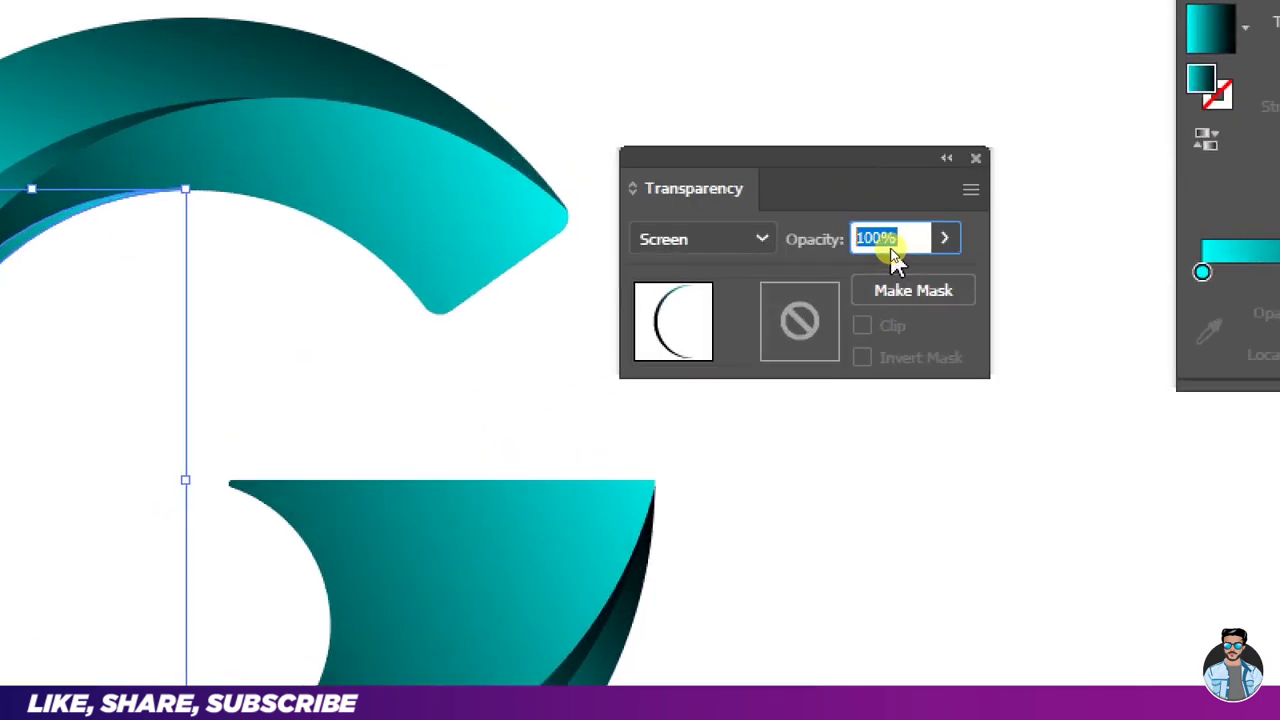
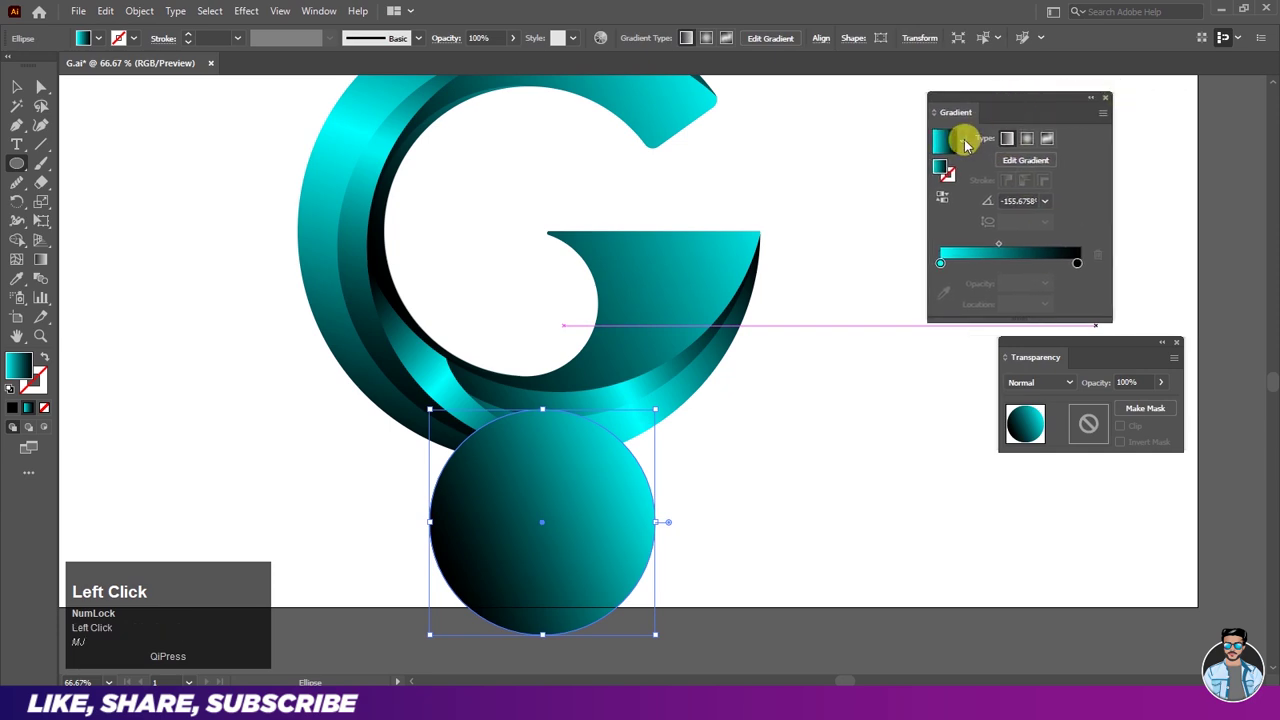
# Step: Apply the Orchid preset gradient to the circle and make it radial
pyautogui.click(971, 147)
pyautogui.press('ctrl+w')
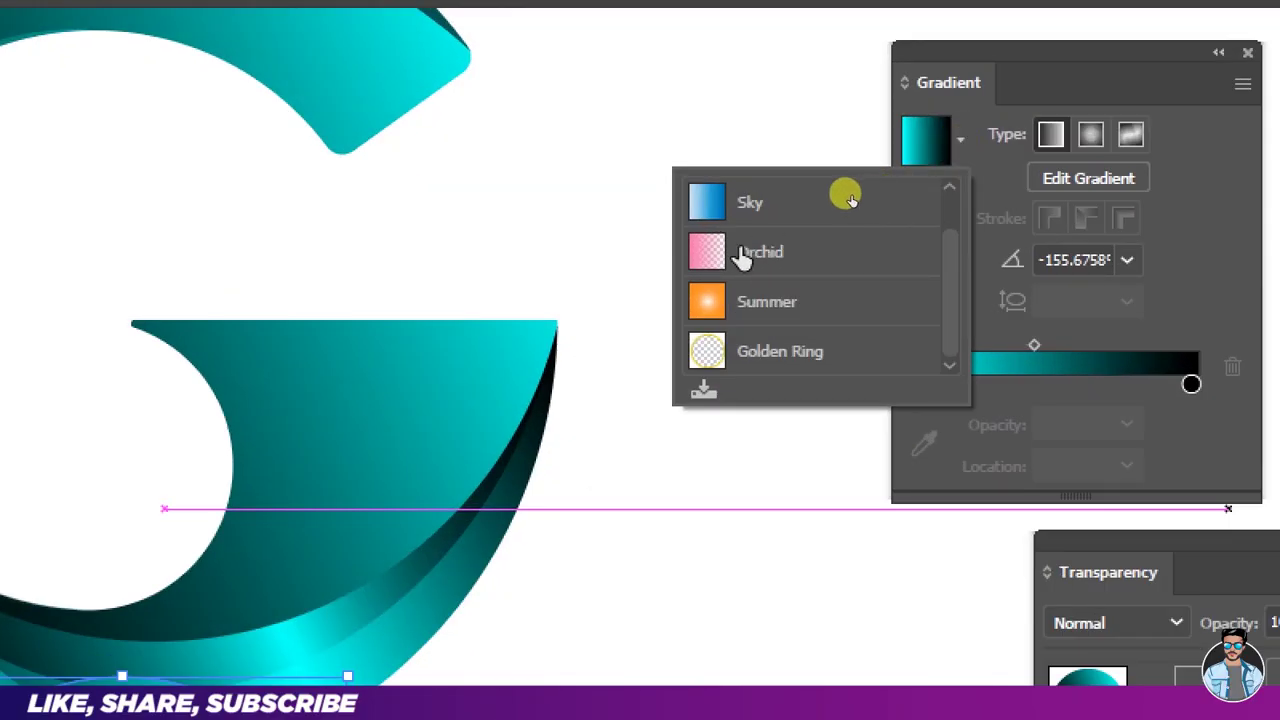
pyautogui.press('ctrl+w')
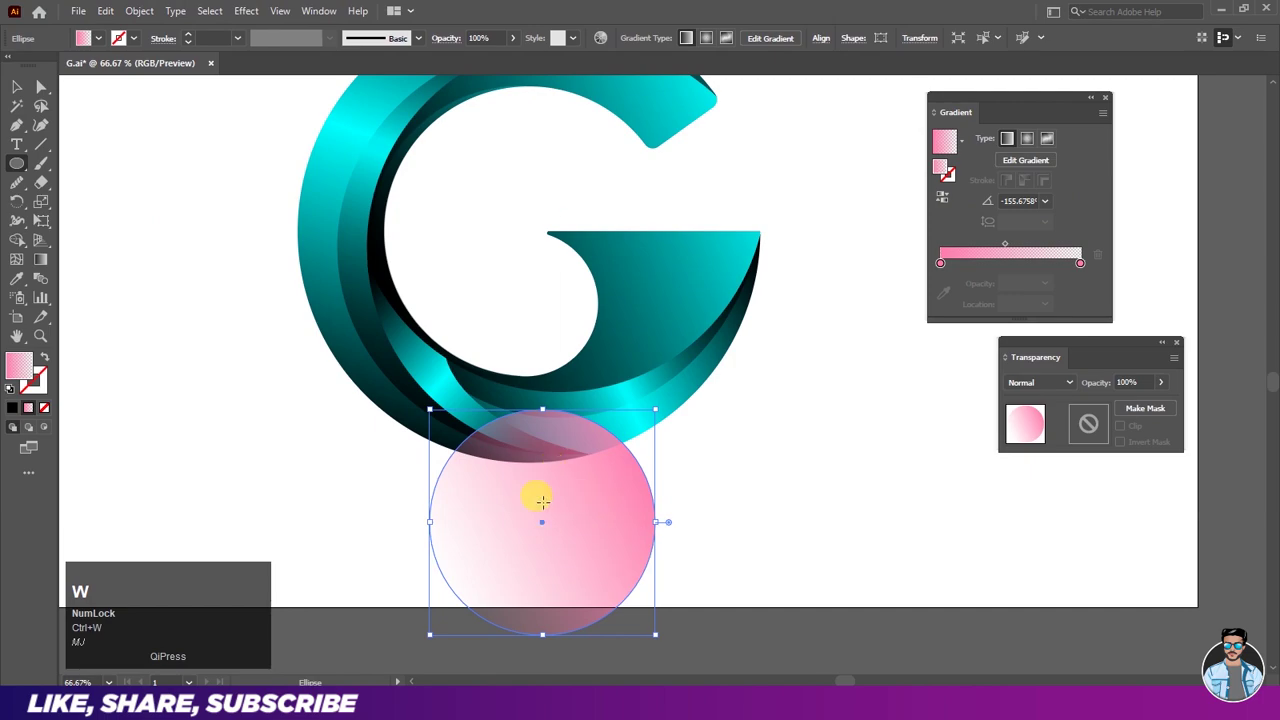
pyautogui.press('ctrl+w')
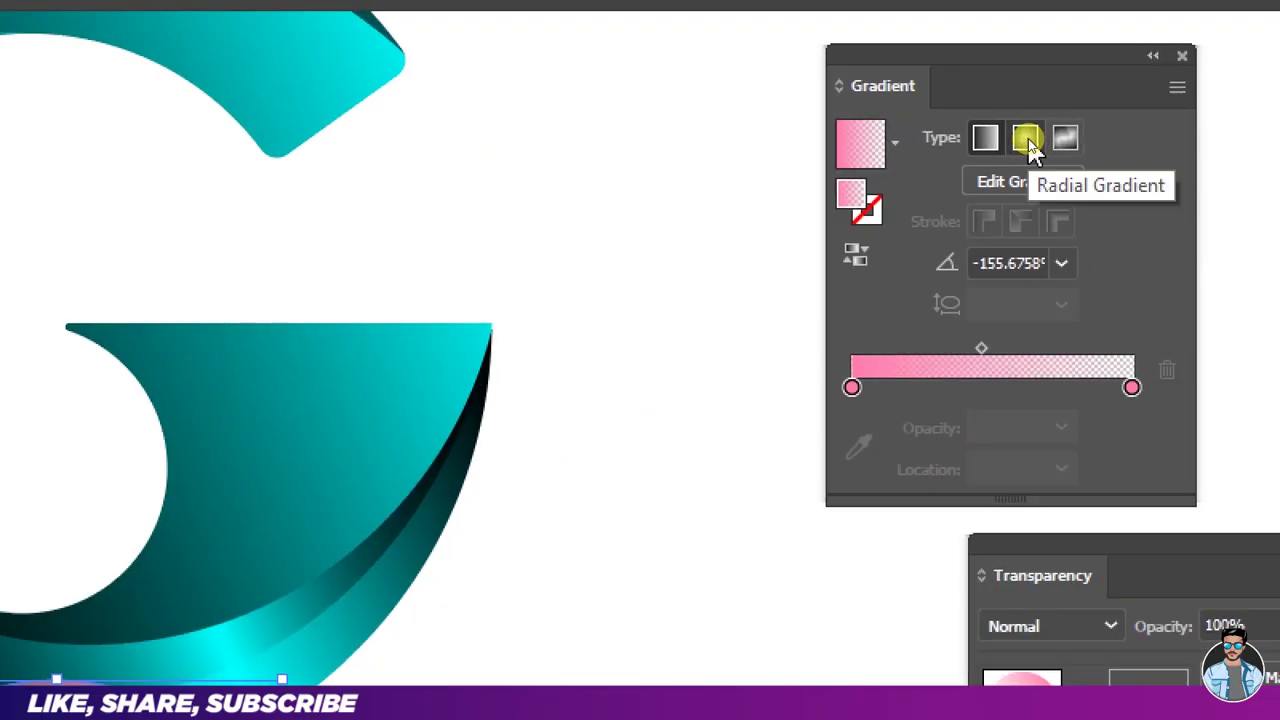
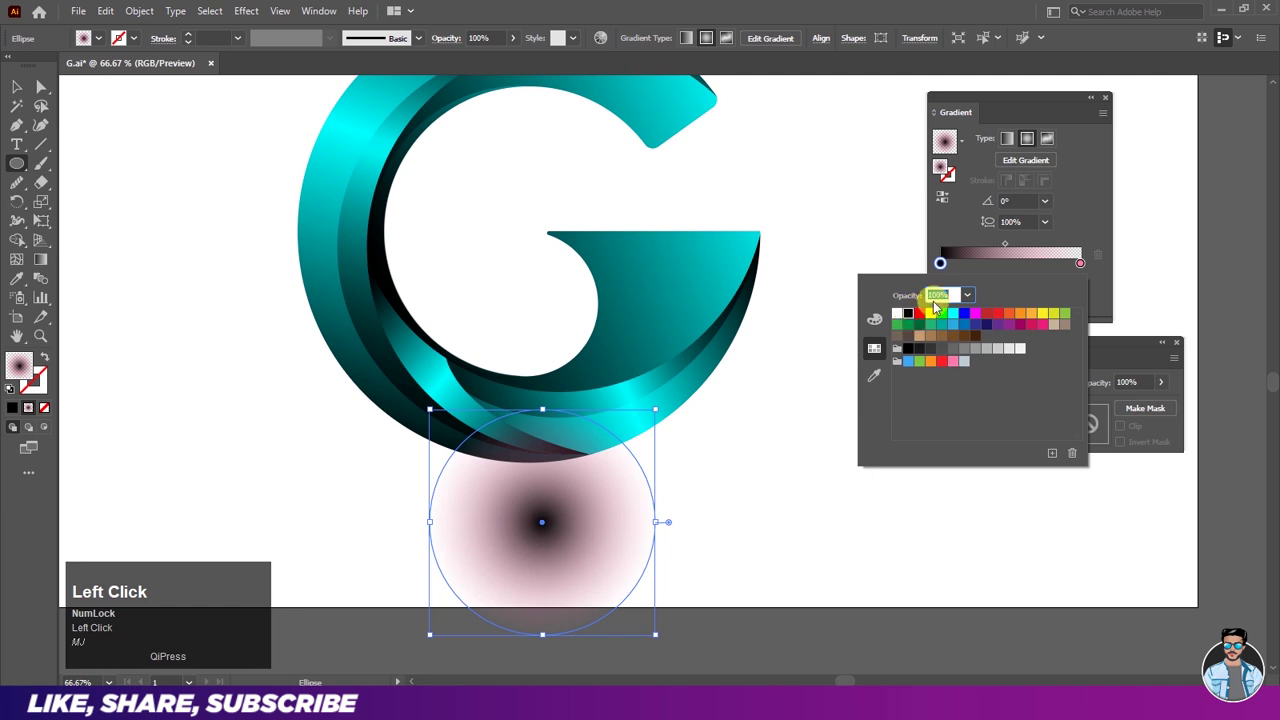
# Step: Recolour the gradient so it runs black at the centre to transparent
pyautogui.click(1087, 271)
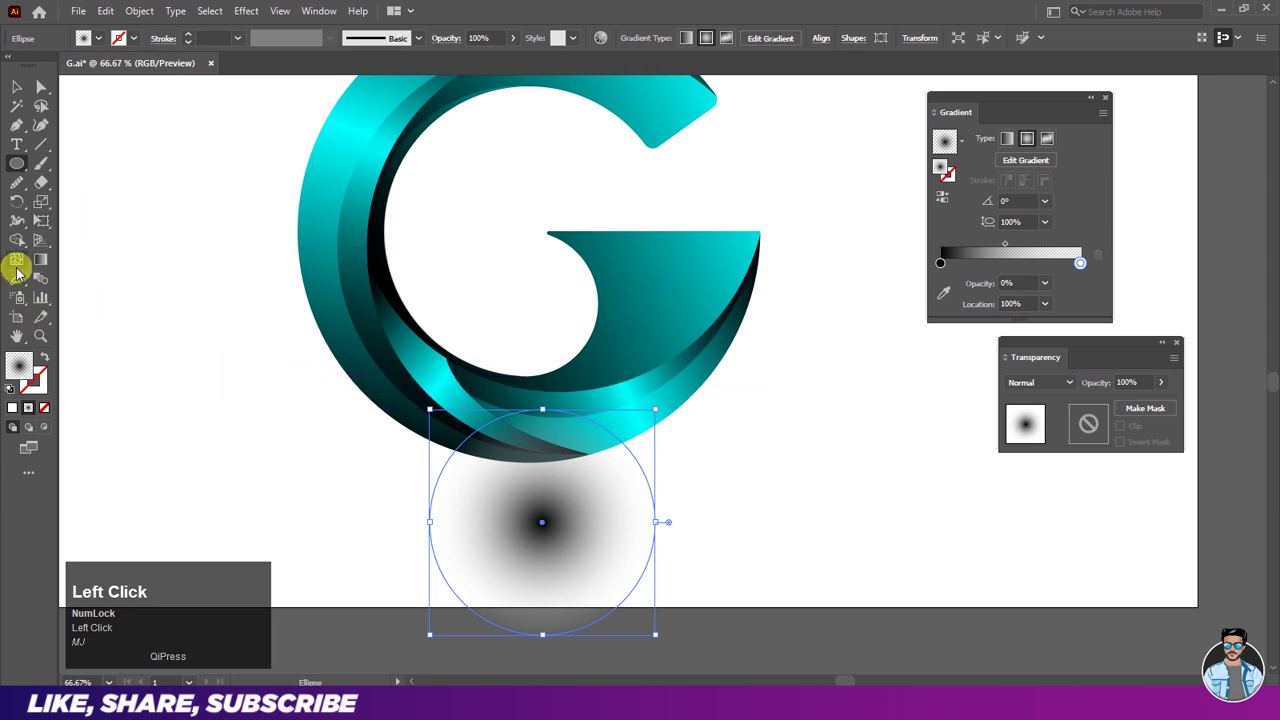
pyautogui.write('mj')
pyautogui.press('ctrl+w')
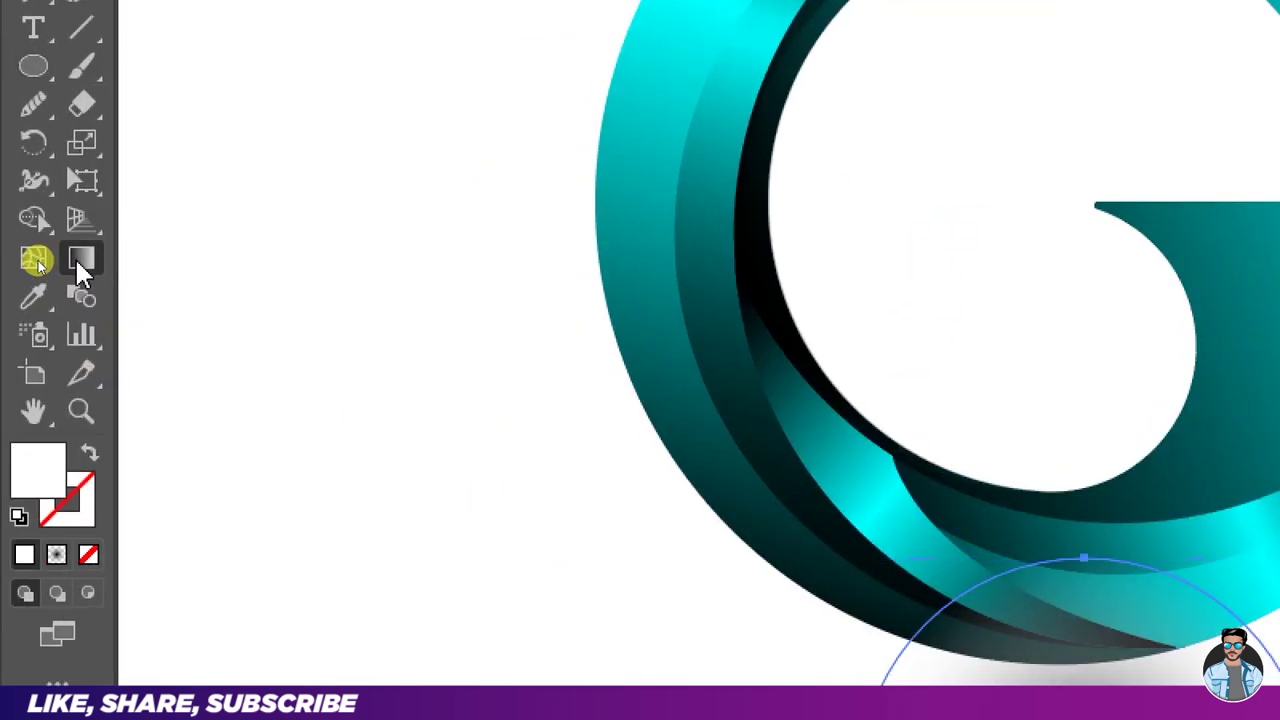
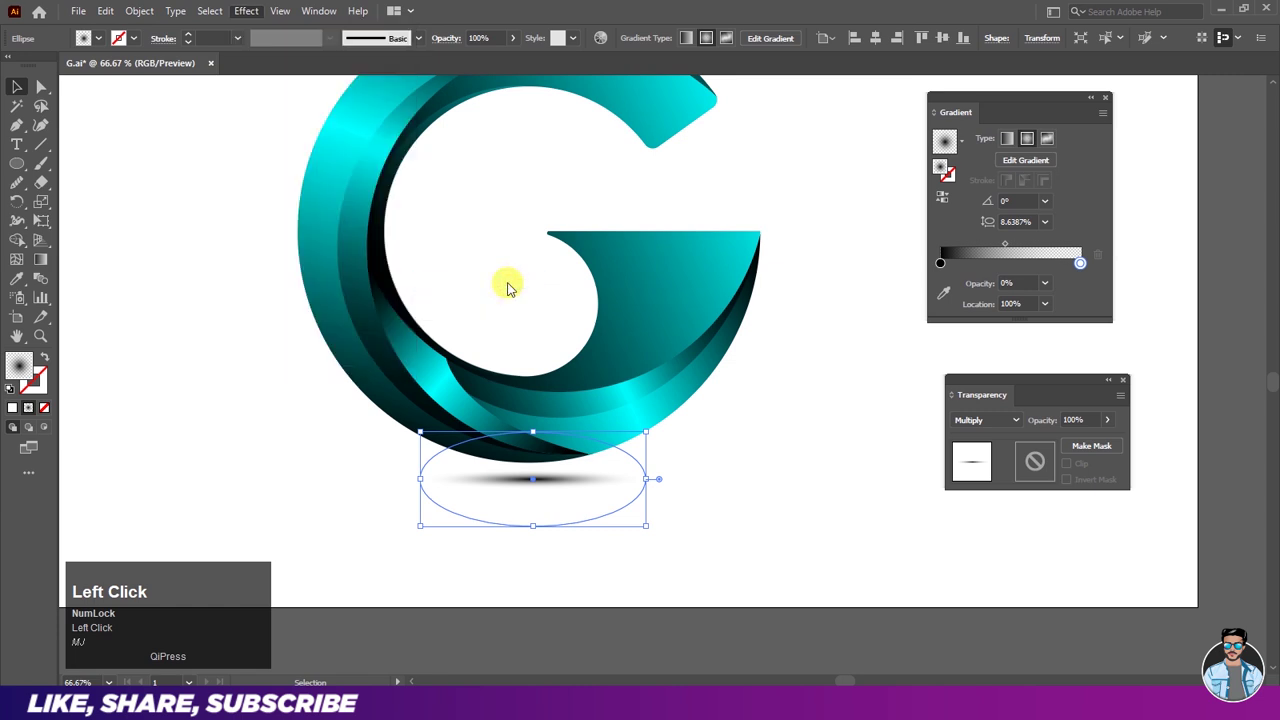
# Step: Raise the Gaussian Blur radius to about 7.4 px to soften the shadow ellipse
pyautogui.scroll(-3)
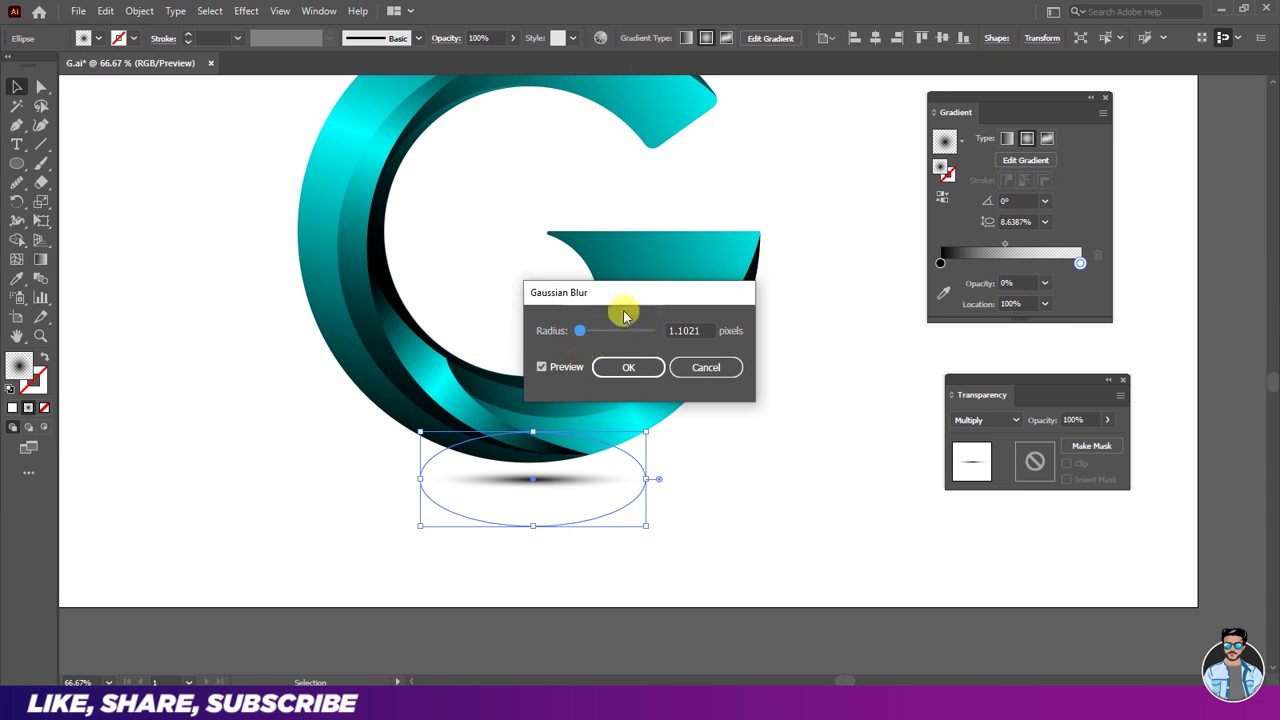
pyautogui.moveTo(590, 336); pyautogui.dragTo(608, 339)
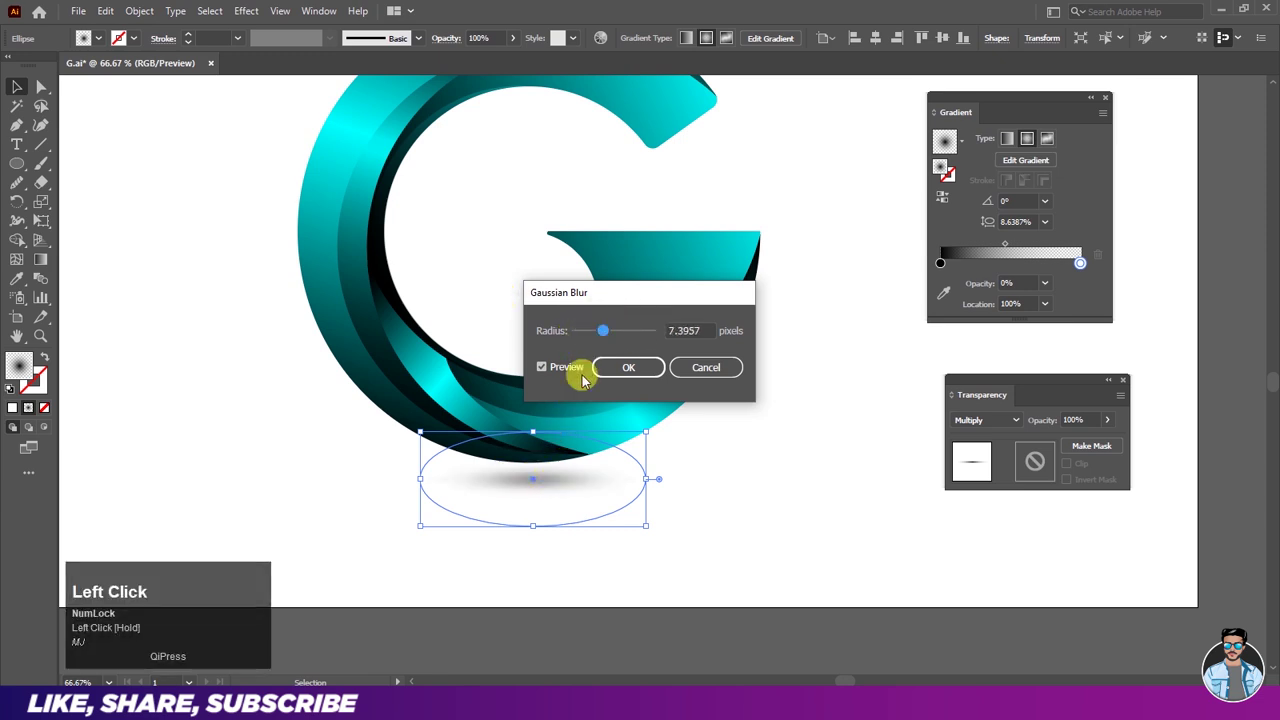
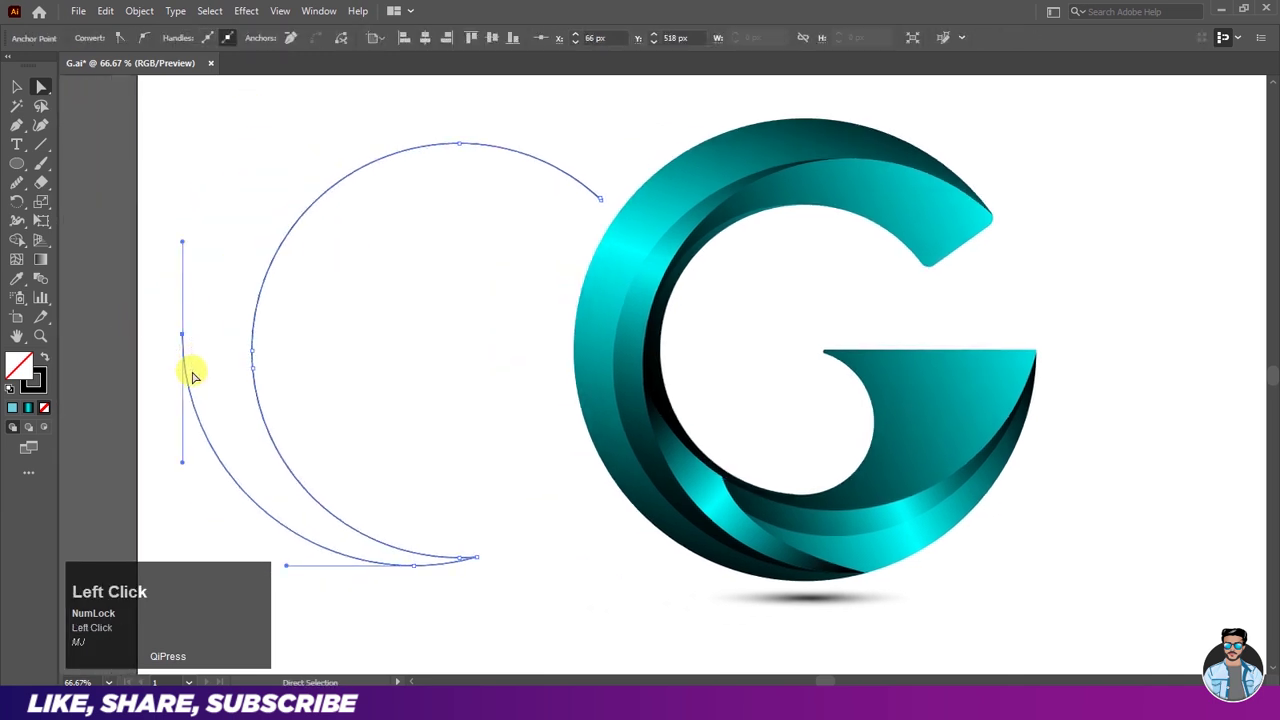
# Step: Delete the stray straight segment so only the arc remains along the inner edge
pyautogui.press('Delete')
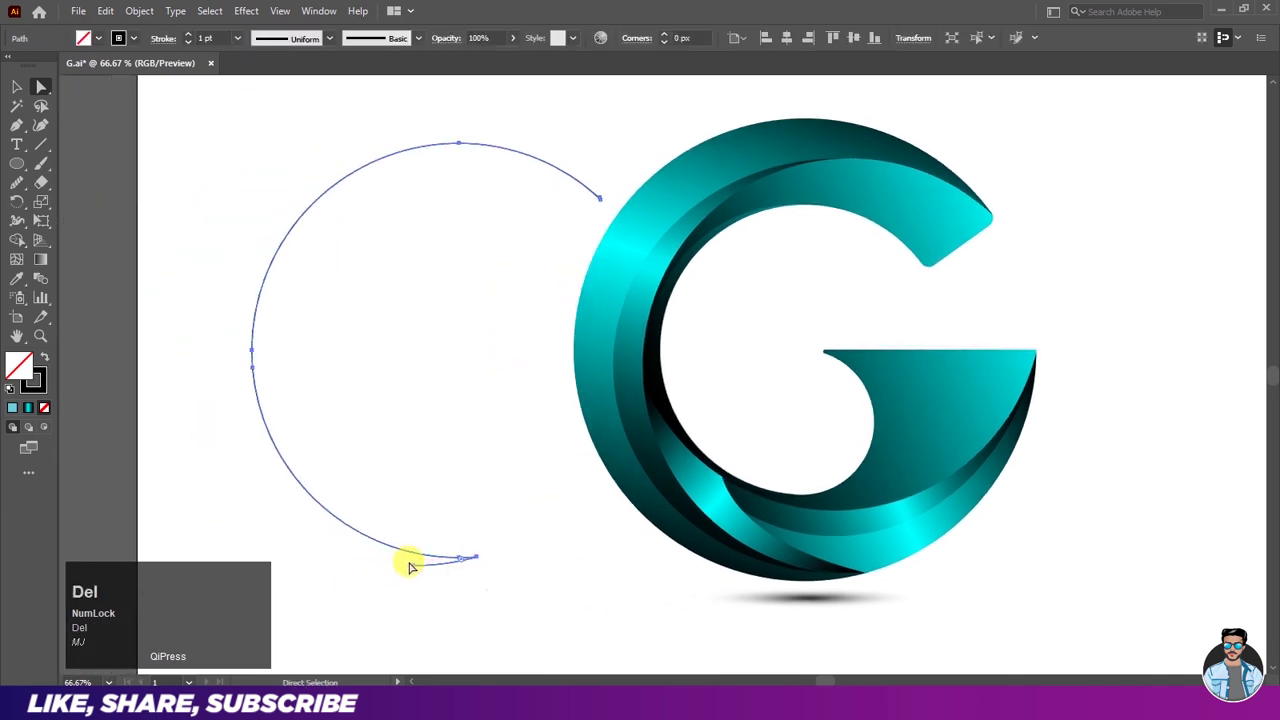
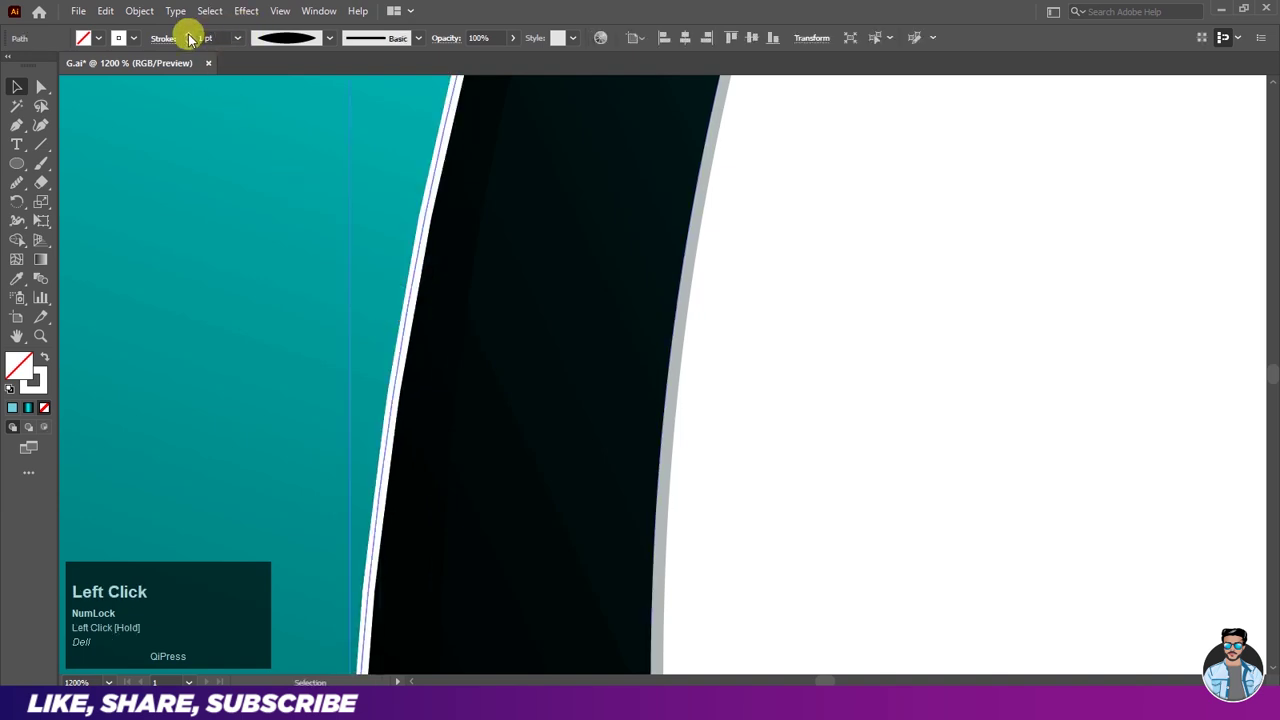
pyautogui.scroll(-3)
pyautogui.scroll(-3)
# Step: Apply a radial white-to-black gradient to the edge line's stroke from the Gradient panel
pyautogui.click(339, 24)
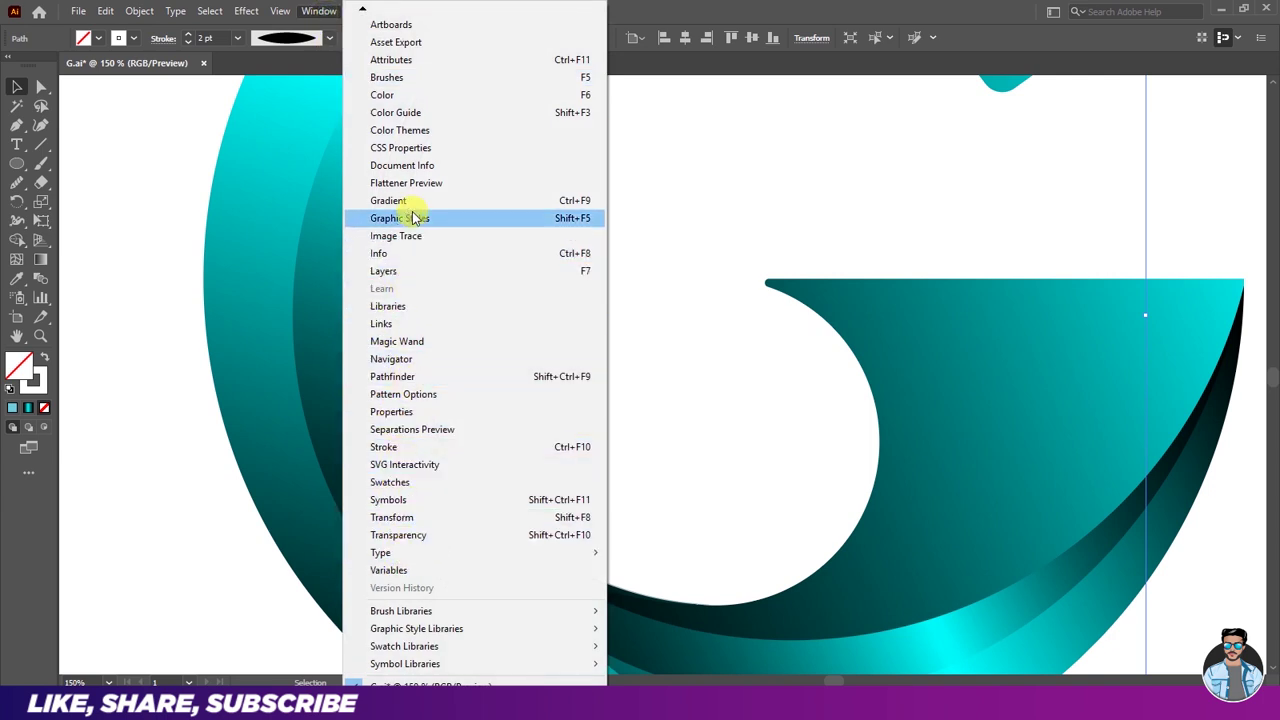
pyautogui.click(427, 215)
pyautogui.scroll(-3)
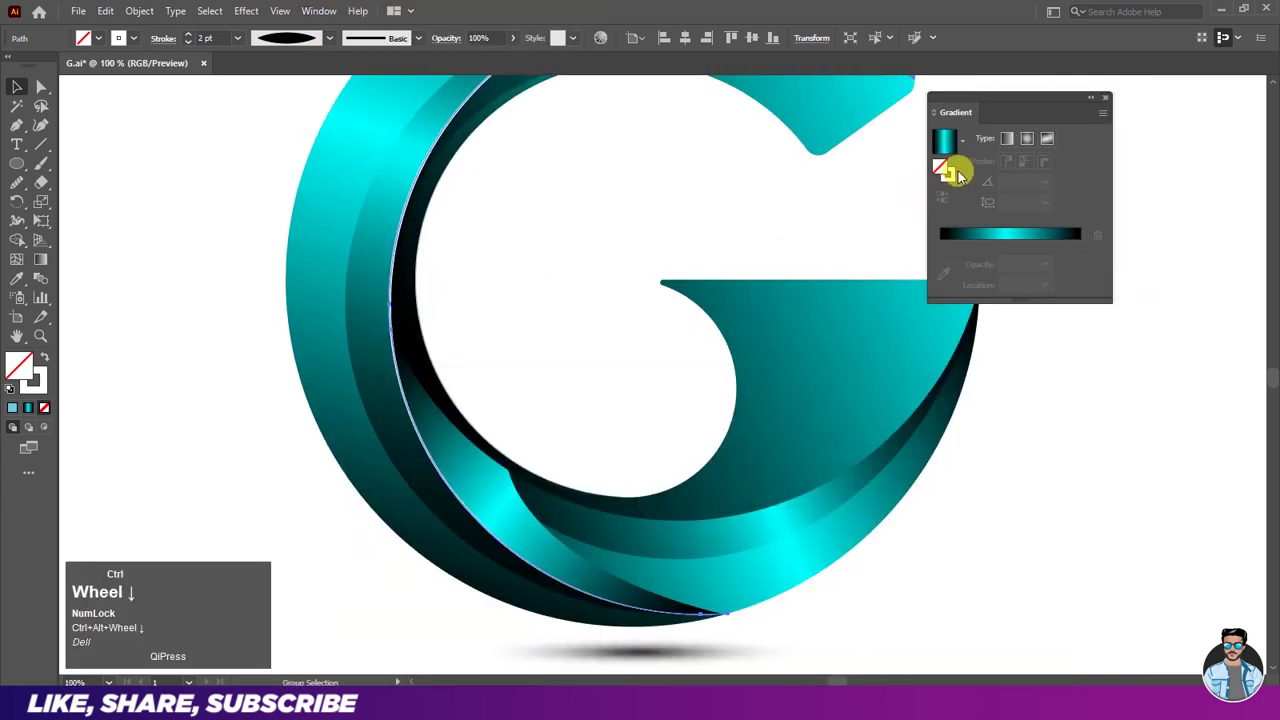
pyautogui.press('ctrl+w')
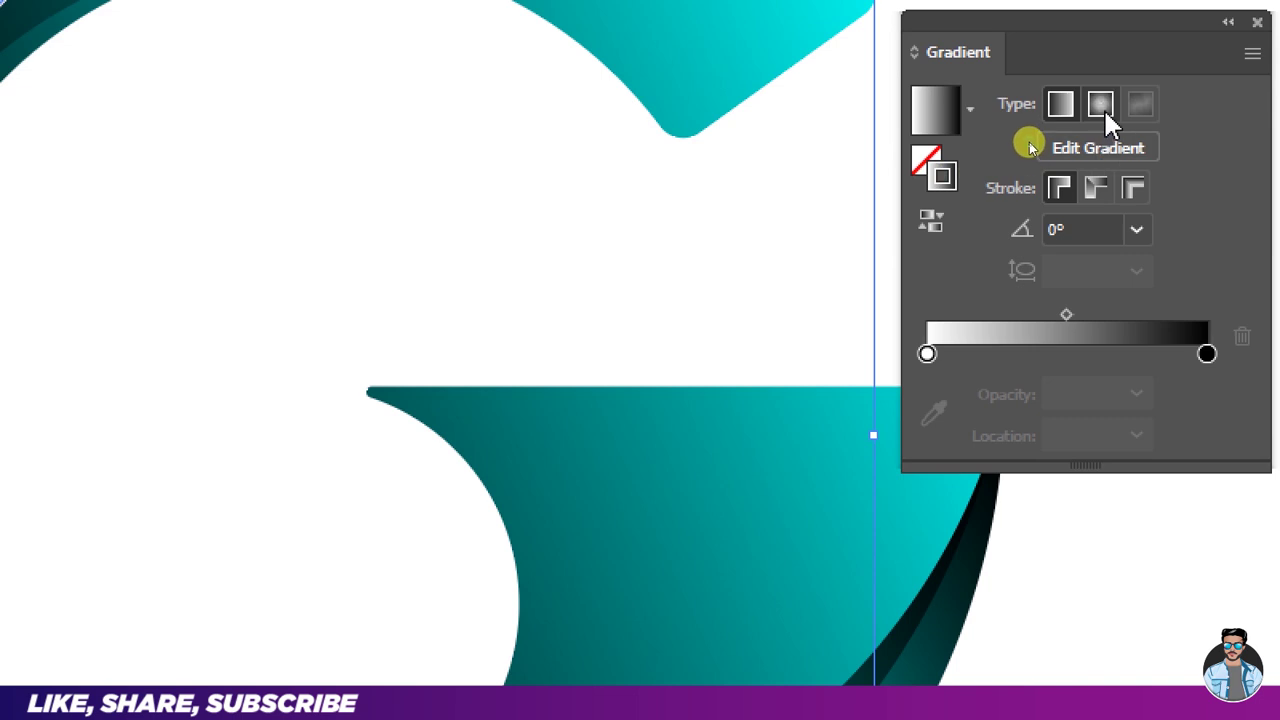
pyautogui.press('ctrl+w')
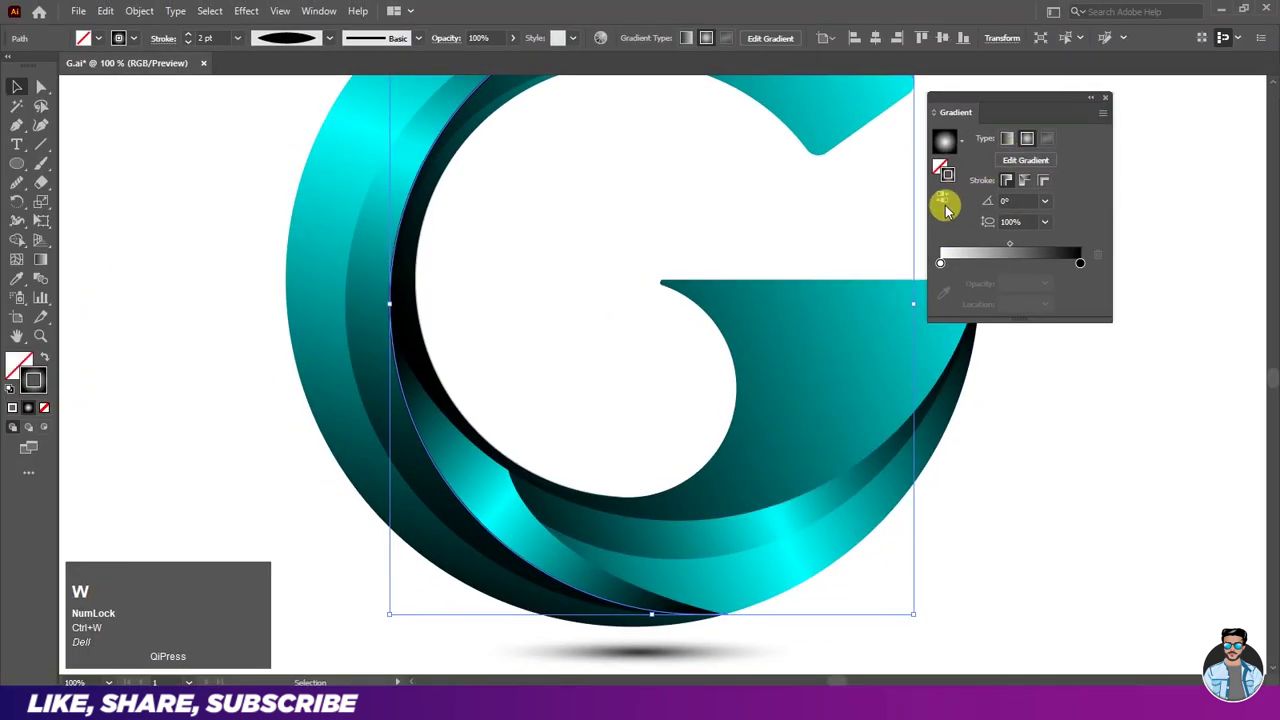
pyautogui.click(950, 205)
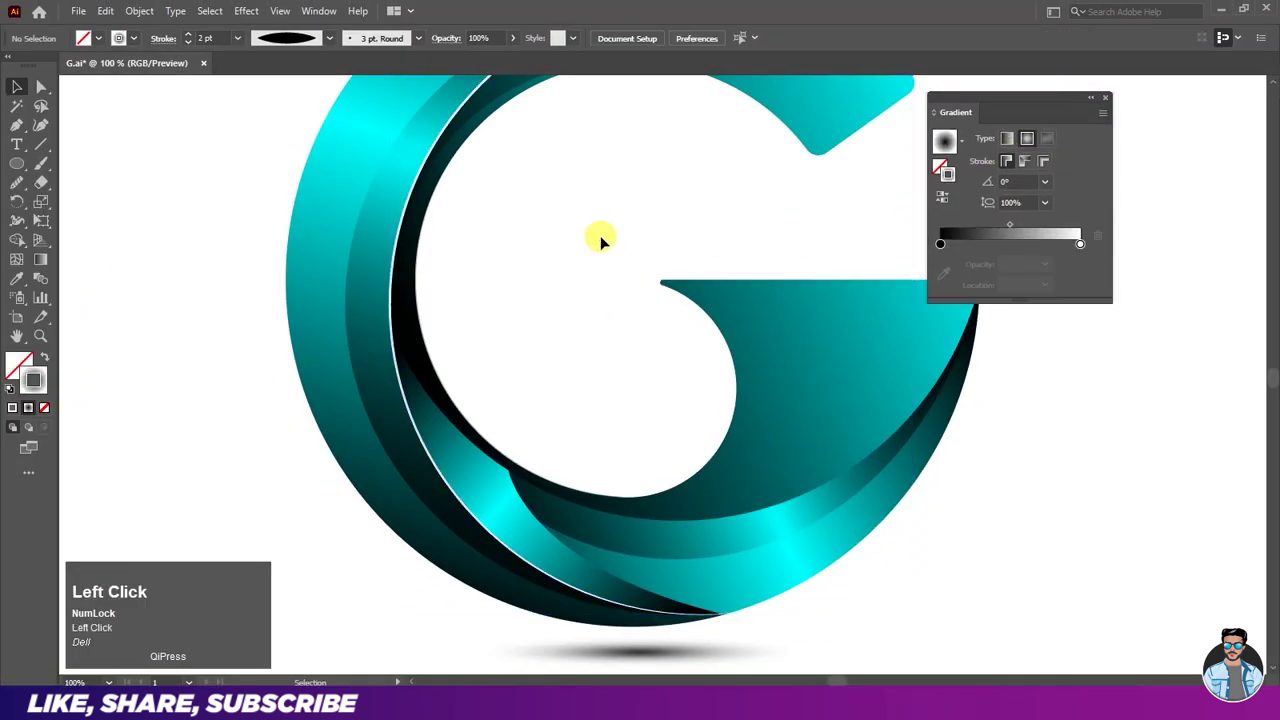
# Step: Thin the inner-edge highlight stroke to 1 pt and deselect it
pyautogui.scroll(-3)
pyautogui.scroll(3)
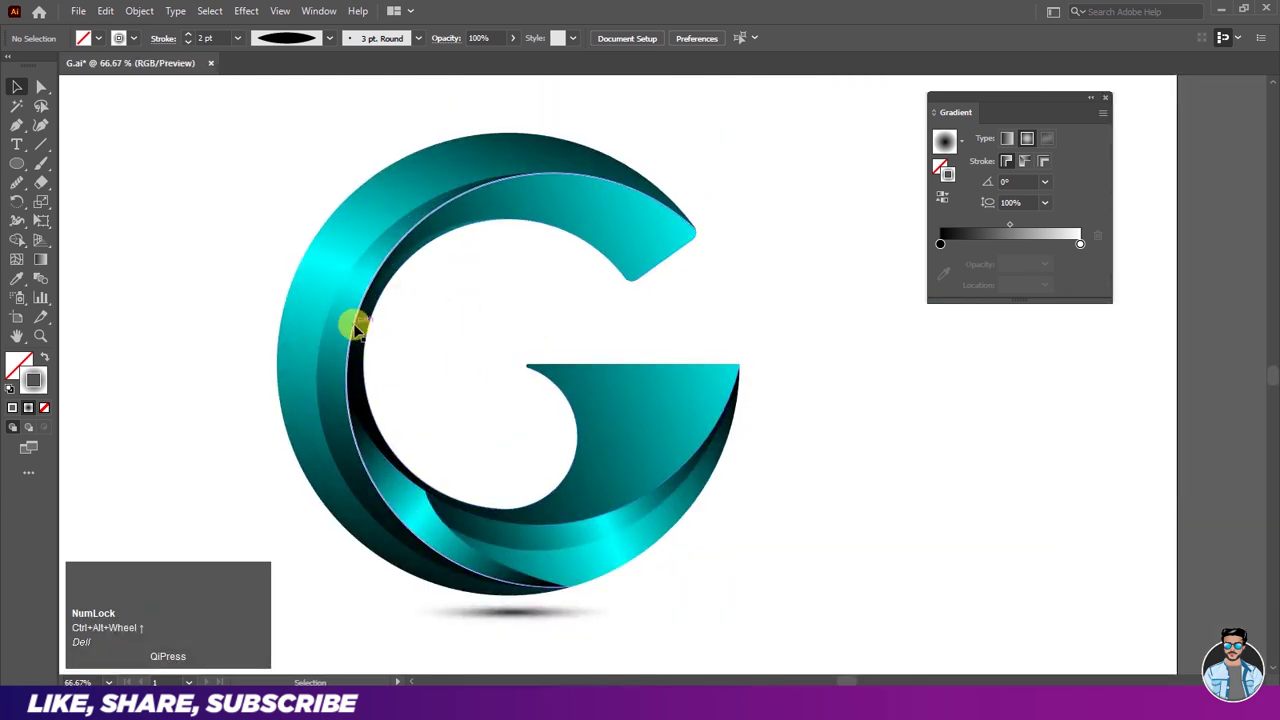
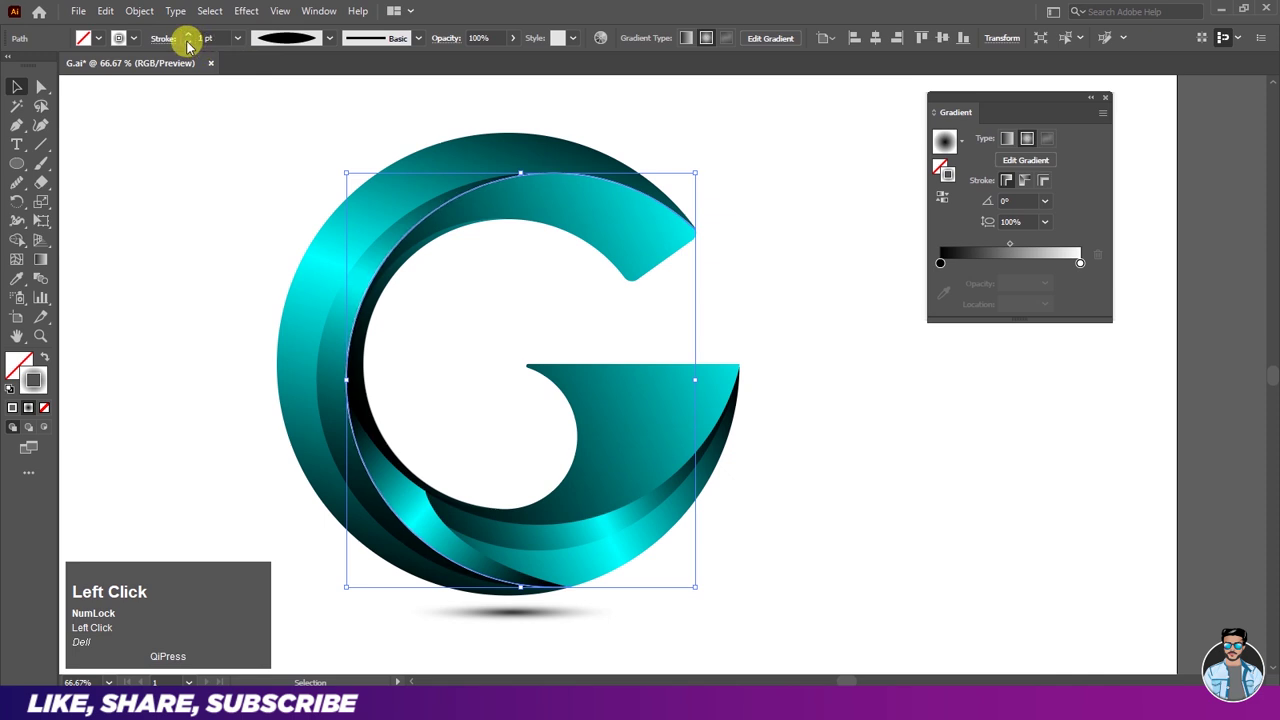
pyautogui.press('space')
pyautogui.click(295, 194)
pyautogui.press('space')
pyautogui.press('space')
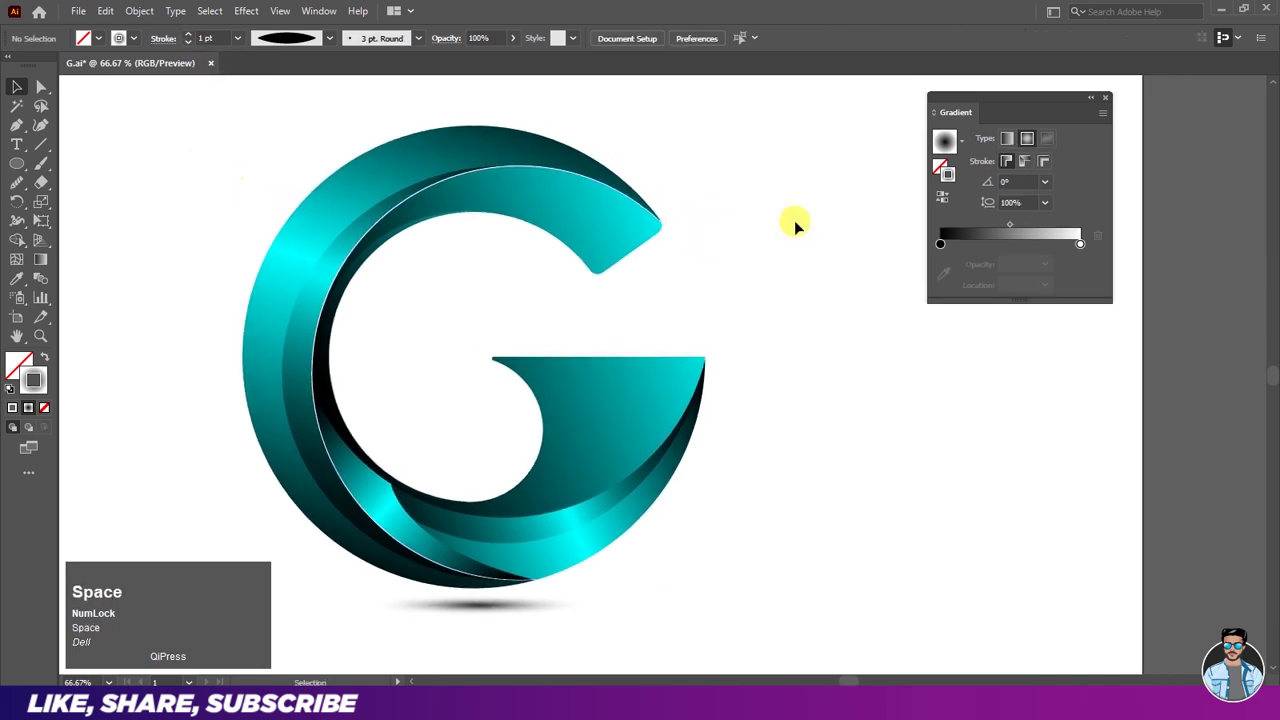